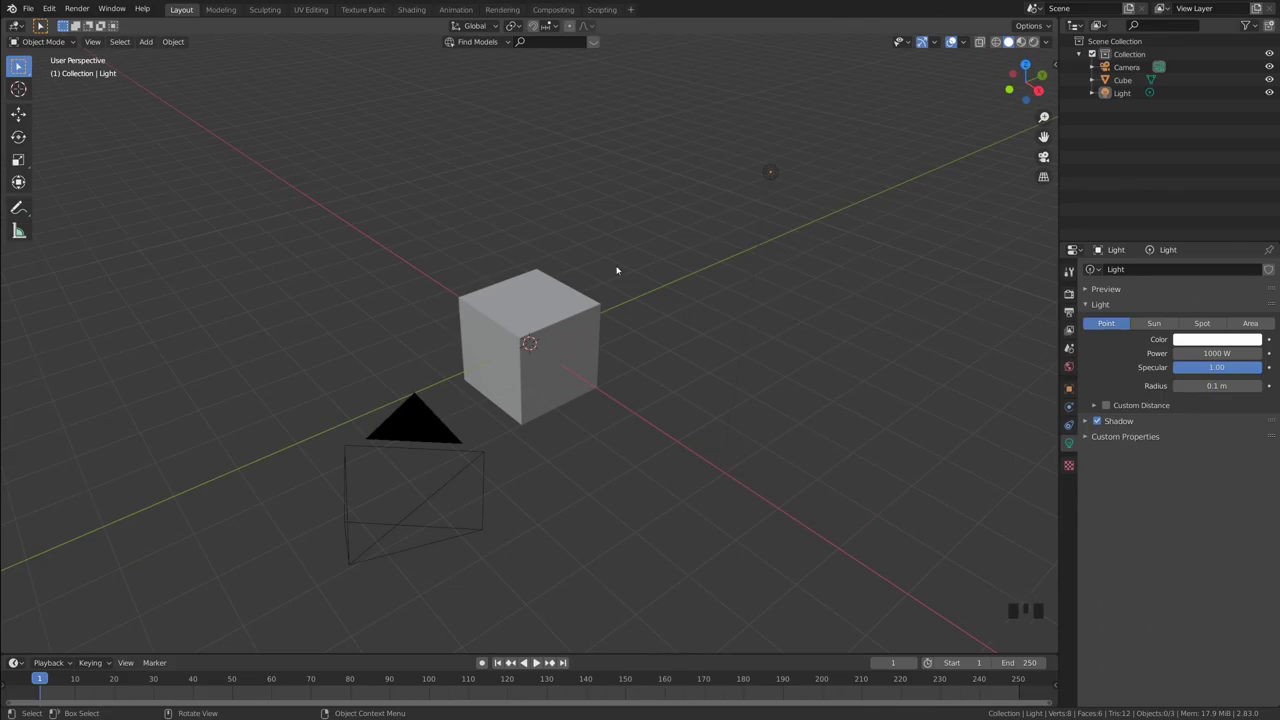
- Orbit the view around the default cube before shaping it into the sofa base
left_click_drag(620, 263, 508, 106)
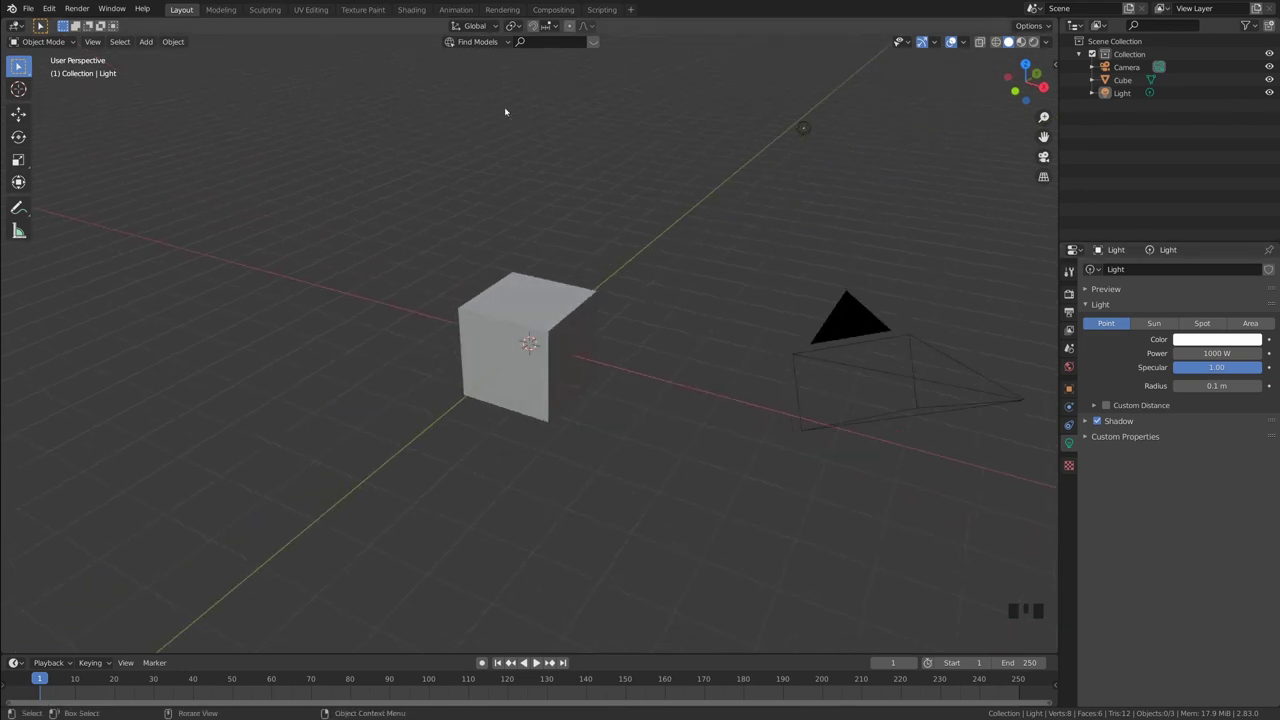
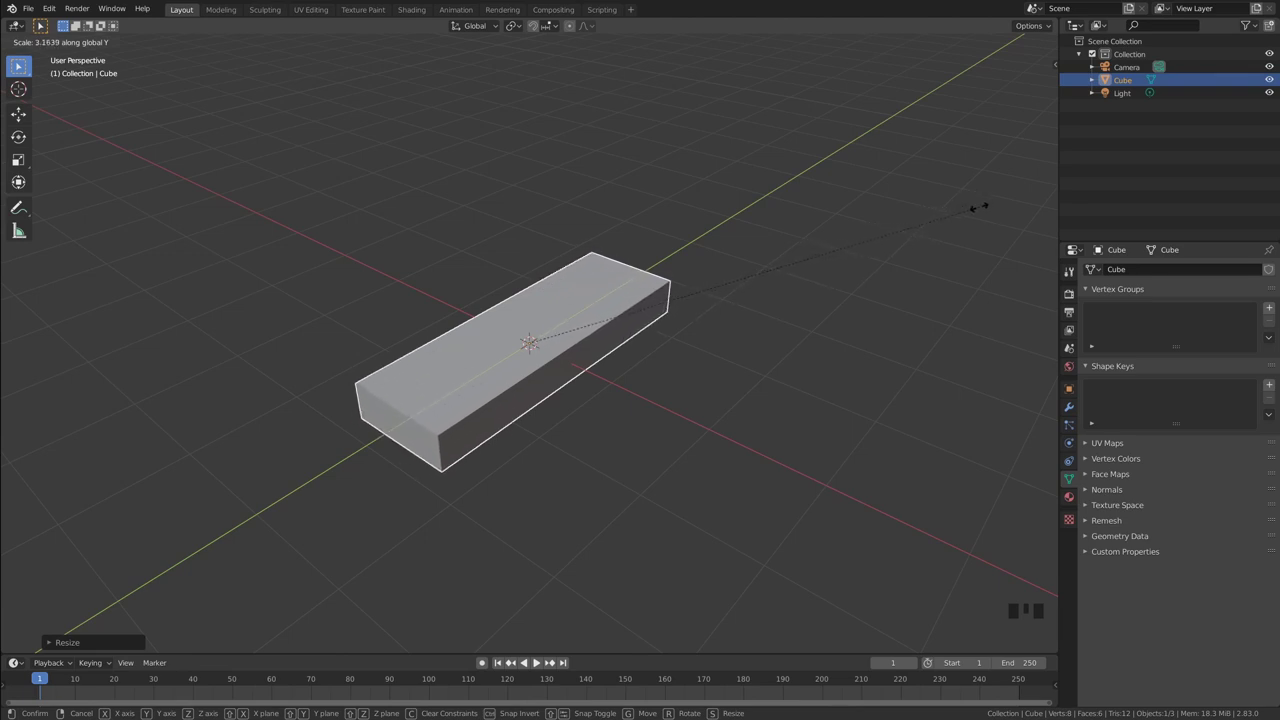
- Lengthen the slab along Y, thin it along Z, then lift it along the vertical axis
left_click(825, 316)
left_click_drag(824, 316, 603, 312)
left_click(603, 312)
left_click_drag(849, 274, 825, 287)
key("s")
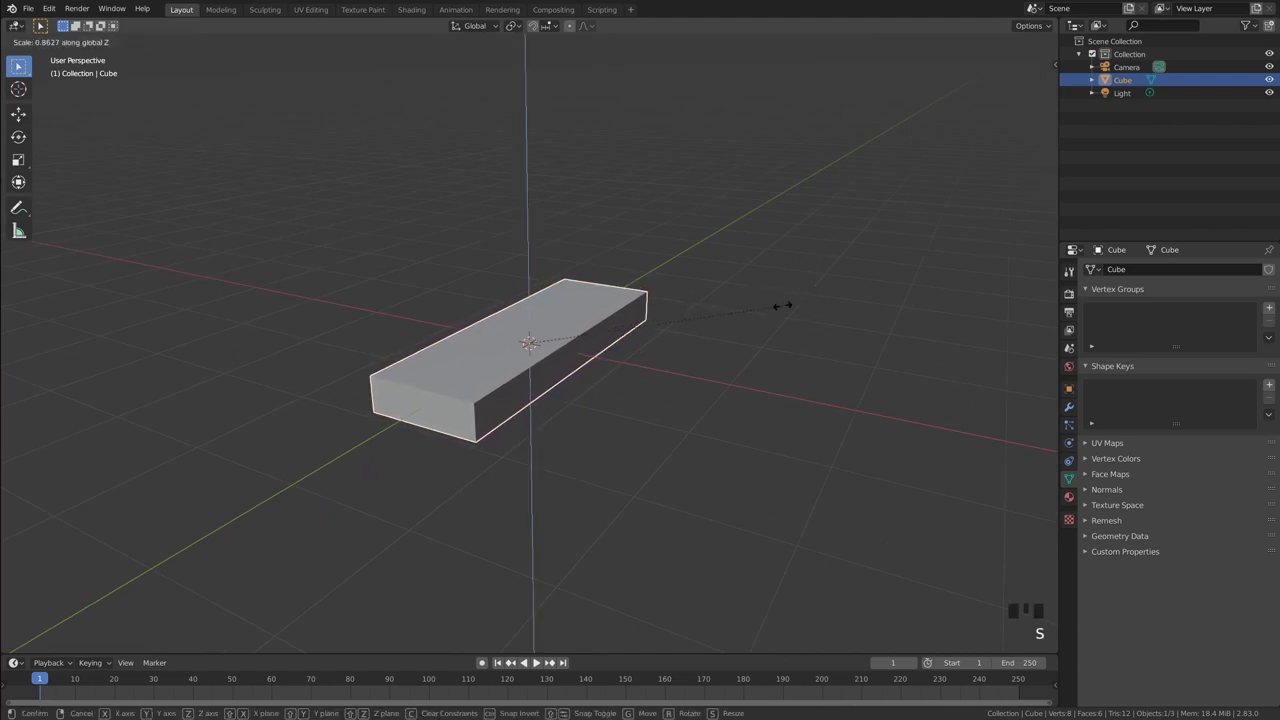
middle_click(775, 306)
key("g")
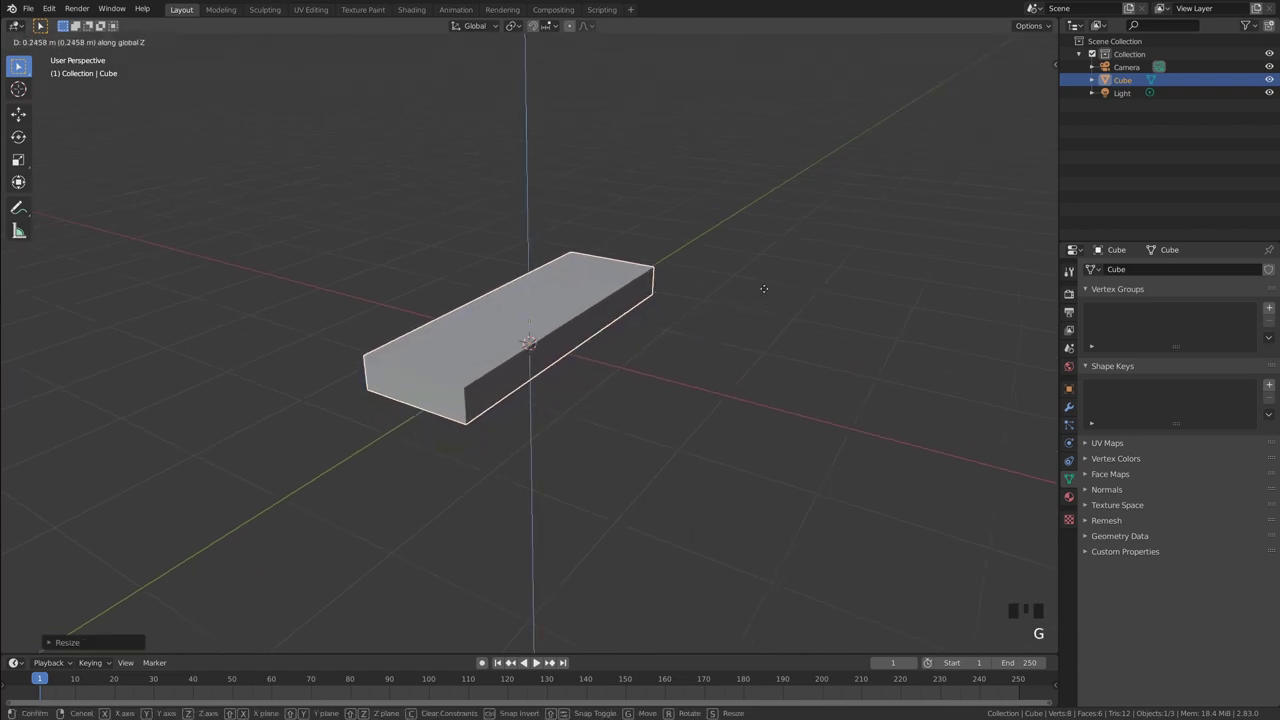
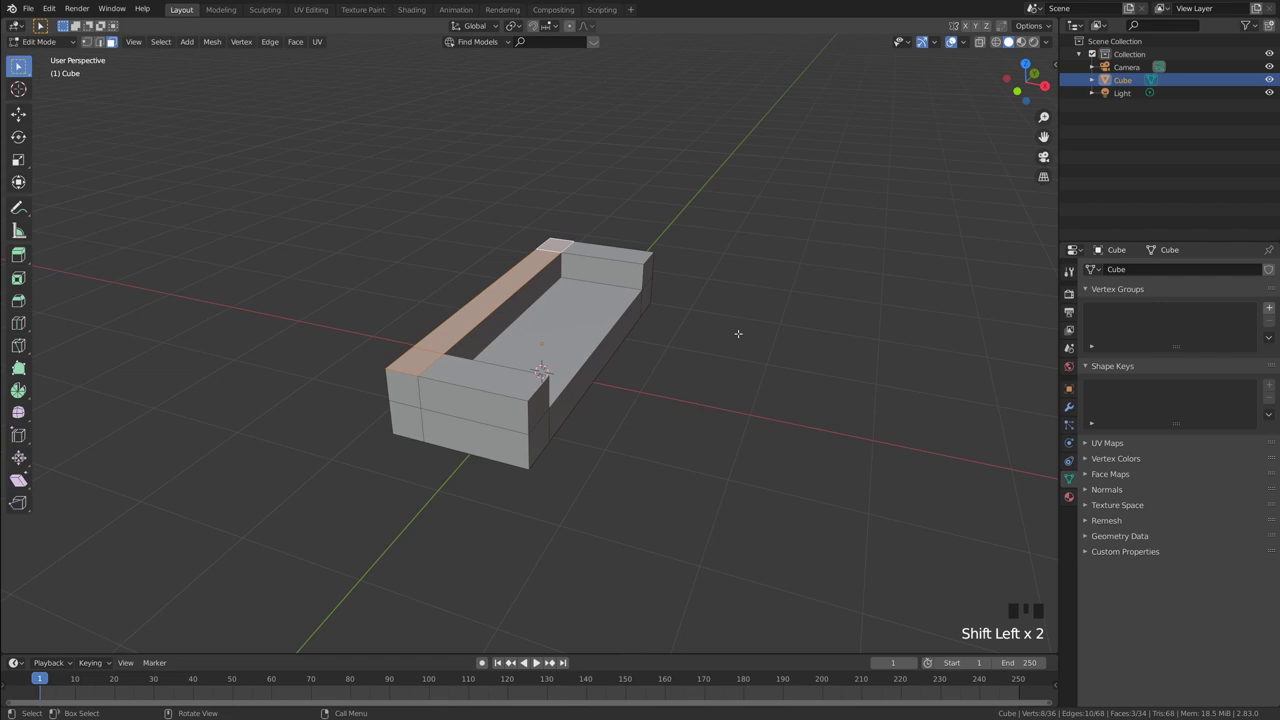
- Extrude the long back strip upward into a backrest
key("e")
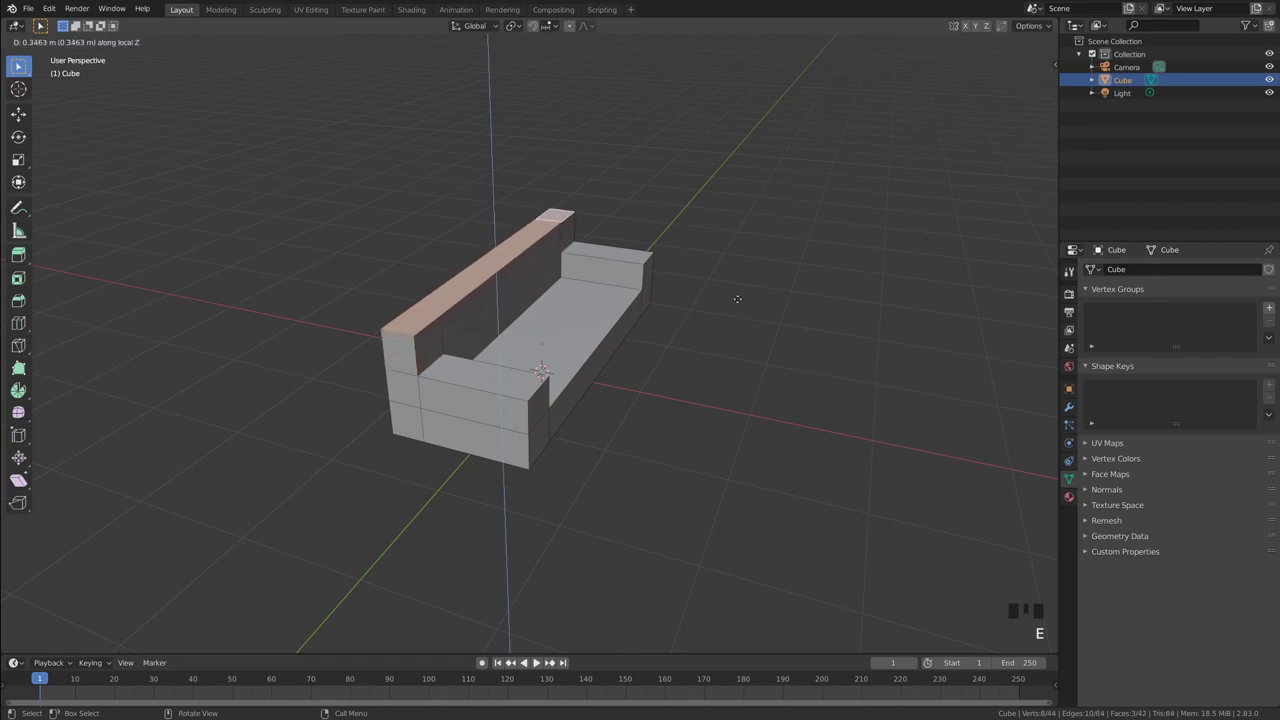
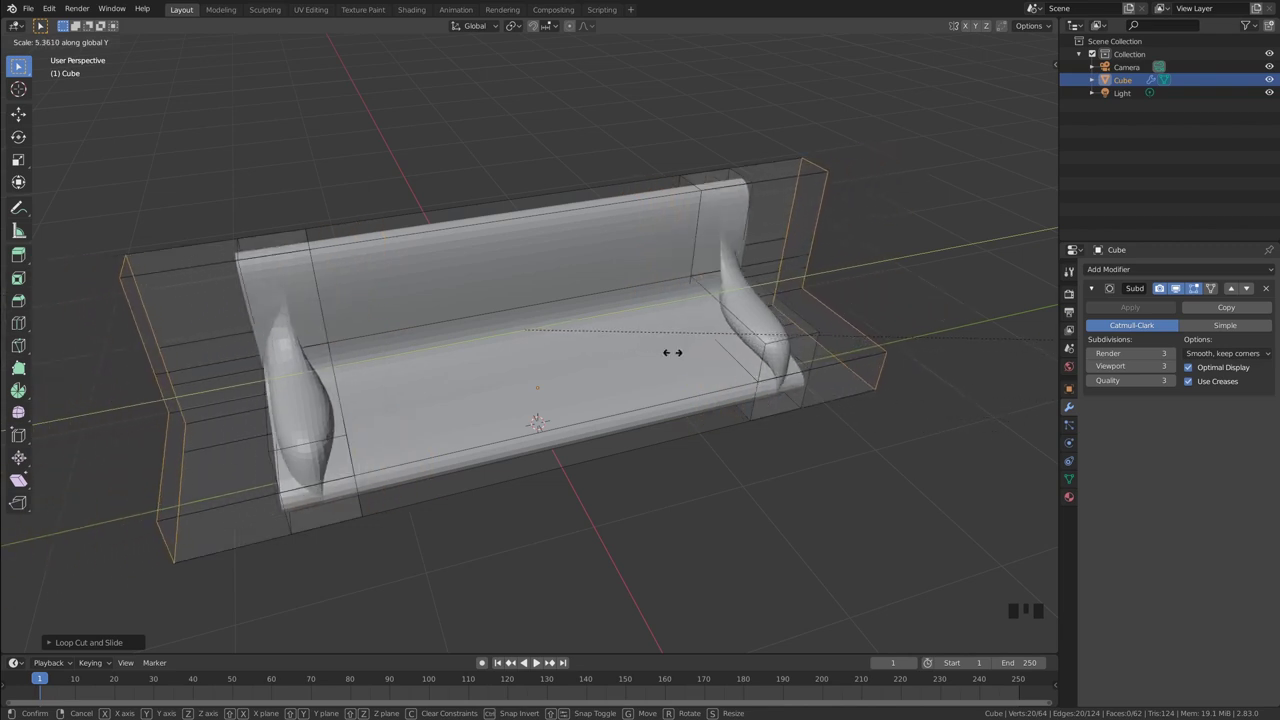
- Spread the new edge loops out toward the armrests and confirm their spacing
key("ctrl+z")
key("s")
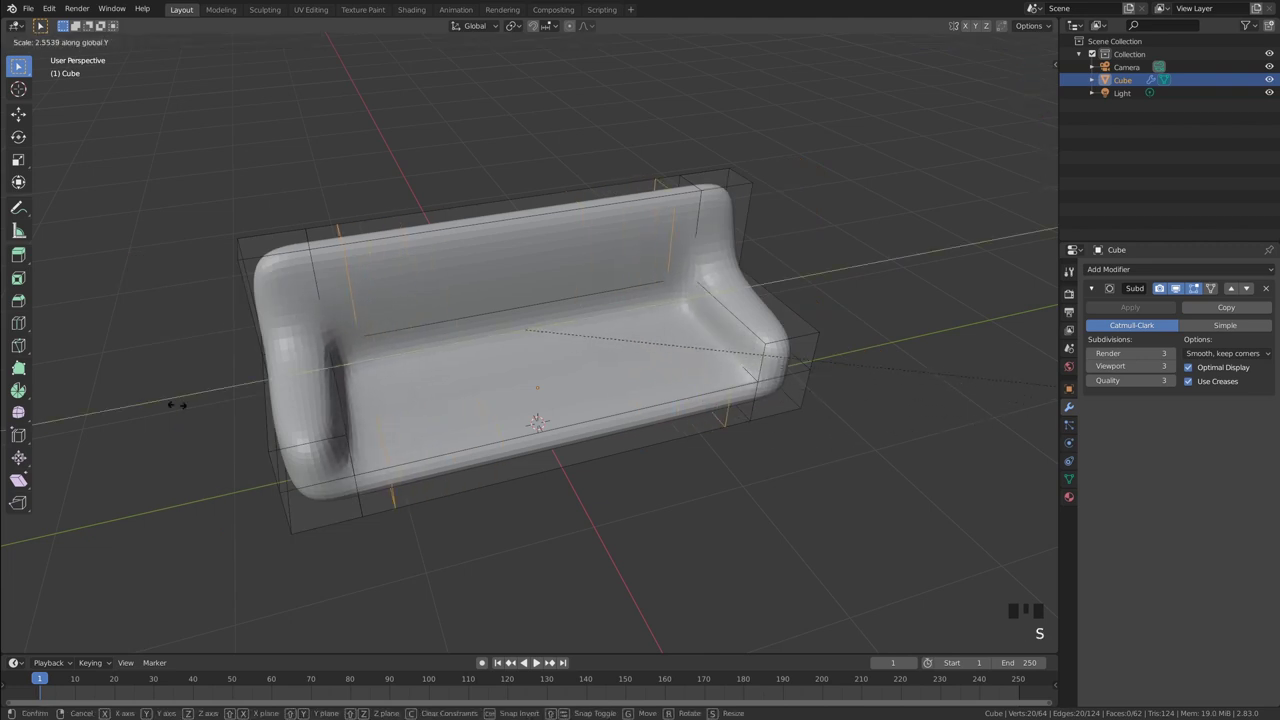
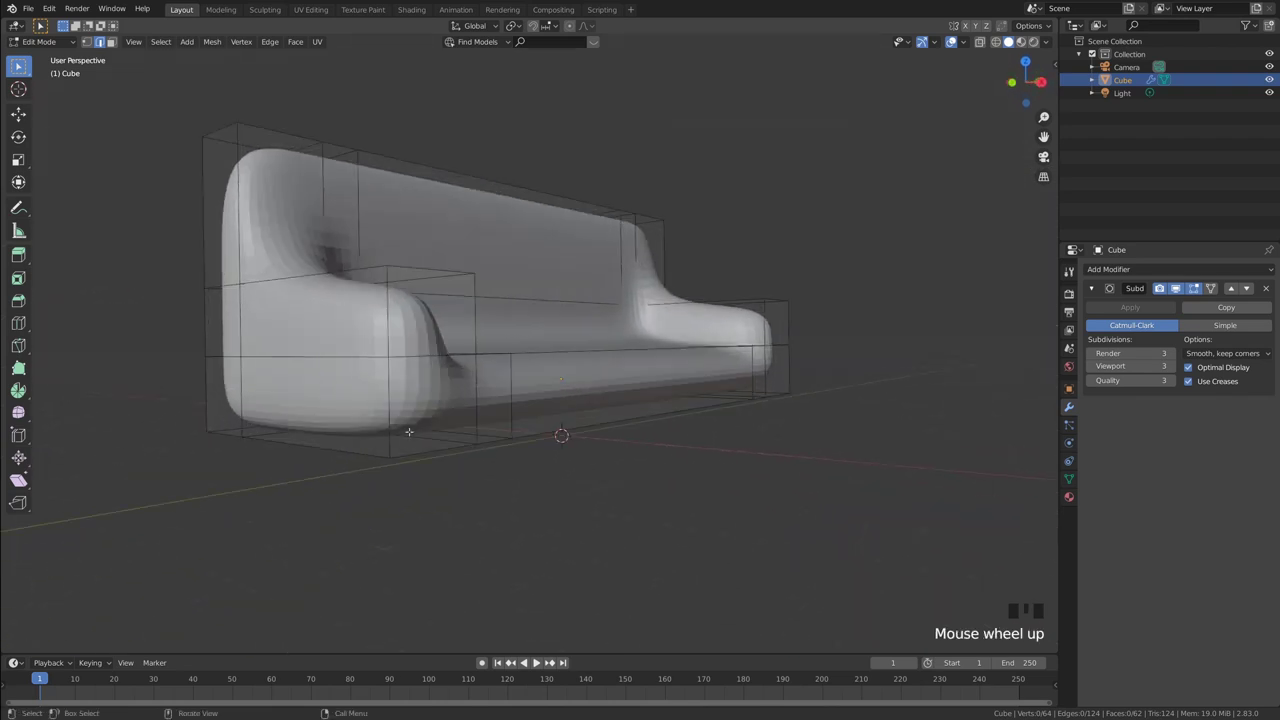
- Start a Ctrl+R loop cut around the sofa's base to tighten its lower edge
scroll("up", 3)
key("ctrl+r")
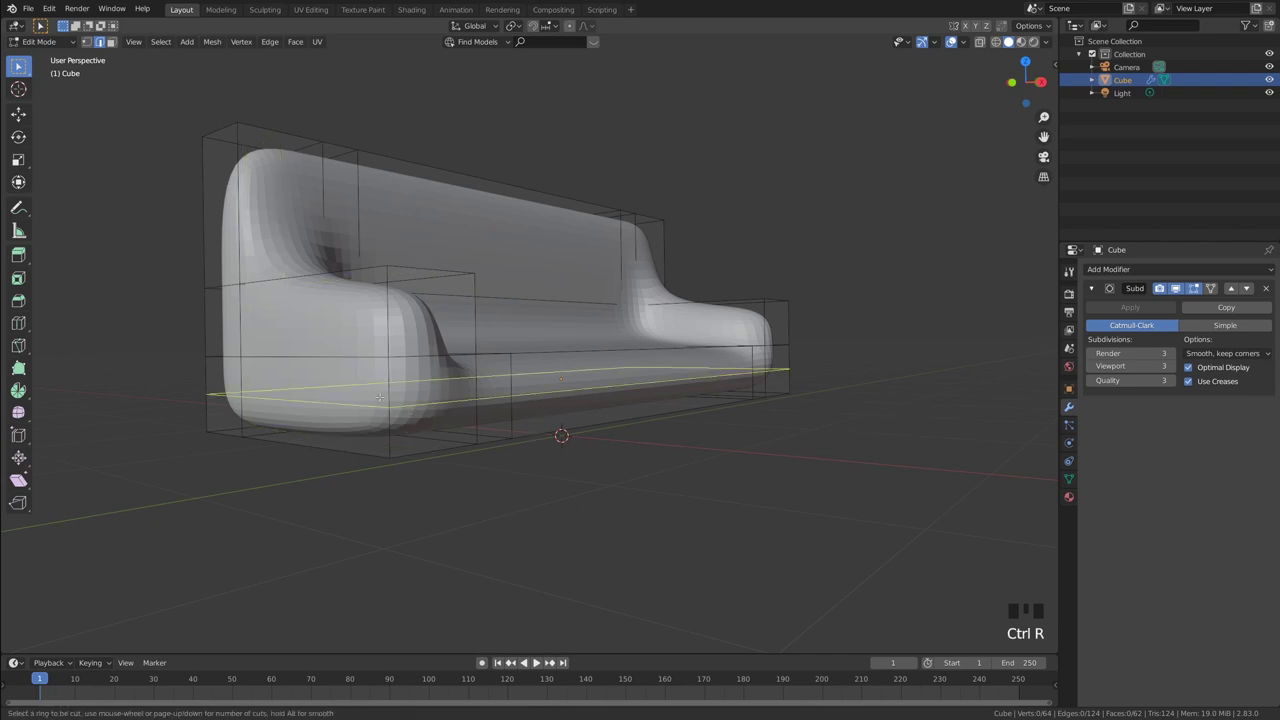
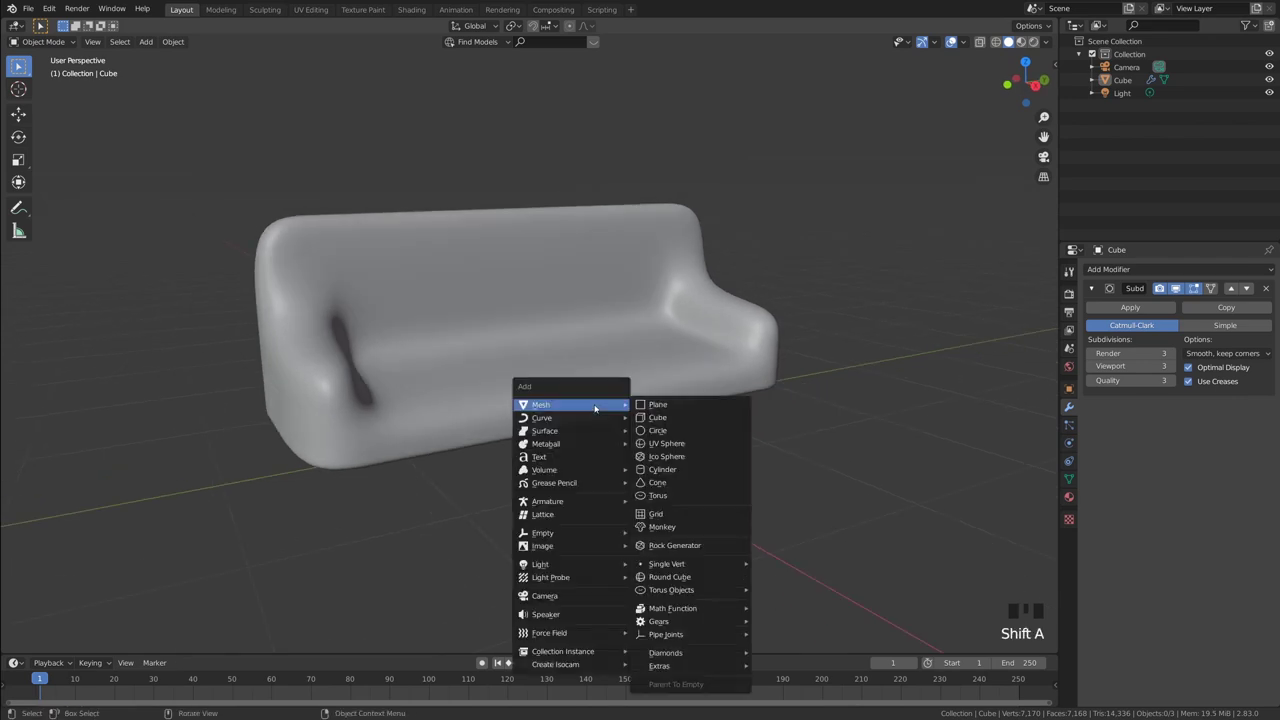
- Add a new cube and flatten and stretch it into a cushion block on the seat
left_click_drag(776, 399, 817, 422)
key("s")
key("g")
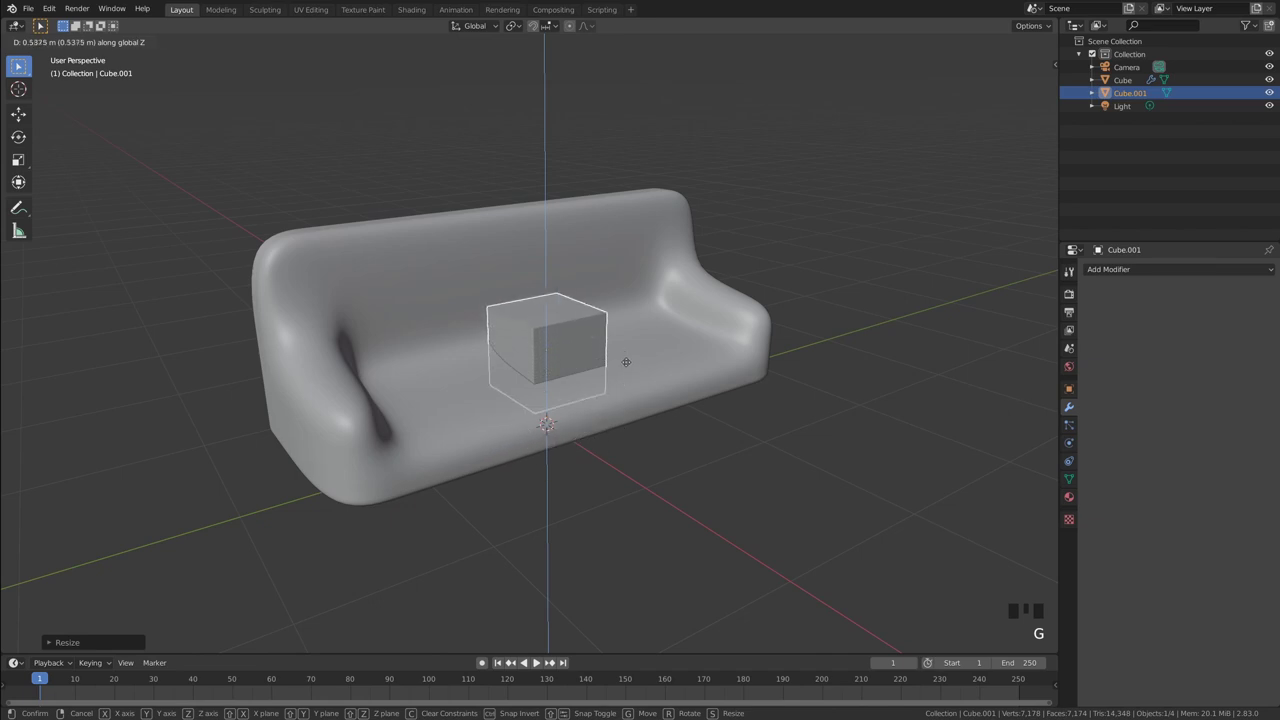
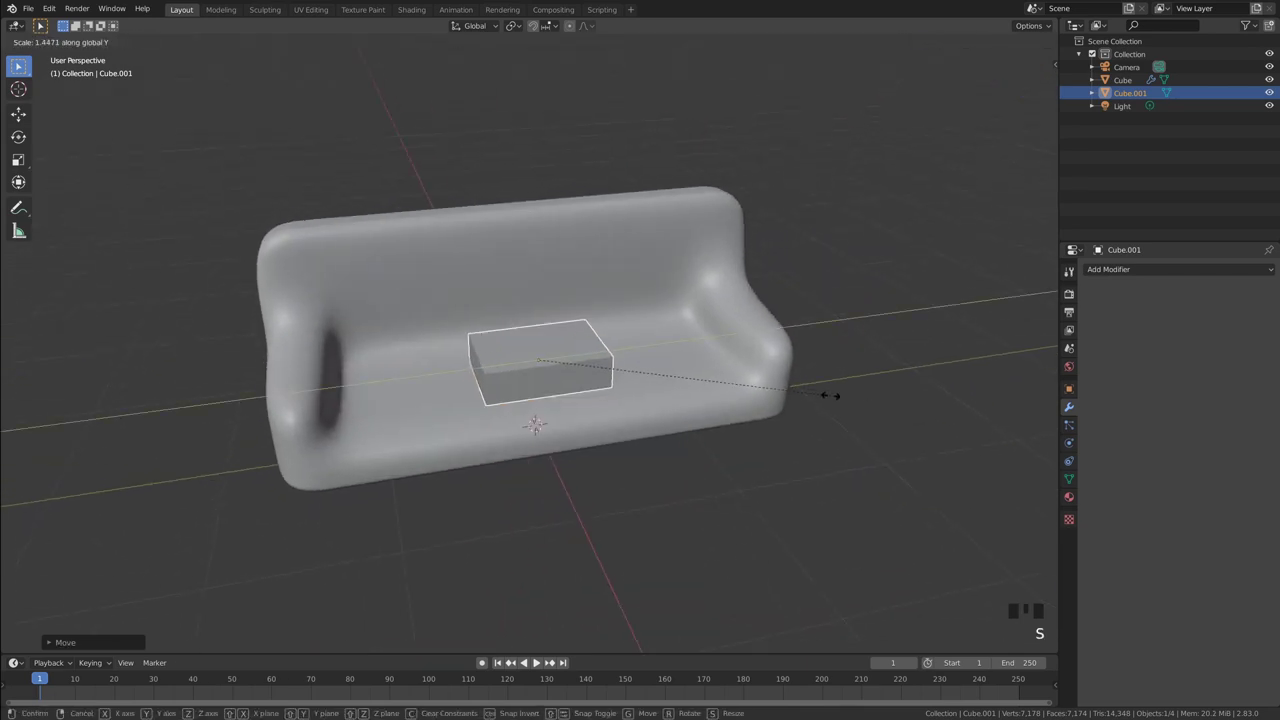
left_click_drag(744, 420, 793, 409)
left_click(793, 409)
- Settle the cushion block on the seat and inspect it from around the sofa
left_click_drag(782, 411, 838, 367)
left_click_drag(633, 404, 623, 332)
left_click(623, 332)
middle_click(625, 331)
scroll("up", 3)
left_click_drag(628, 333, 1114, 267)
left_click_drag(1114, 267, 885, 437)
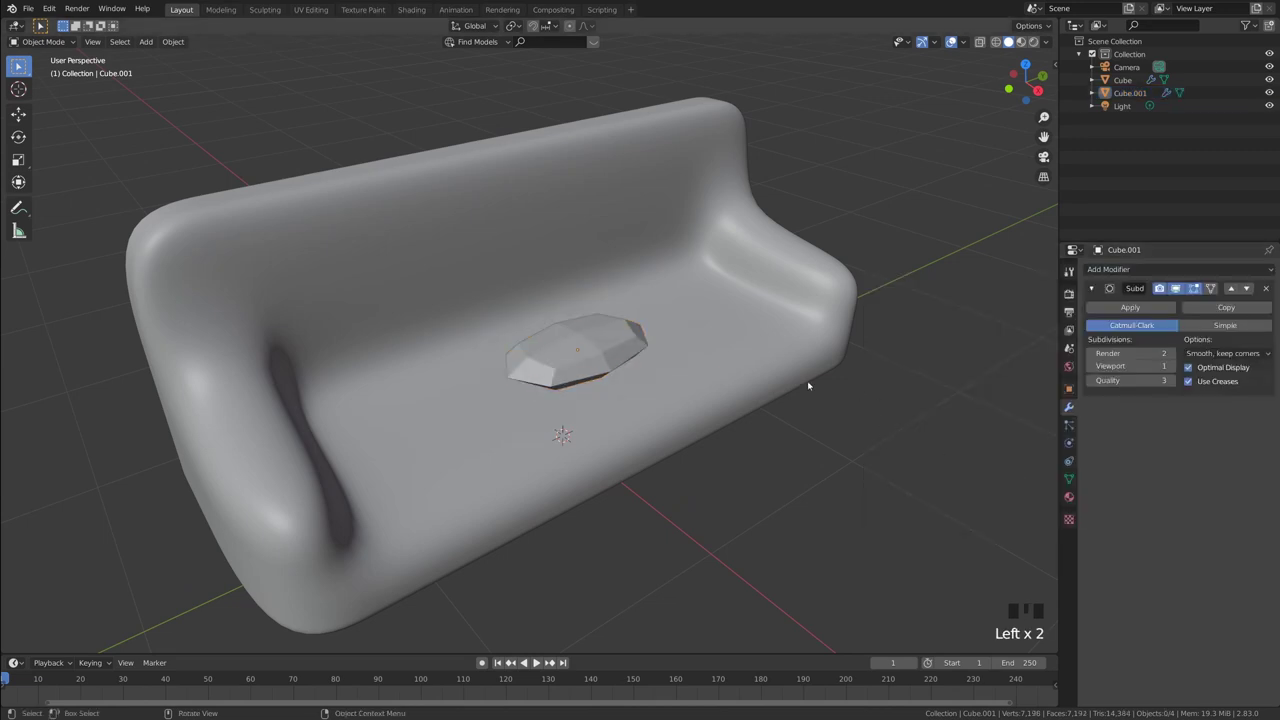
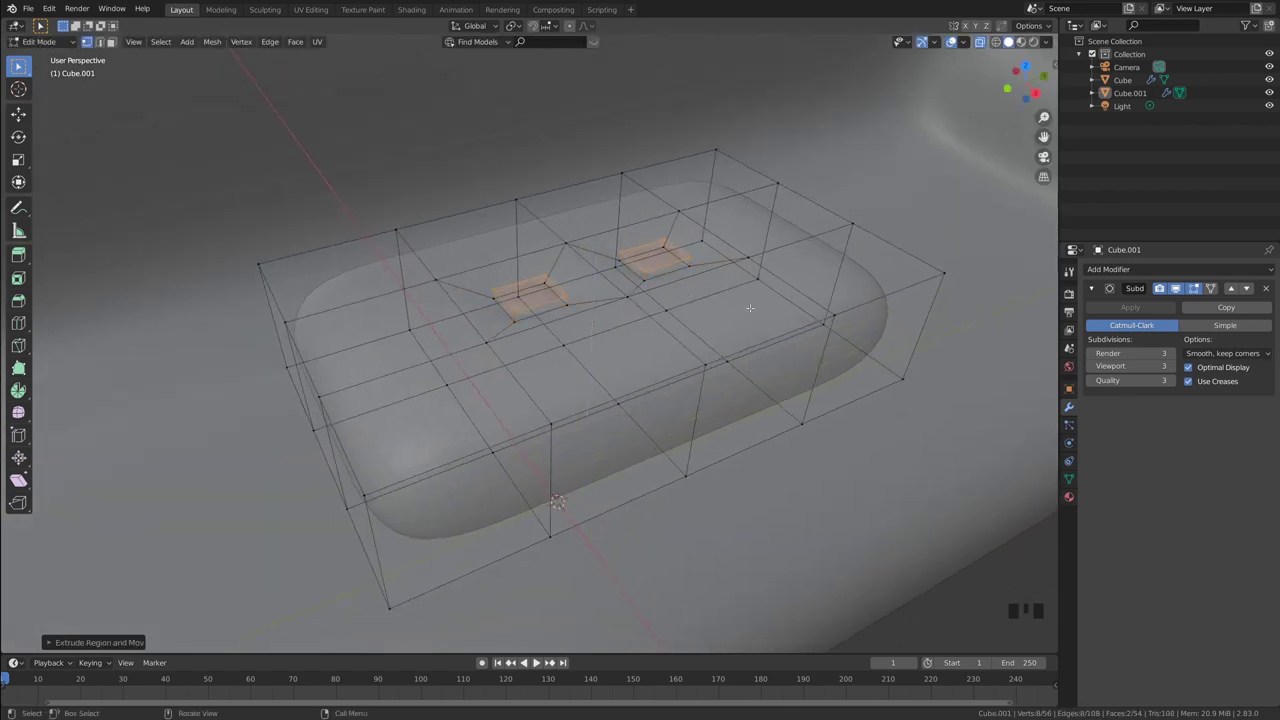
- In Edit Mode with X-ray on, pick the first small top face for a button tuft
key("Tab")
key("alt+z")
scroll("down", 3)
left_click_drag(773, 331, 762, 355)
scroll("up", 3)
left_click_drag(693, 339, 719, 337)
scroll("down", 3)
left_click_drag(798, 359, 812, 355)
left_click(812, 355)
- Sink two small faces into button dimples and return the cushion to Object Mode
left_click_drag(792, 356, 687, 345)
scroll("up", 3)
left_click(590, 331)
left_click_drag(596, 329, 601, 326)
scroll("up", 3)
left_click_drag(602, 317, 884, 447)
left_click(884, 447)
left_click_drag(870, 443, 856, 433)
scroll("down", 3)
left_click_drag(790, 426, 620, 303)
left_click(620, 303)
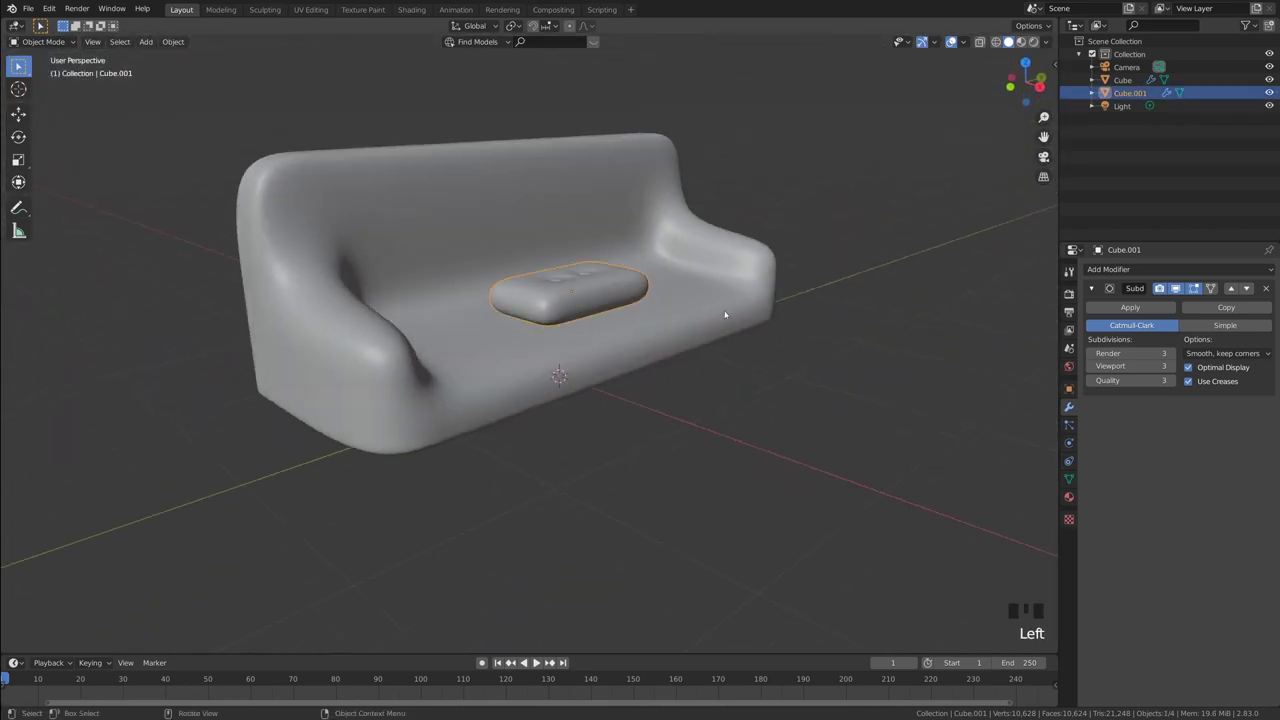
- Switch to an orthographic view above the sofa and select the seat cushion
left_click_drag(775, 319, 813, 380)
left_click_drag(813, 380, 813, 380)
left_click_drag(772, 381, 617, 314)
key("`")
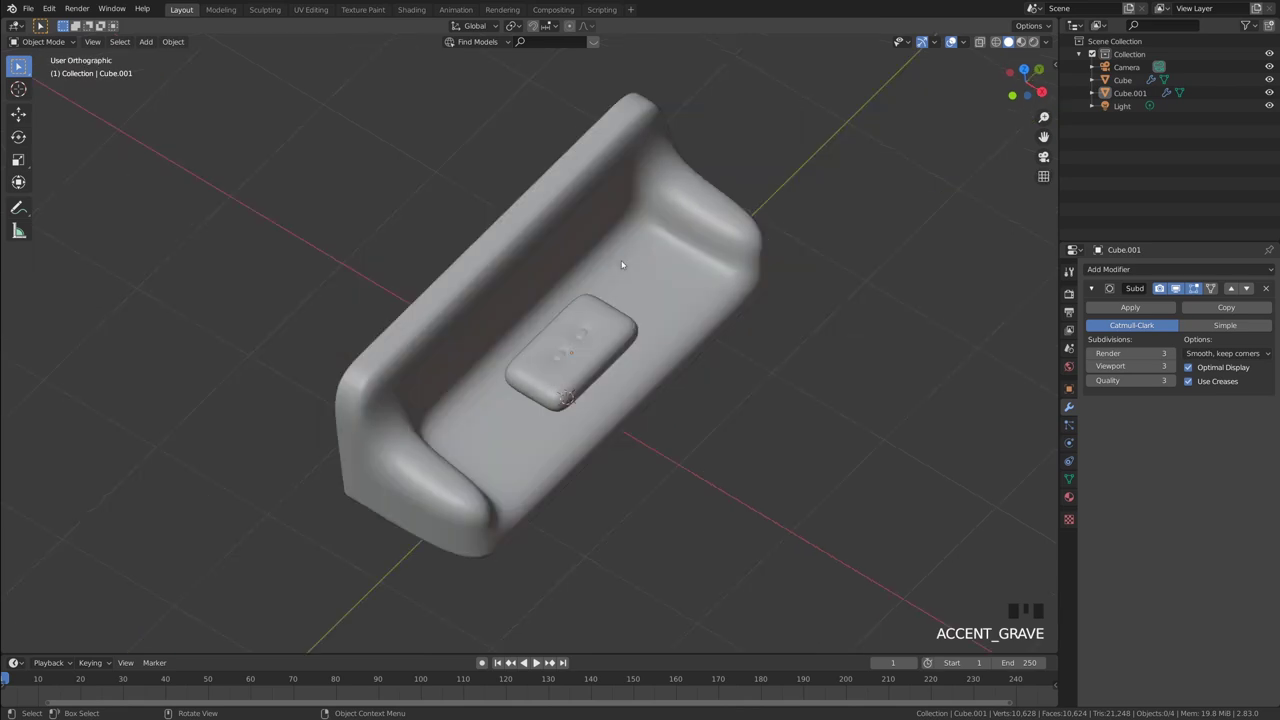
left_click_drag(677, 349, 627, 317)
scroll("up", 3)
left_click(621, 325)
- Move the cushion to the seat's left end and stretch it into a long slim pad
left_click_drag(657, 318, 589, 277)
key("g")
key("s")
key("g")
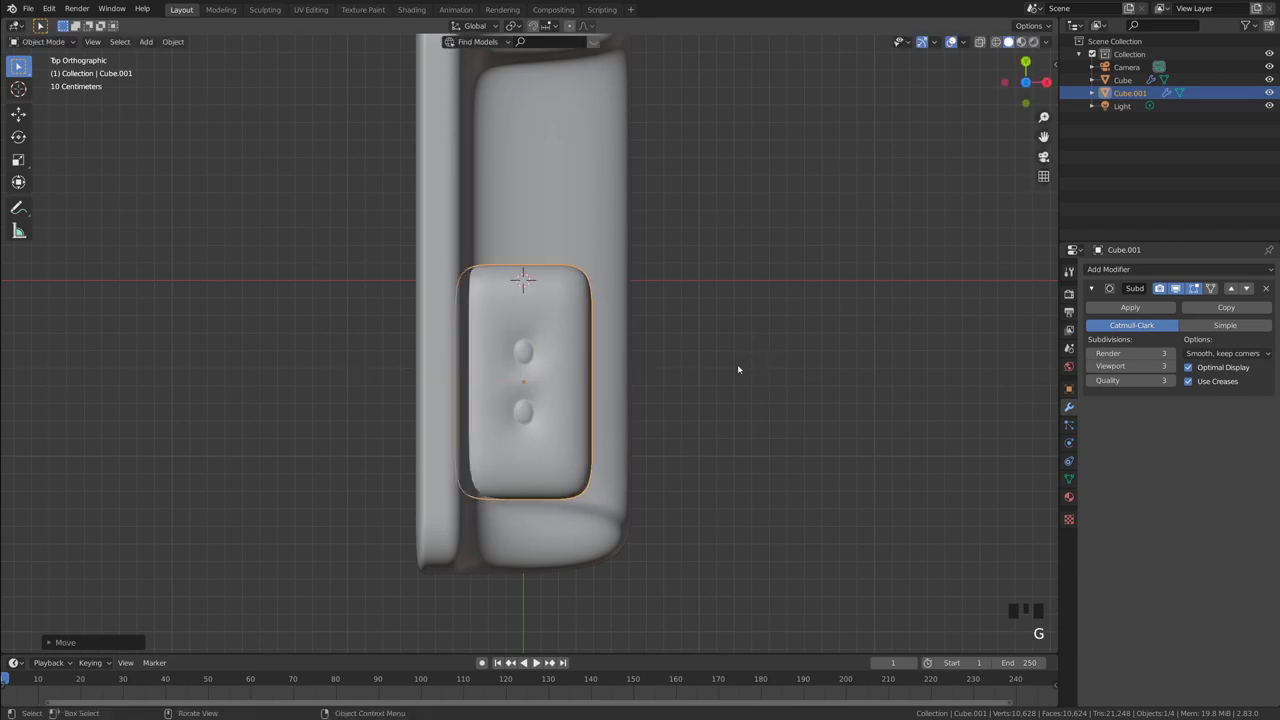
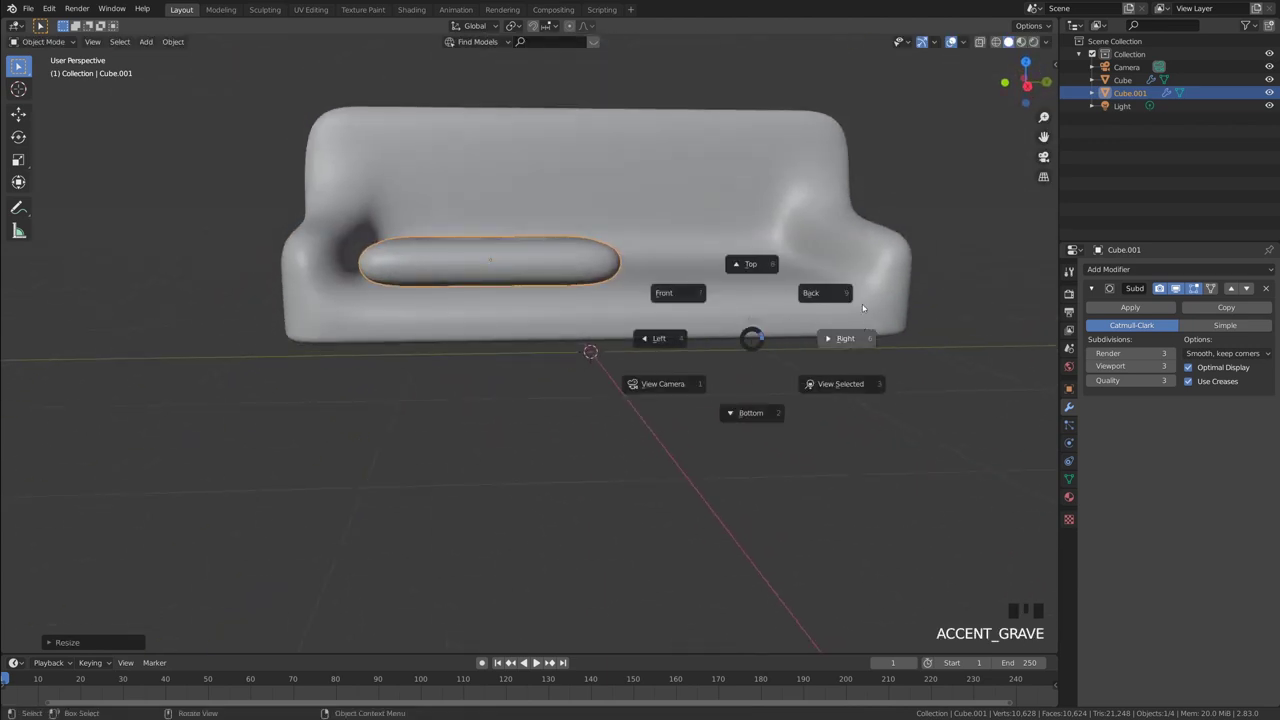
- From the side view slide the cushion along the seat, then duplicate it with Shift+D for a second pad
scroll("up", 3)
left_click_drag(650, 310, 697, 311)
key("g")
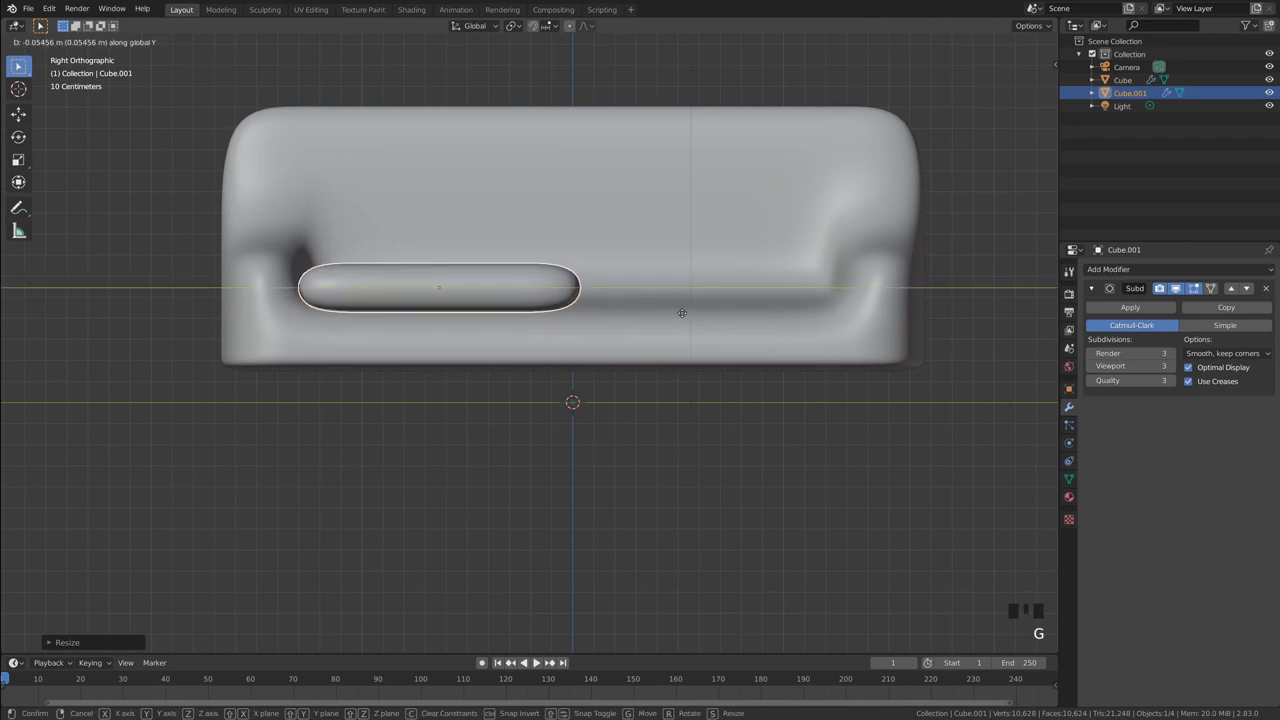
left_click(672, 421)
left_click(535, 285)
key("shift+d")
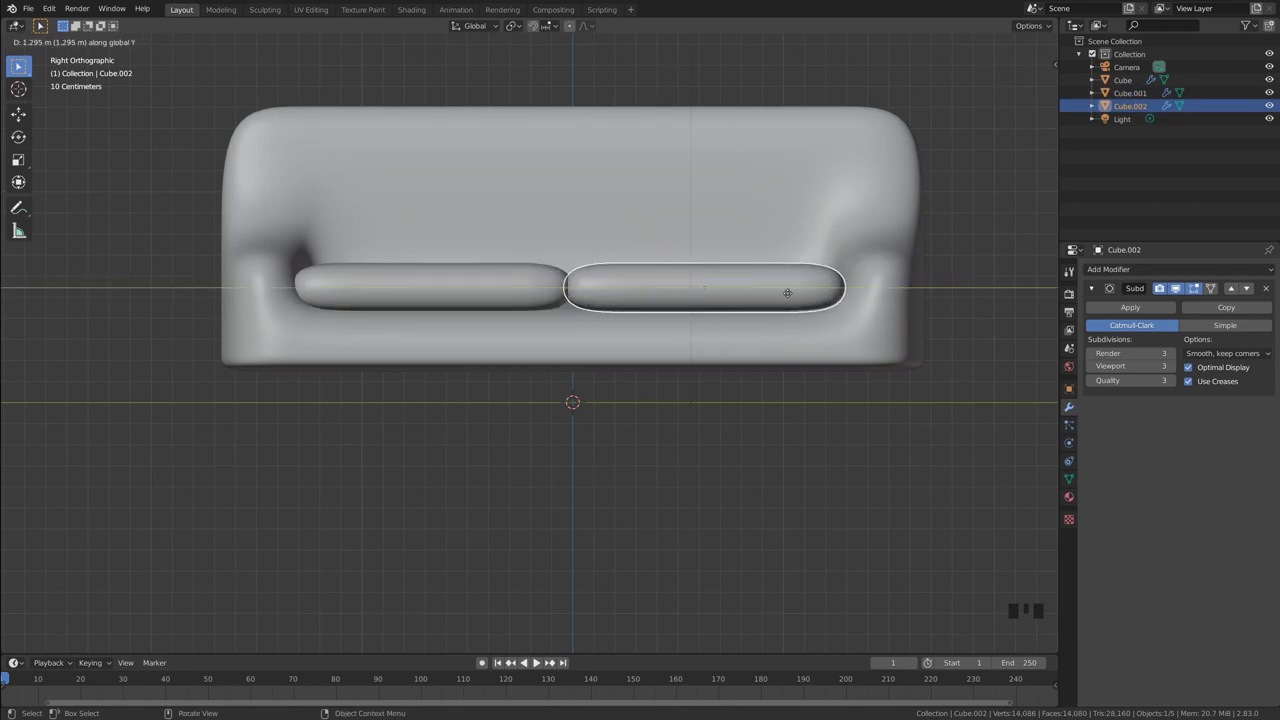
- Orbit in close to the sofa and select one of the seat cushions
left_click_drag(827, 438, 822, 437)
left_click_drag(698, 387, 768, 430)
scroll("down", 3)
left_click_drag(745, 400, 735, 397)
scroll("up", 3)
left_click_drag(742, 303, 701, 330)
scroll("up", 3)
left_click_drag(572, 283, 548, 361)
left_click(548, 361)
left_click_drag(574, 349, 598, 327)
- Duplicate the cushion, rotate it upright and move it against the backrest as a back cushion
key("shift+d")
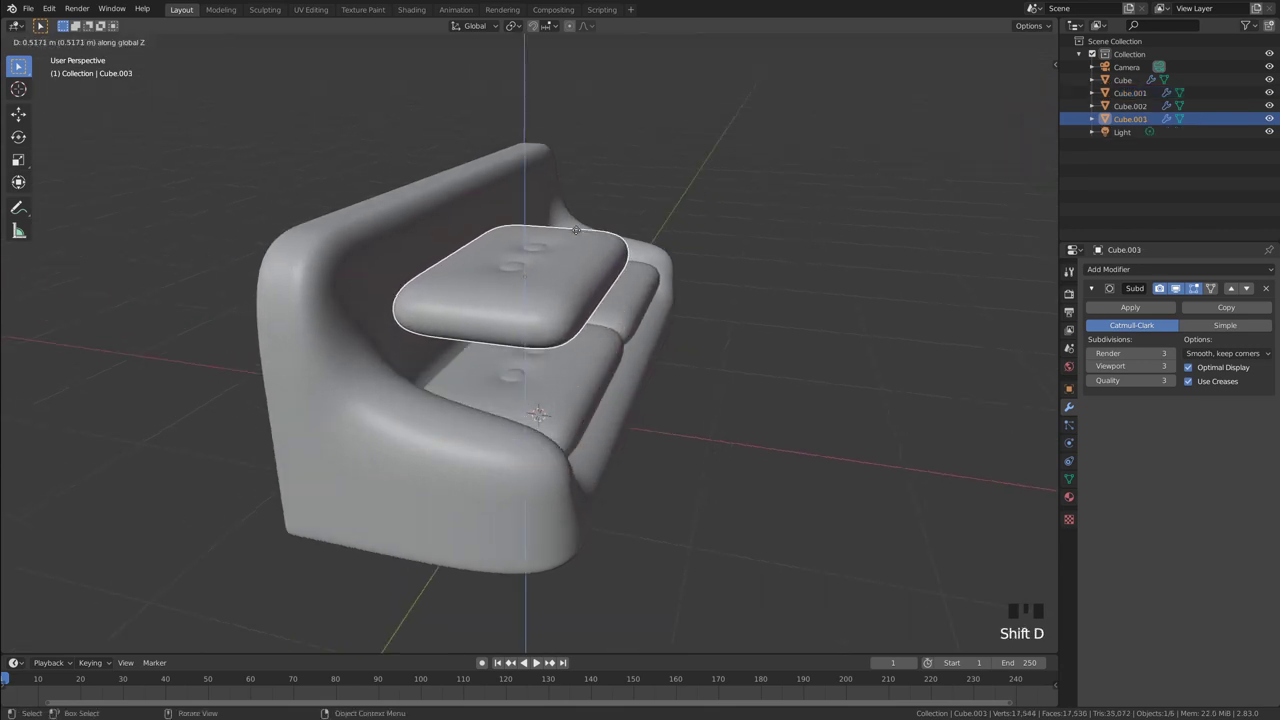
middle_click(630, 250)
key("`")
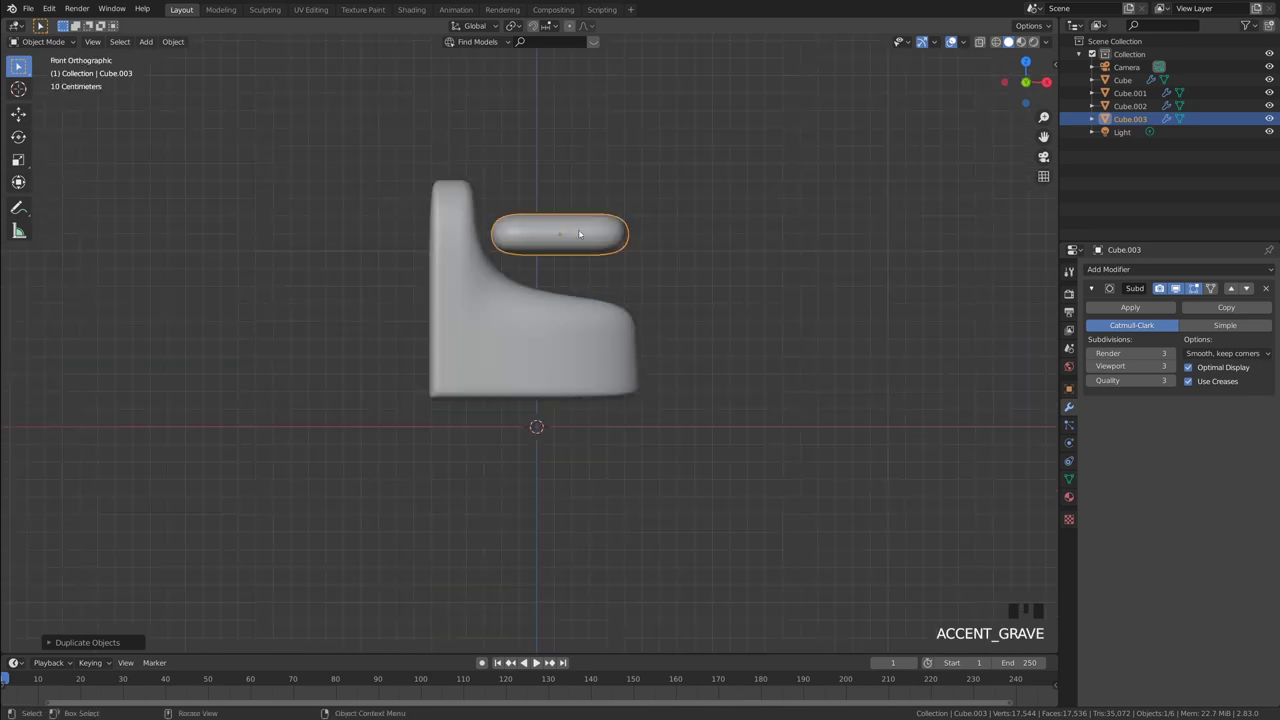
middle_click(594, 285)
scroll("up", 3)
scroll("down", 3)
scroll("up", 3)
scroll("down", 3)
key("r")
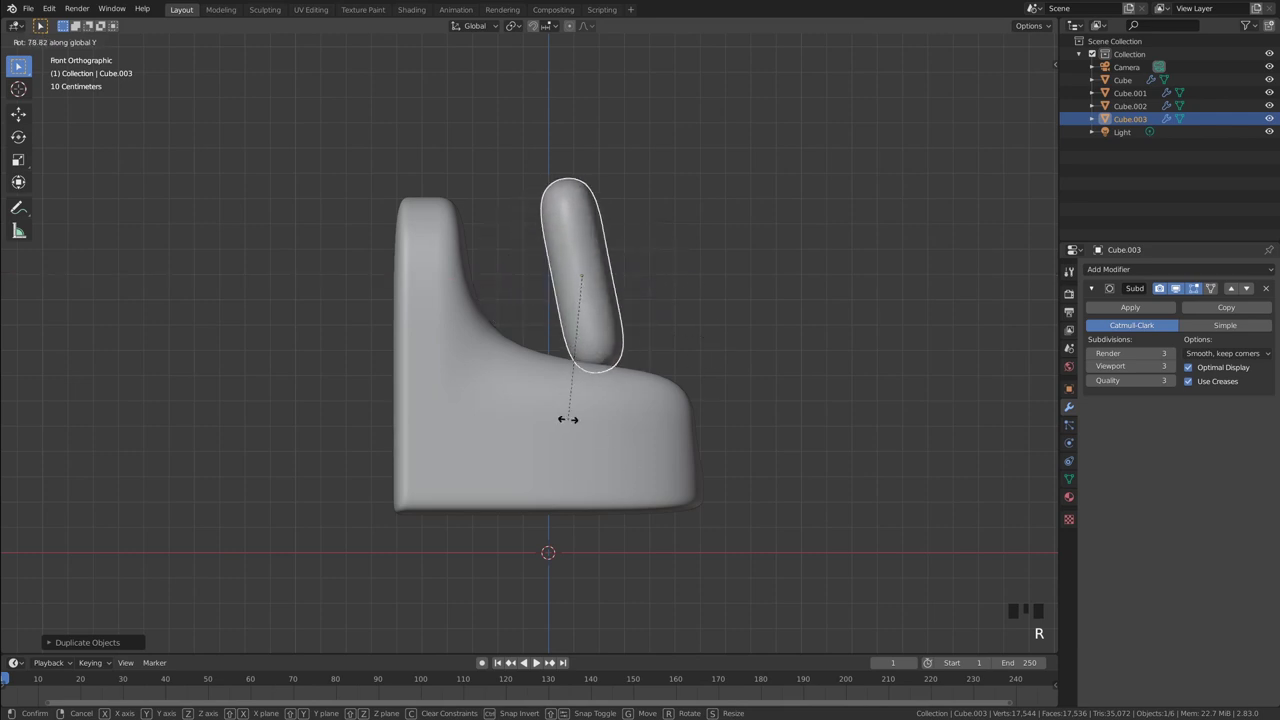
key("g")
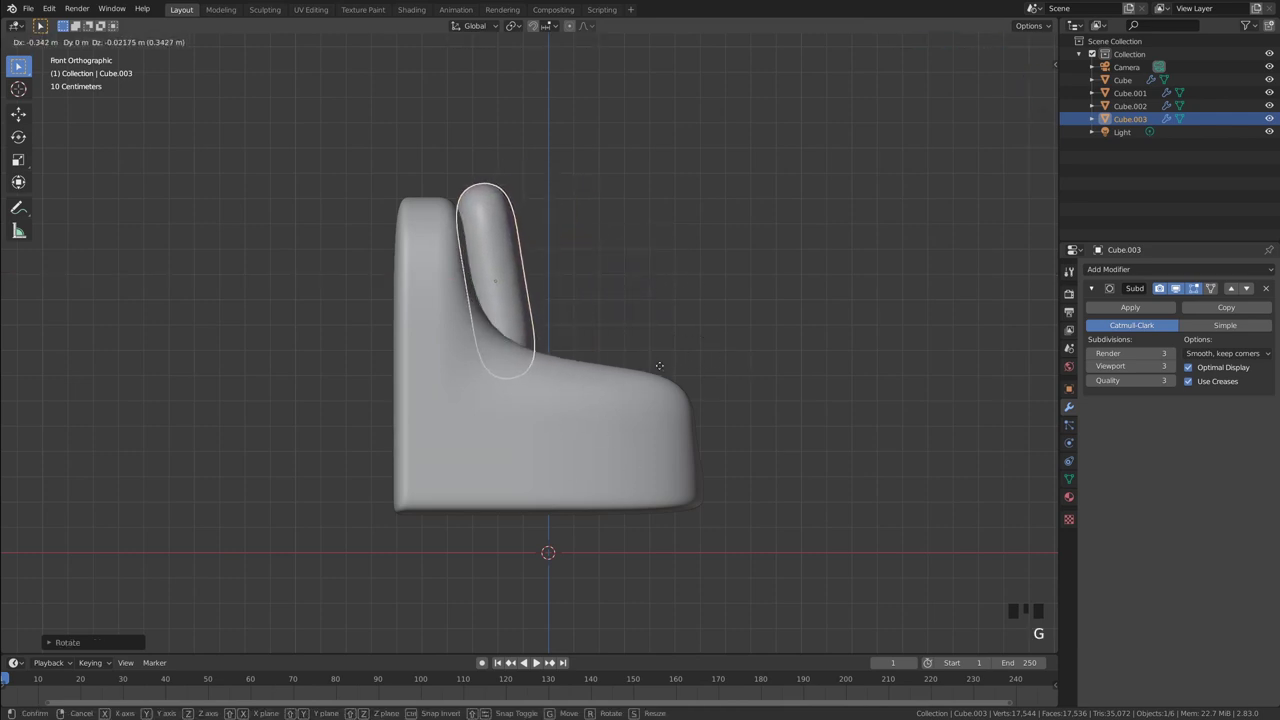
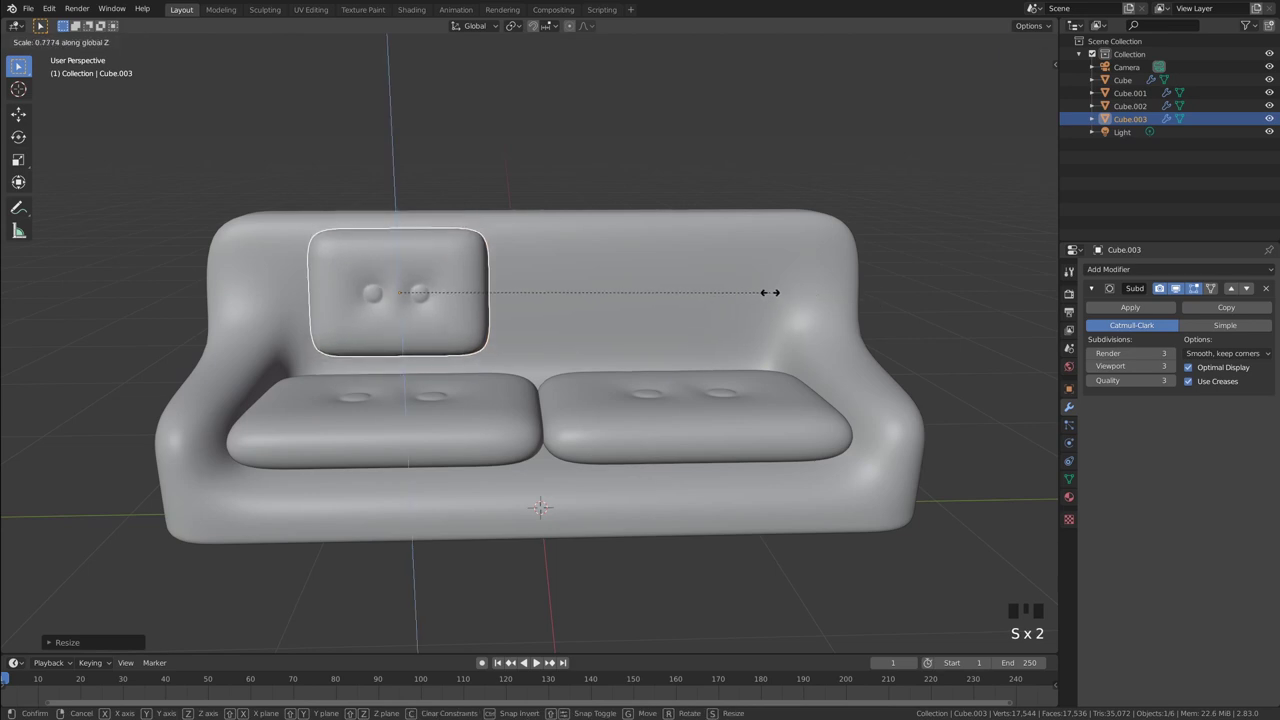
middle_click(691, 279)
key("`")
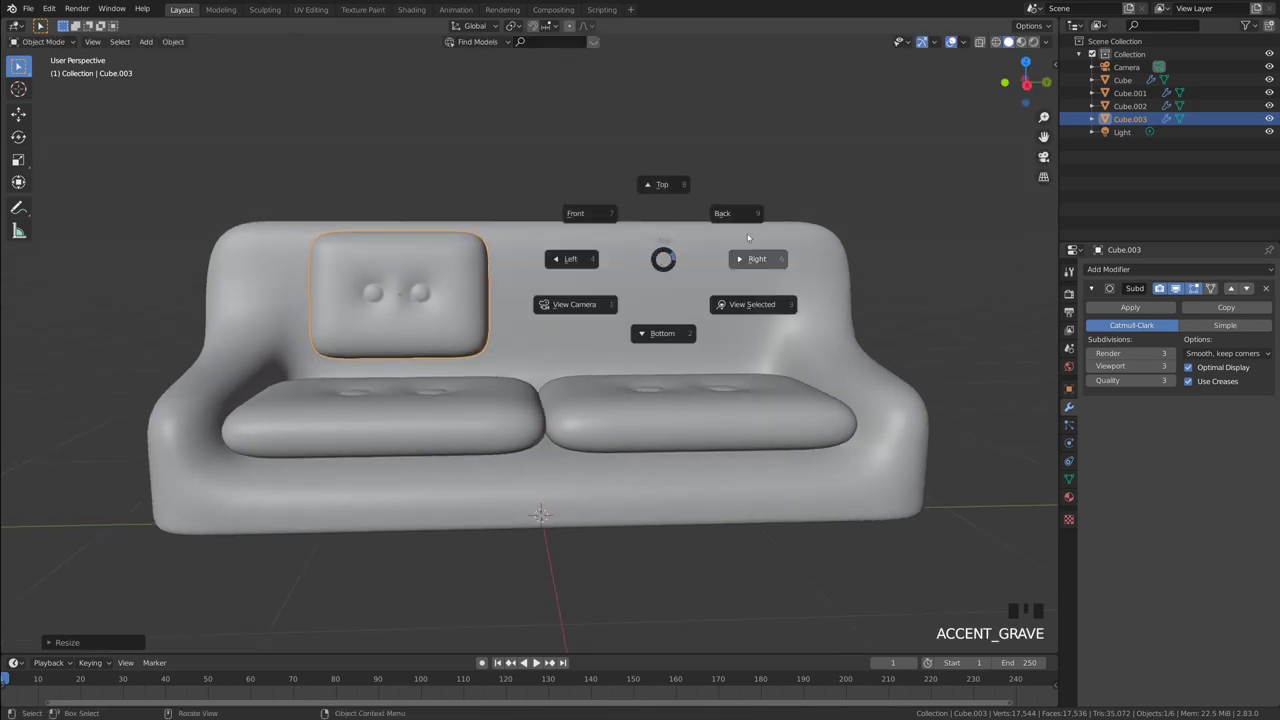
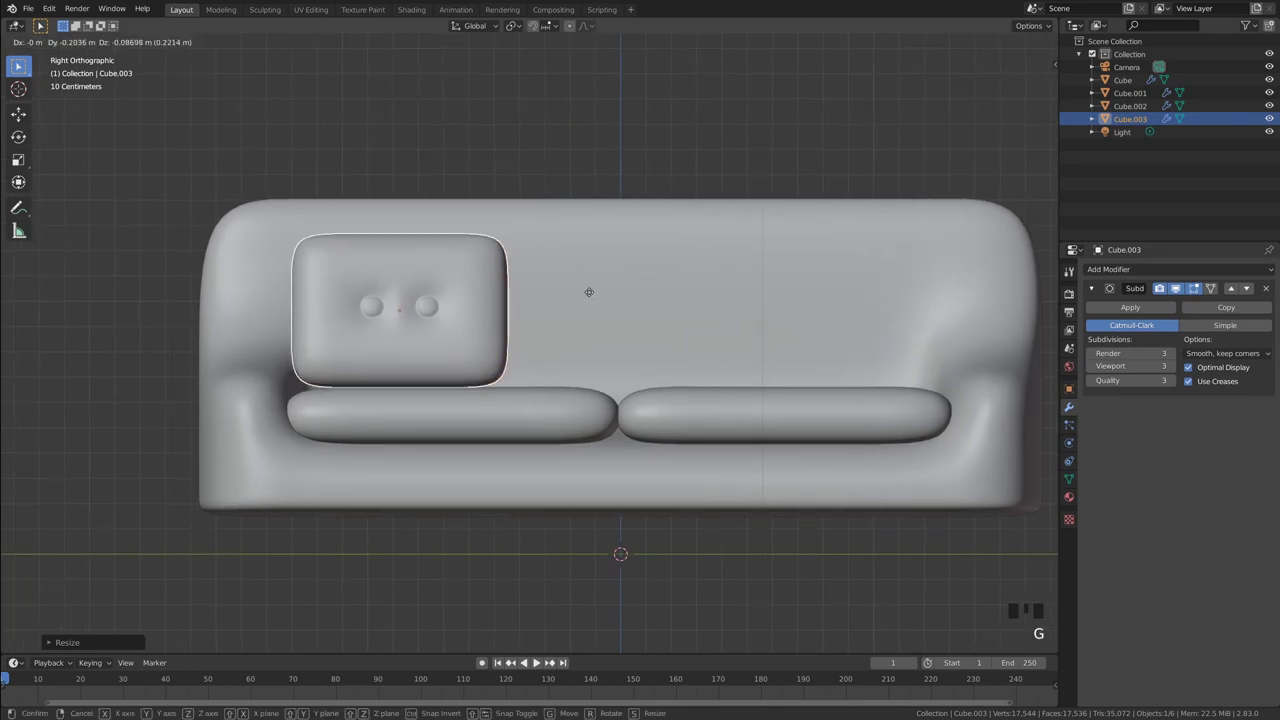
- Duplicate the back cushion twice so three copies stand along the backrest
key("shift+d")
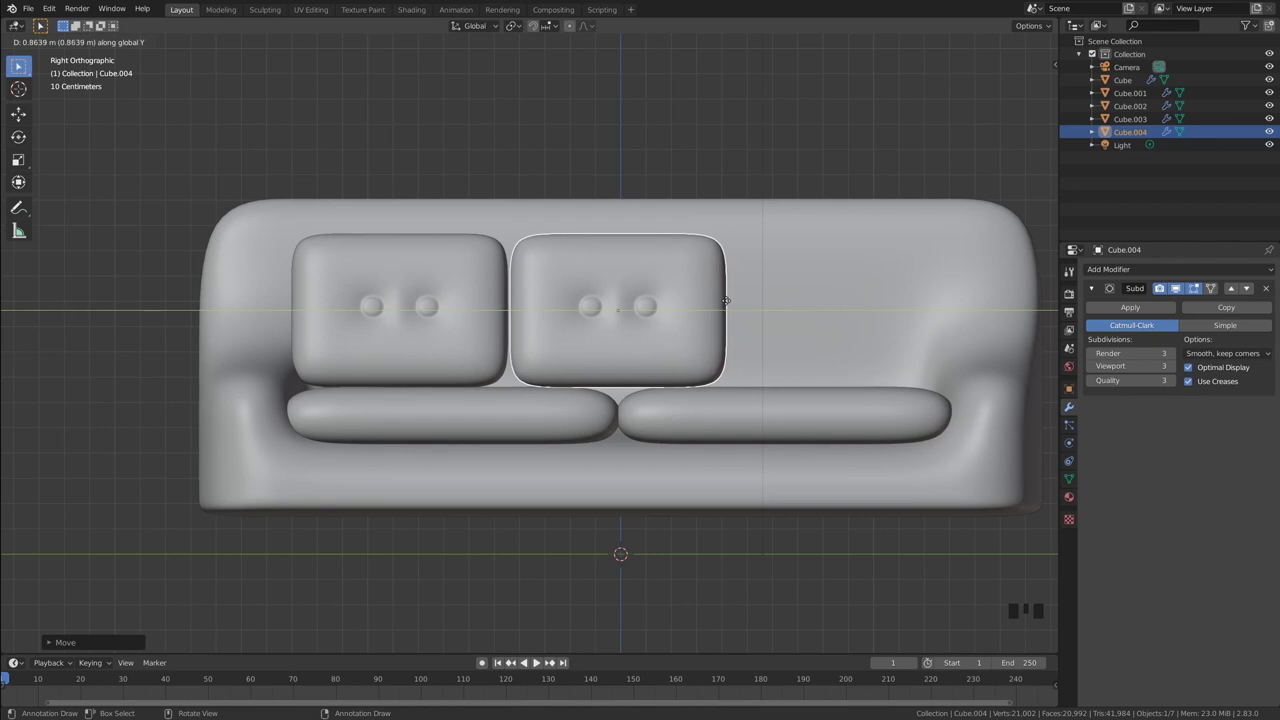
key("shift+d")
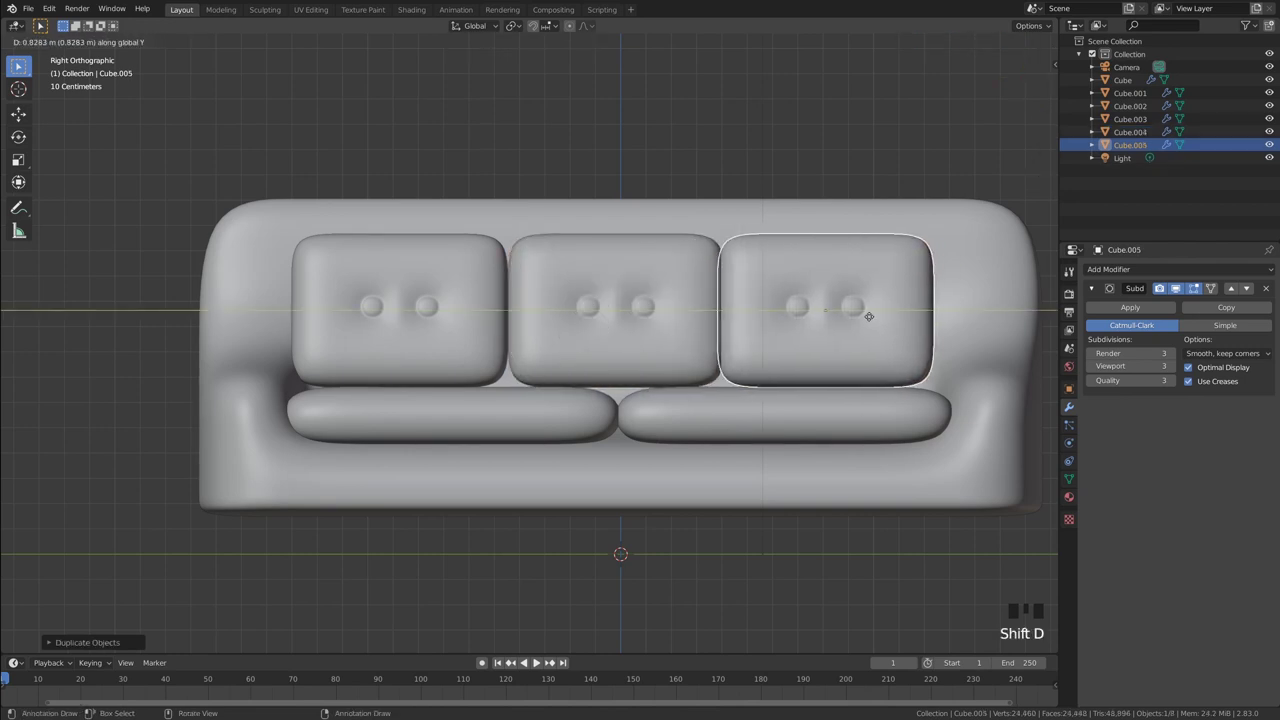
left_click_drag(859, 456, 853, 401)
left_click(853, 401)
- Select all three back cushions and move them together back against the sofa
scroll("down", 3)
left_click_drag(814, 368, 778, 343)
scroll("down", 3)
left_click_drag(697, 315, 675, 312)
scroll("up", 3)
left_click_drag(661, 310, 482, 316)
left_click(482, 316)
left_click(476, 275)
left_click(474, 239)
left_click_drag(671, 261, 664, 268)
key("g")
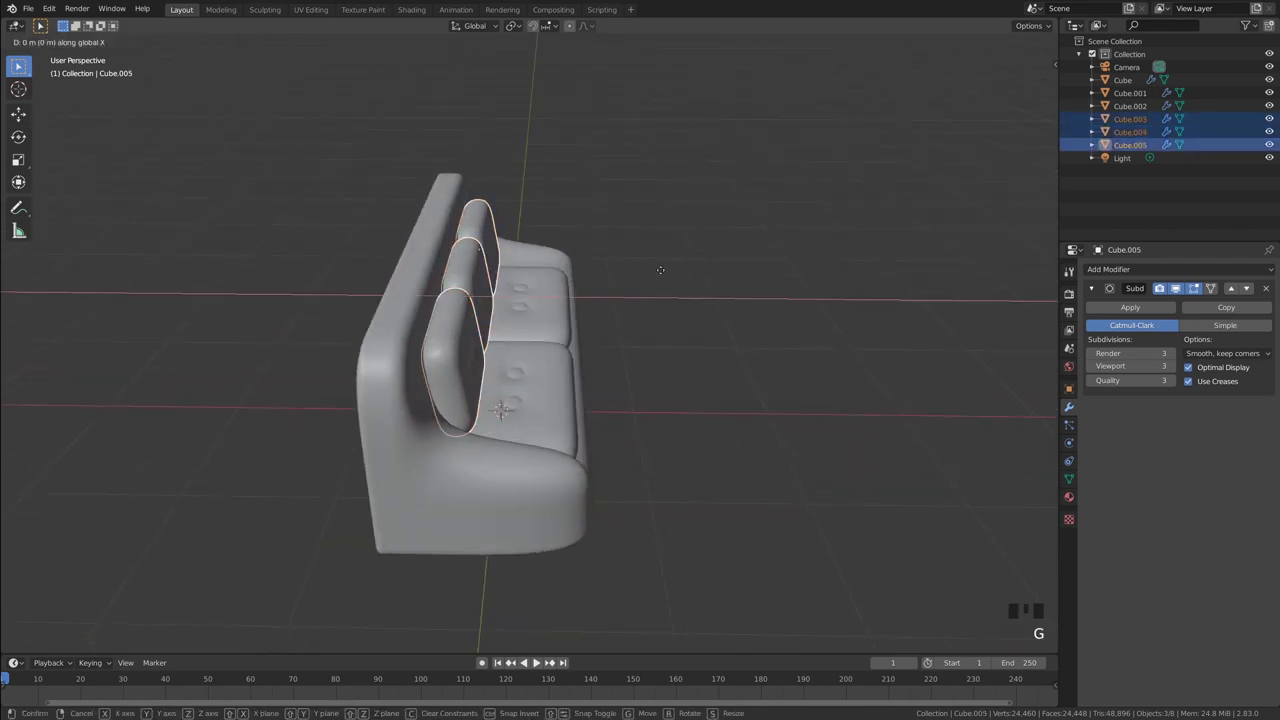
left_click(679, 301)
- Nudge individual back cushions with G so the row sits evenly along the backrest
left_click_drag(677, 305, 619, 287)
left_click(619, 287)
left_click_drag(565, 279, 562, 278)
left_click(479, 248)
key("g")
left_click(688, 181)
left_click_drag(600, 223, 619, 283)
left_click(573, 280)
left_click(508, 261)
key("g")
left_click(642, 171)
- Orbit and zoom around the sofa to check the cushion row from several angles
left_click_drag(610, 195, 788, 212)
scroll("down", 3)
left_click_drag(698, 307, 600, 313)
scroll("up", 3)
left_click_drag(593, 313, 580, 293)
scroll("up", 3)
left_click_drag(609, 295, 455, 260)
left_click(455, 260)
left_click_drag(537, 259, 779, 353)
left_click(779, 353)
scroll("down", 3)
left_click_drag(711, 350, 520, 321)
scroll("up", 3)
left_click_drag(452, 279, 443, 339)
left_click_drag(443, 339, 548, 323)
- Add a cube, shrink it to pillow size and inset its top face for a tufted centre
key("shift+a")
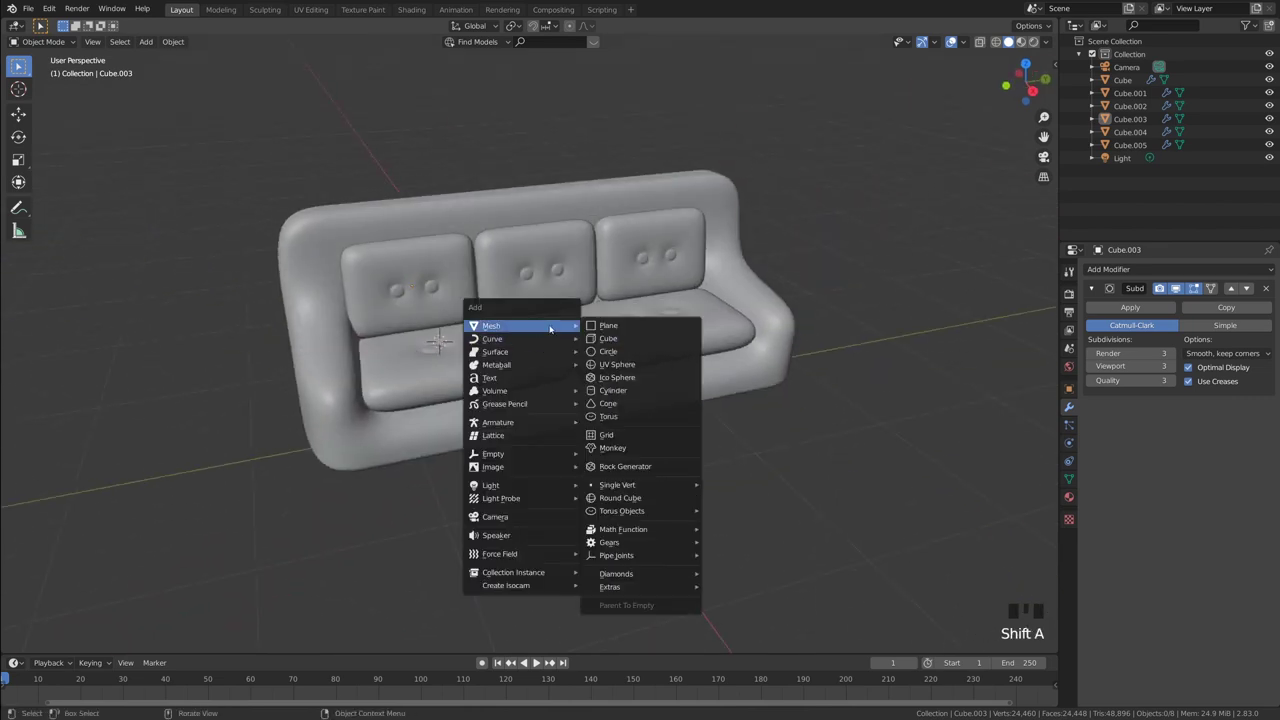
key("s")
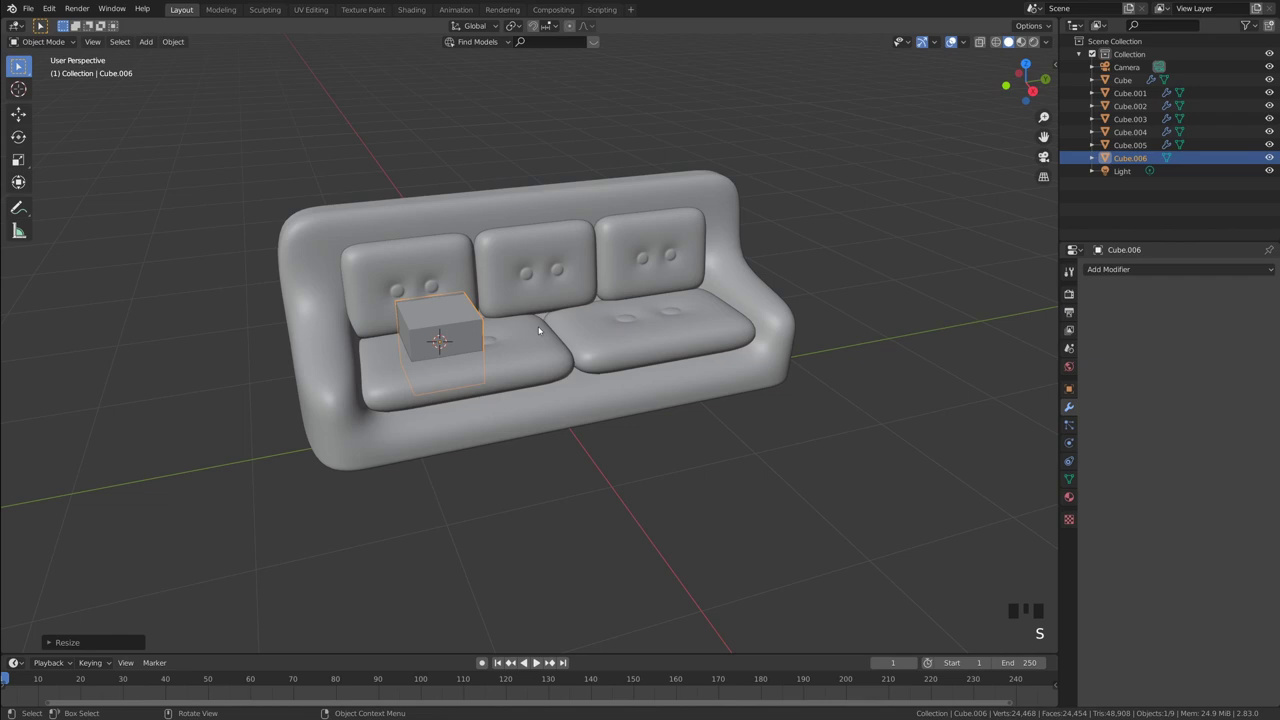
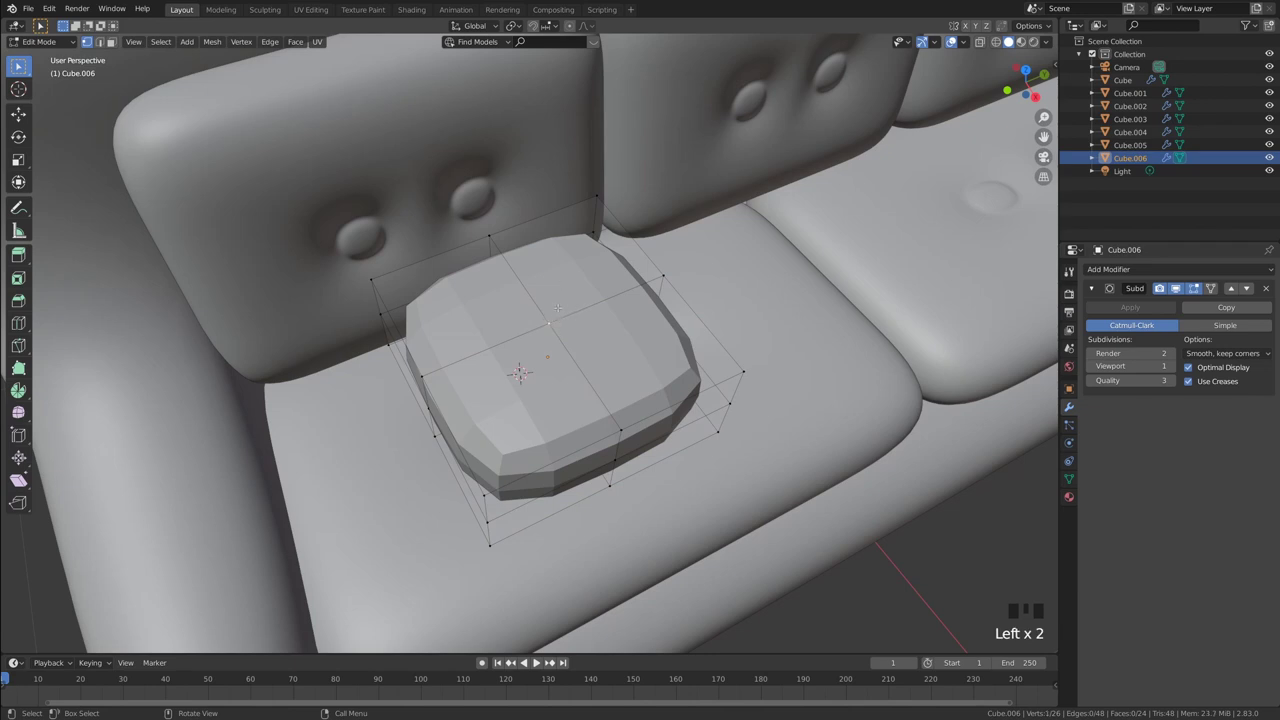
key("ctrl+shift+b")
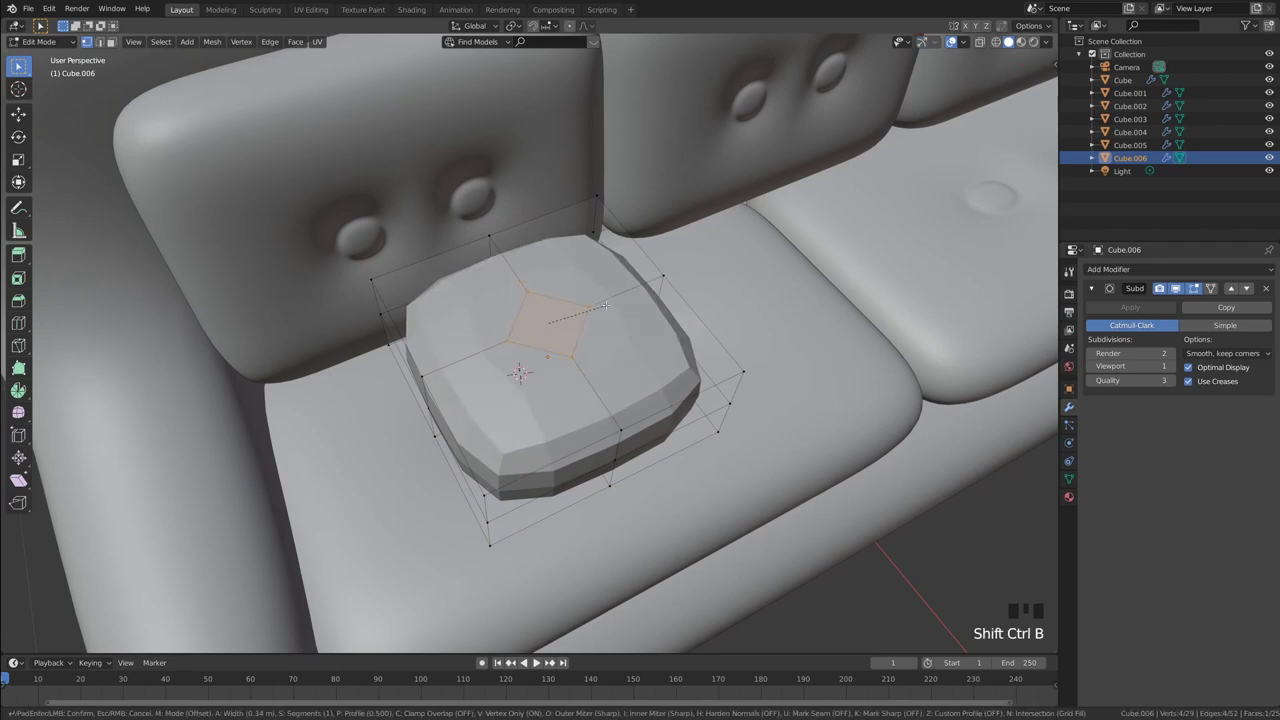
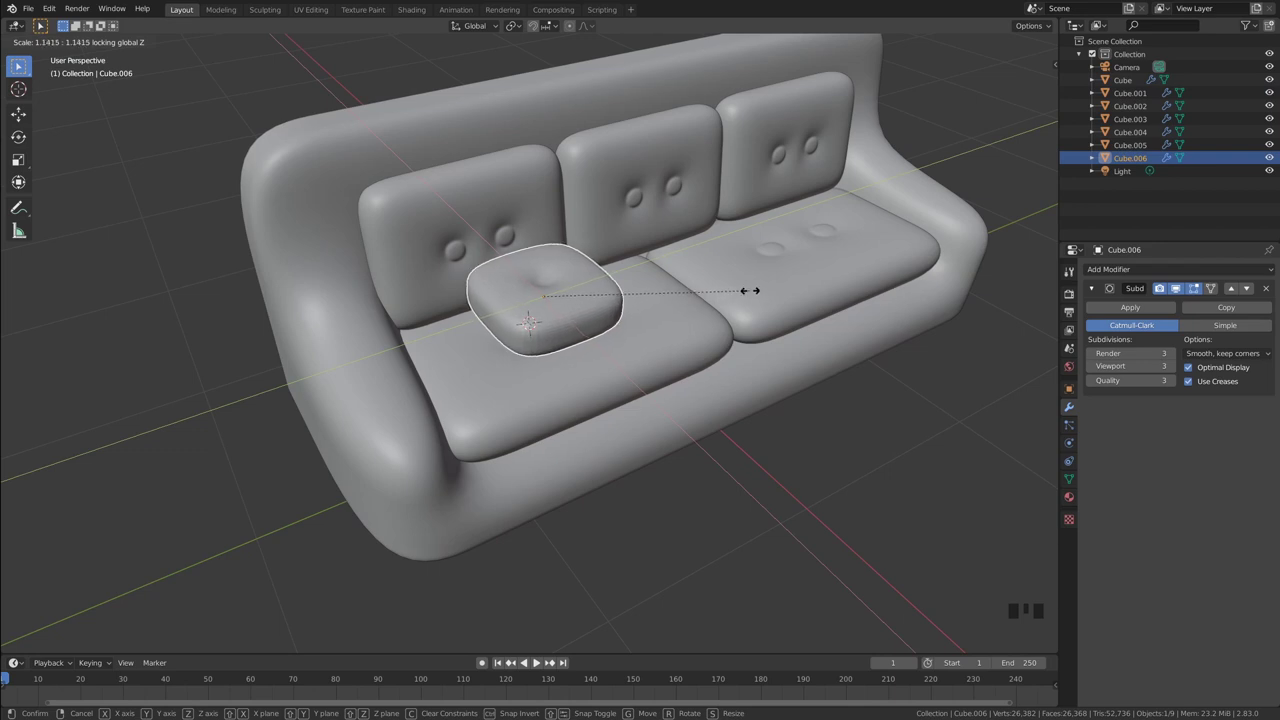
- Select the pillow, flatten it along Z and widen its shape
left_click(829, 401)
left_click_drag(800, 383, 638, 293)
left_click(638, 293)
left_click_drag(655, 275, 564, 203)
left_click(564, 203)
middle_click(626, 233)
left_click(610, 231)
key("s")
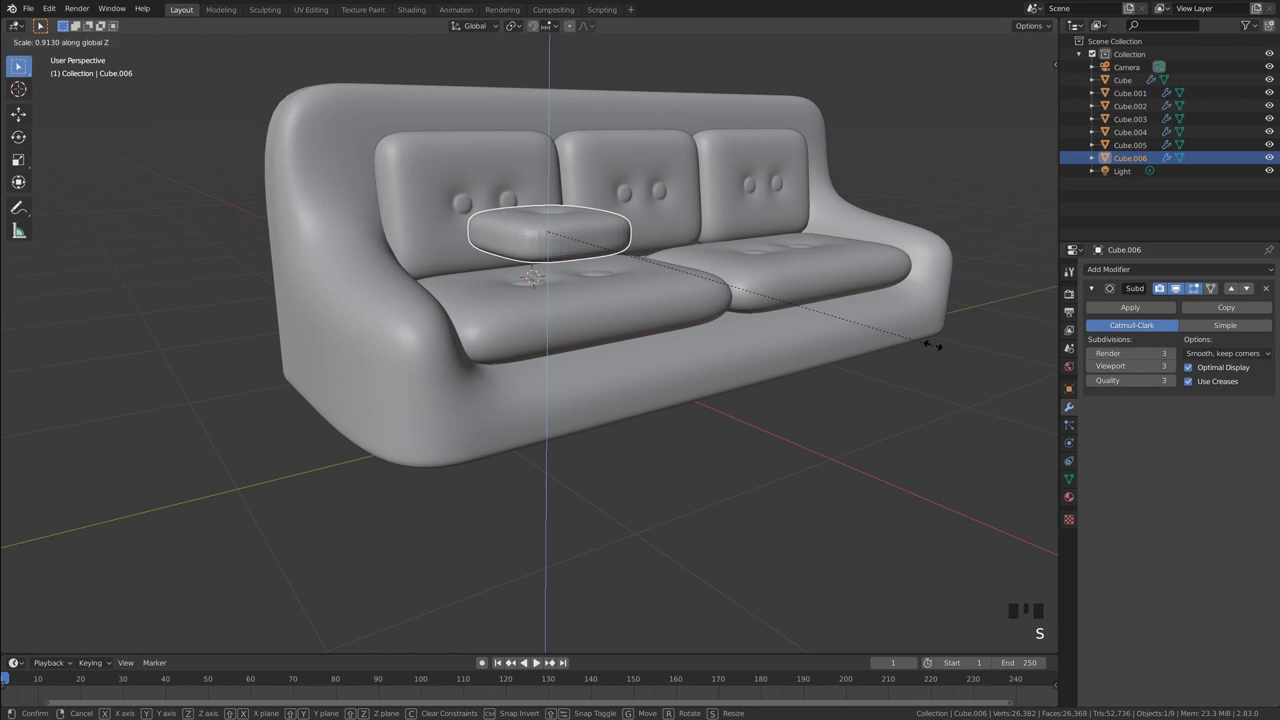
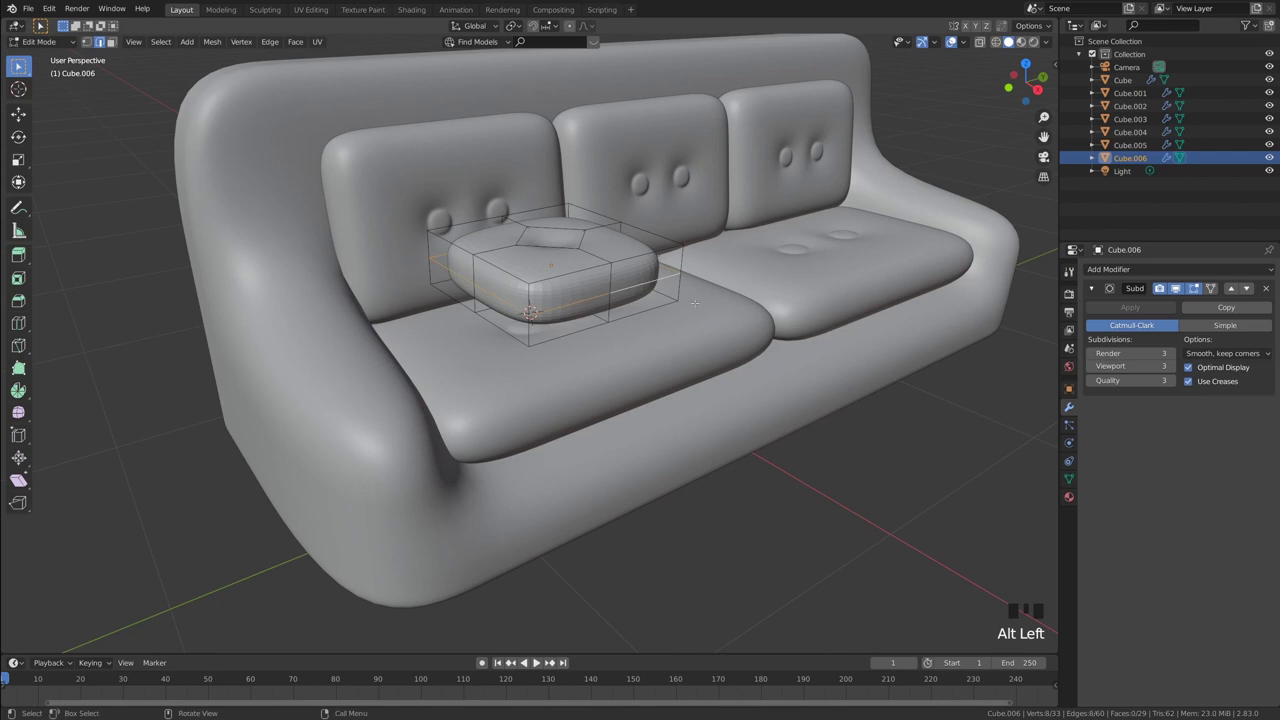
key("s")
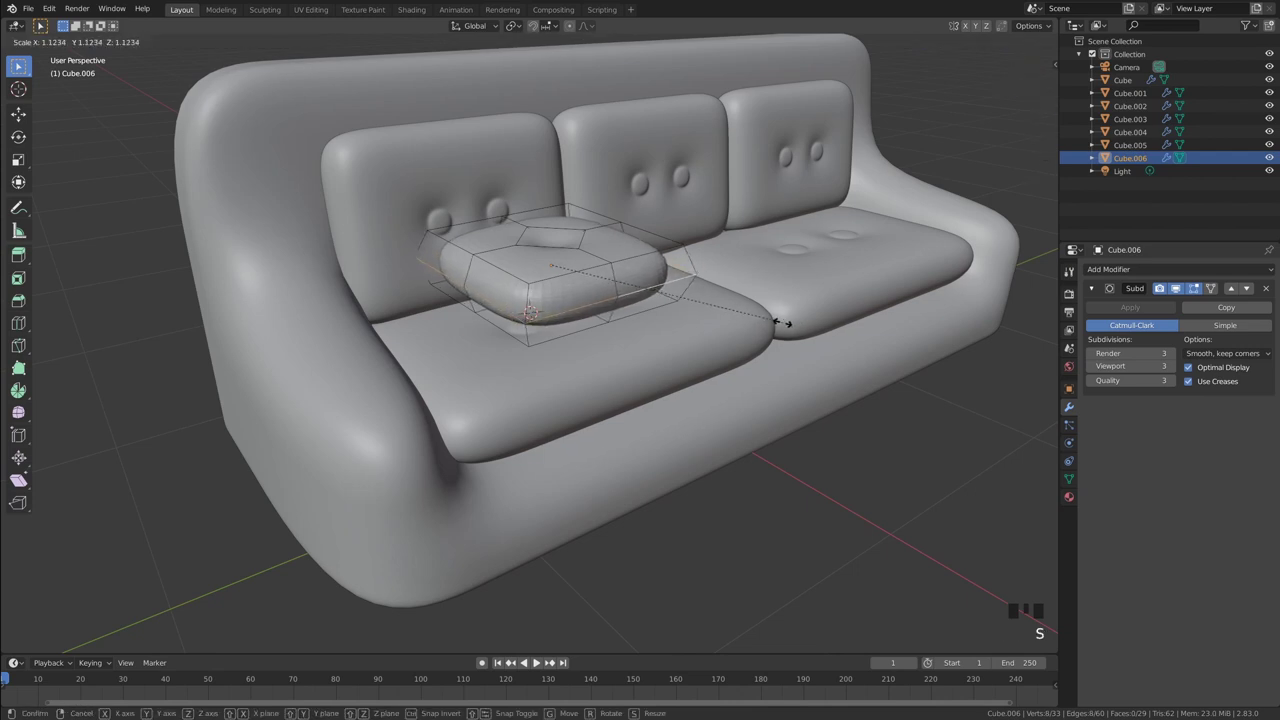
- Leave Edit Mode and trackball-rotate the pillow so it leans against the left cushion
key("Tab")
left_click_drag(840, 345, 555, 233)
key("r")
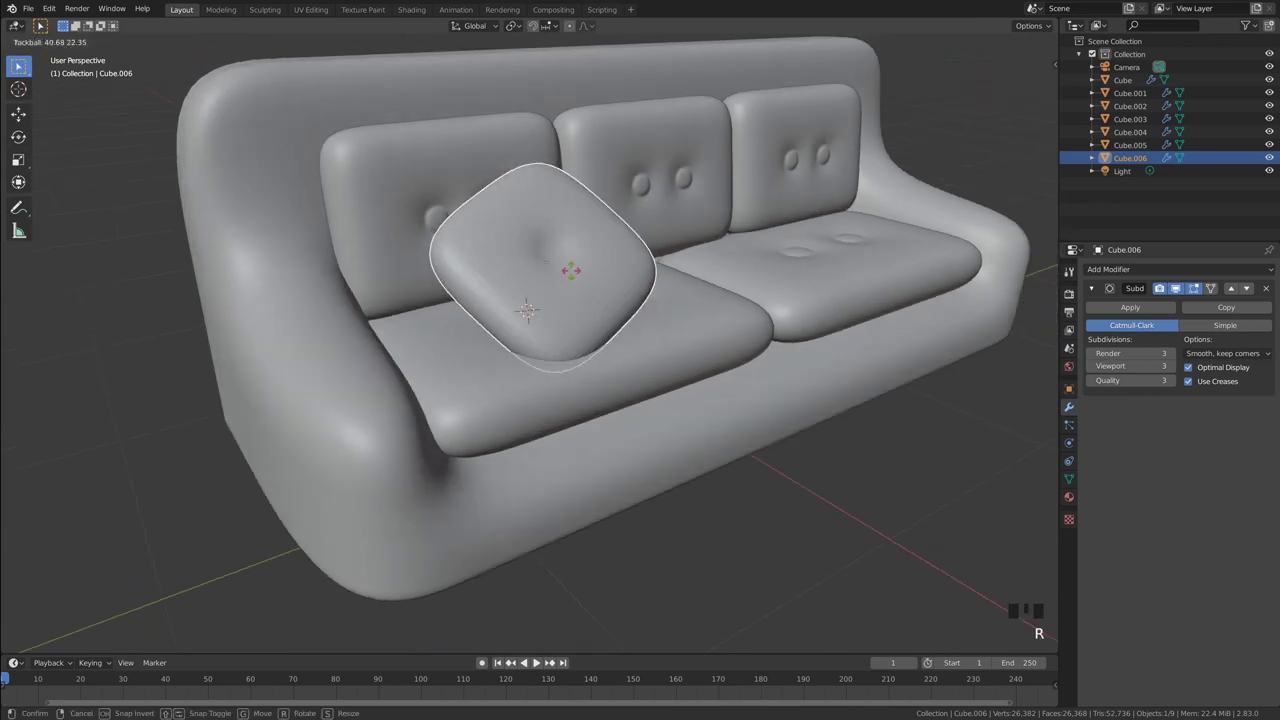
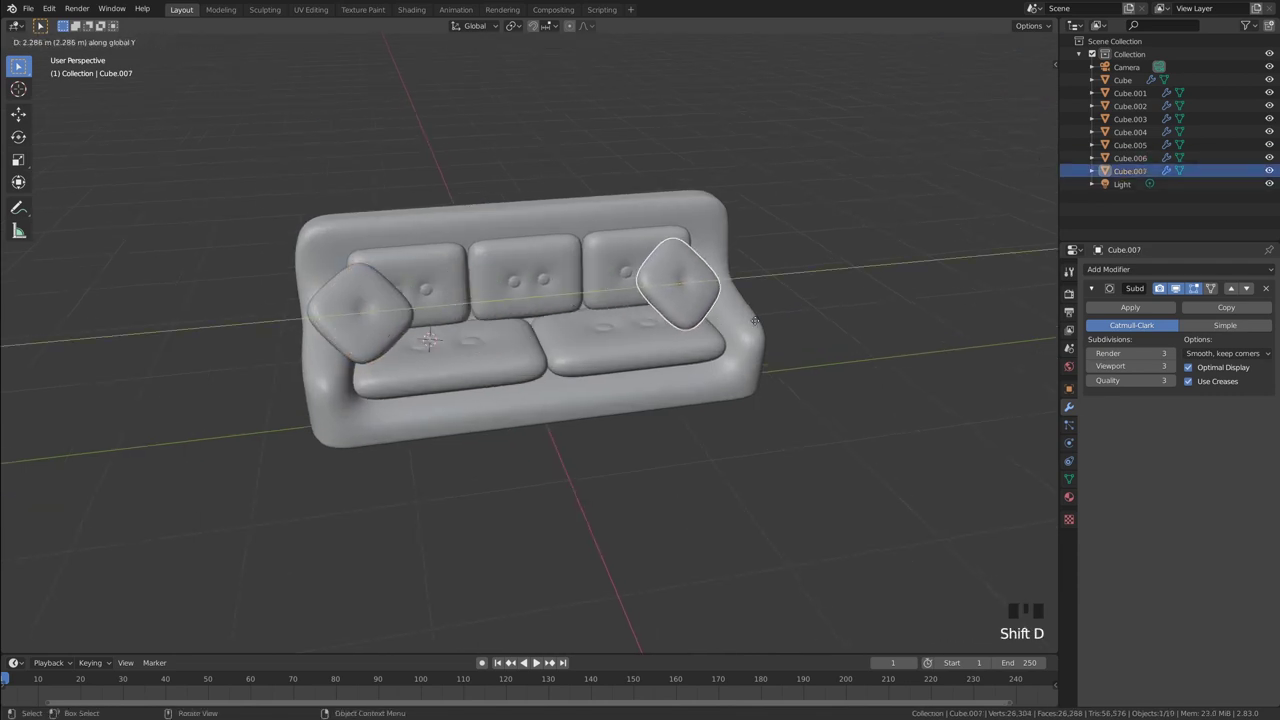
- Trackball-rotate the right pillow into a leaning pose matching the left one
scroll("up", 3)
left_click_drag(855, 284, 796, 295)
key("r")
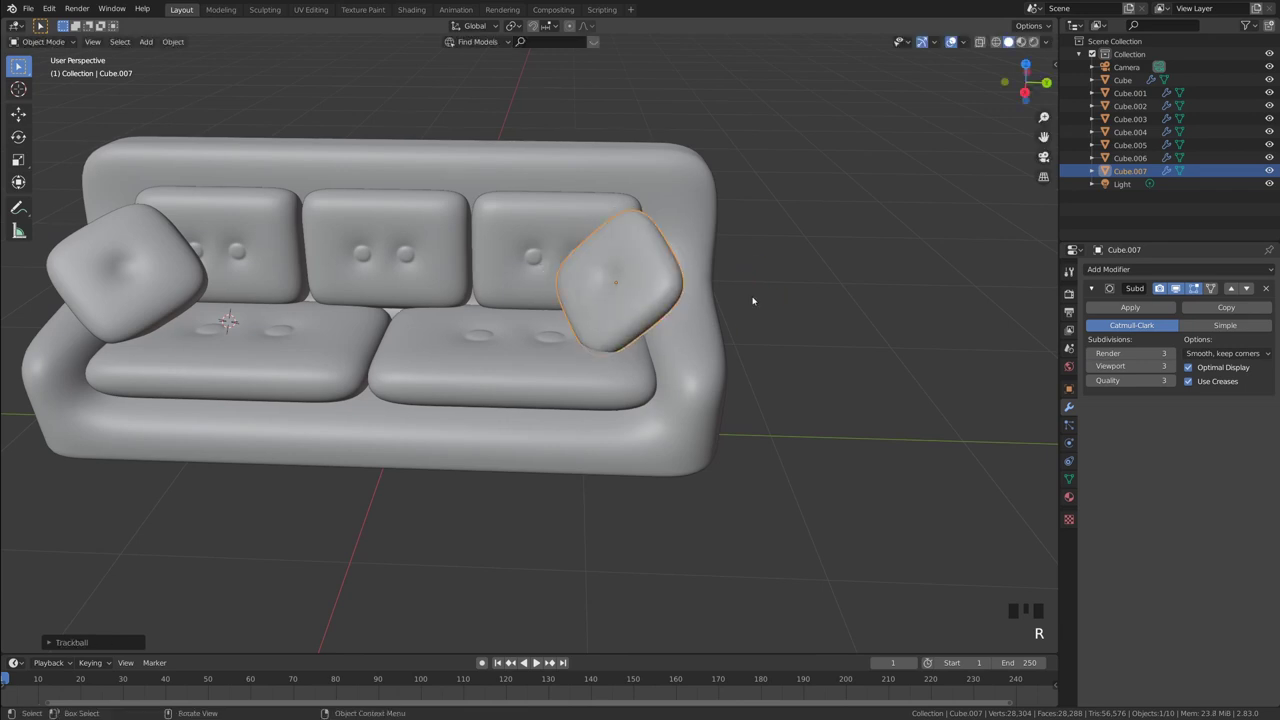
key("r")
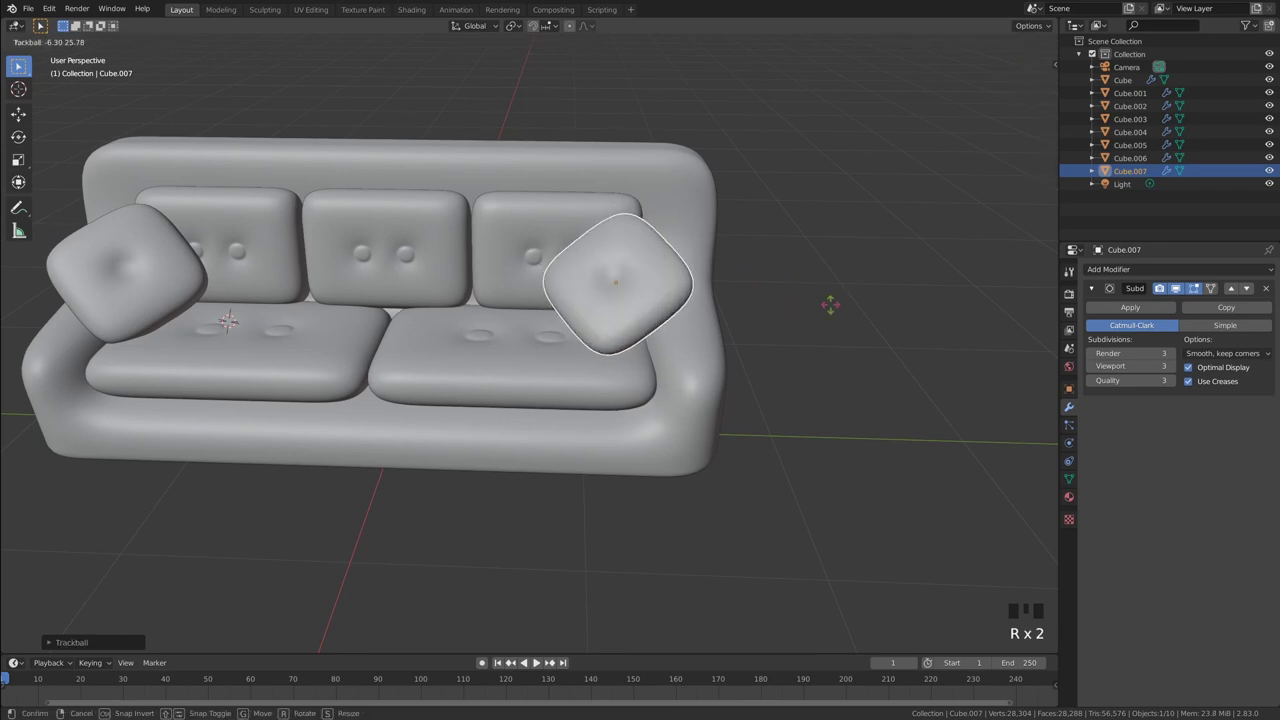
left_click_drag(834, 303, 834, 303)
left_click_drag(801, 317, 752, 339)
scroll("down", 3)
- Orbit and zoom around the sofa to check both tilted pillows
left_click(725, 349)
left_click_drag(706, 345, 689, 309)
scroll("up", 3)
left_click_drag(656, 297, 486, 213)
scroll("up", 3)
left_click_drag(476, 197, 513, 178)
left_click_drag(513, 178, 556, 195)
left_click_drag(556, 195, 564, 257)
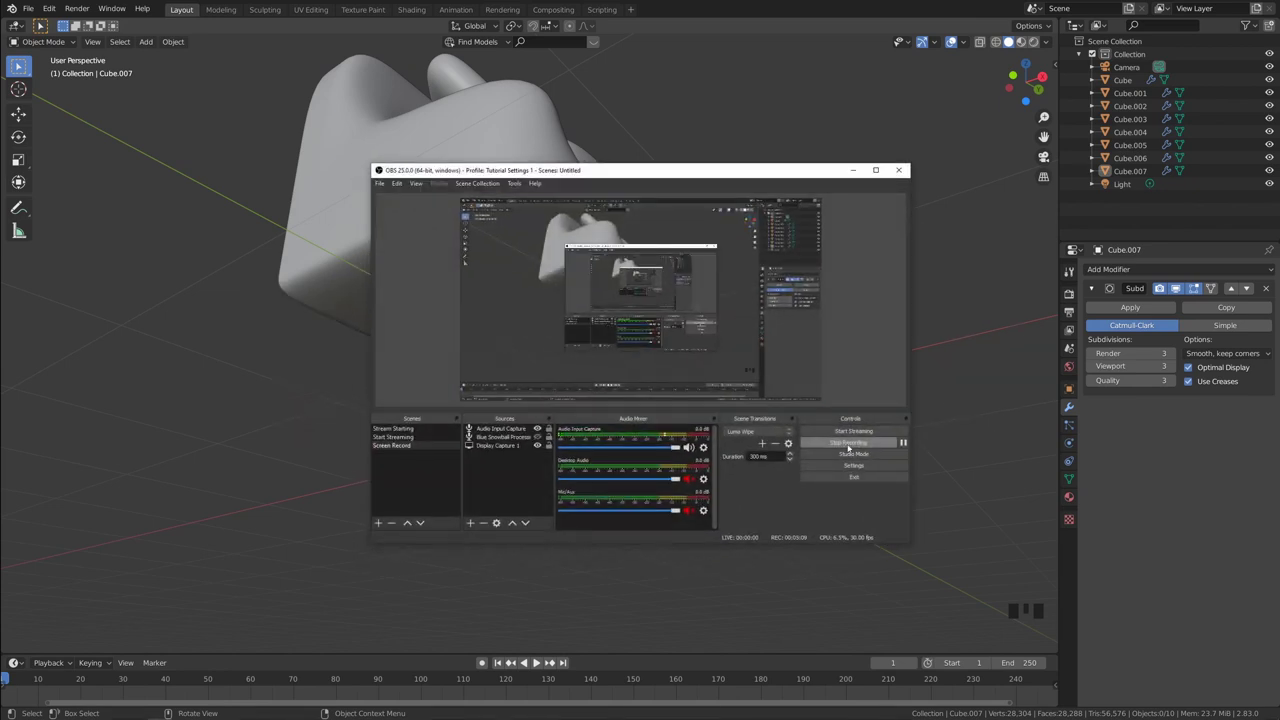
- Add a cylinder and shrink it down to leg size under the sofa corner
left_click_drag(695, 256, 523, 234)
key("shift+a")
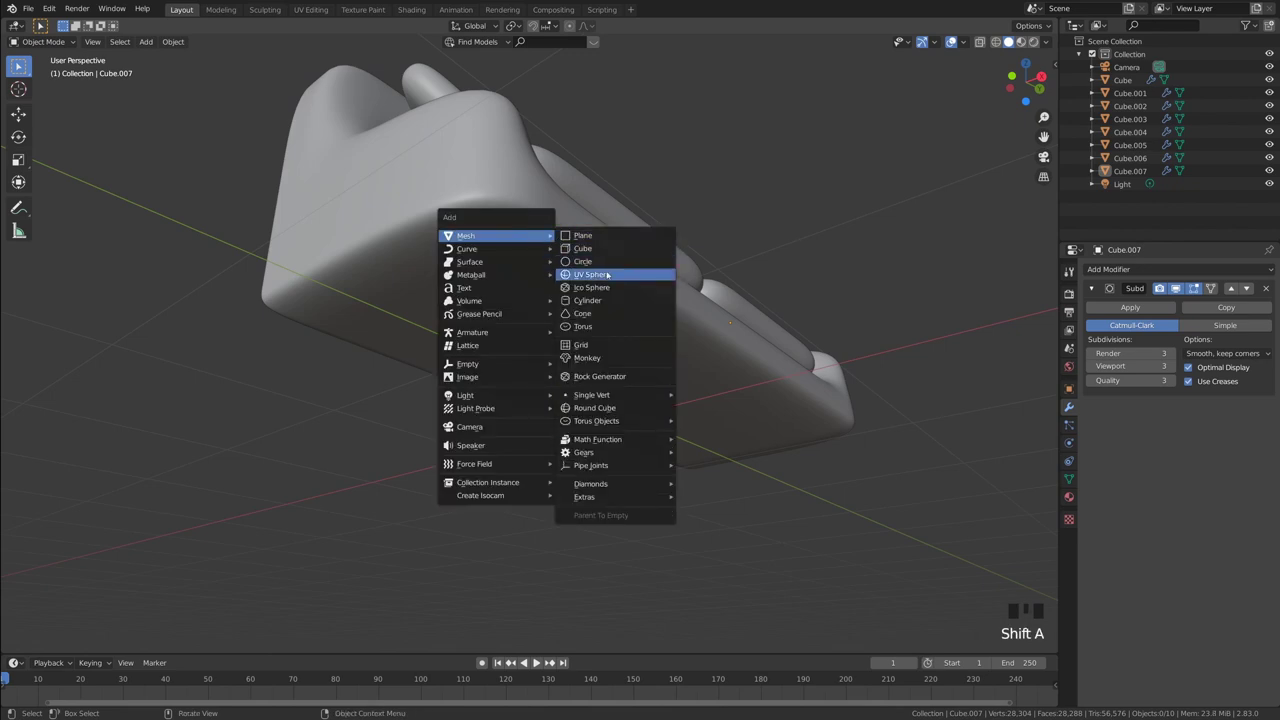
middle_click(651, 319)
scroll("down", 3)
left_click_drag(665, 364, 659, 370)
scroll("up", 3)
left_click_drag(687, 360, 960, 355)
key("s")
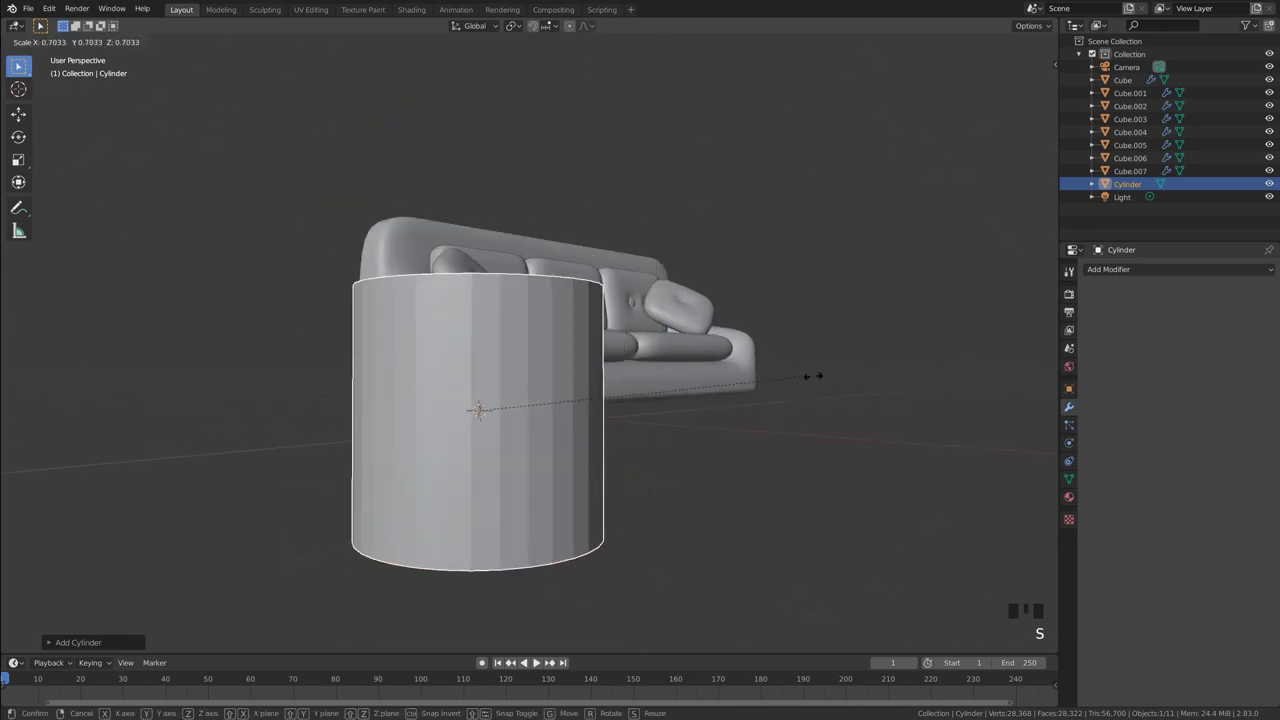
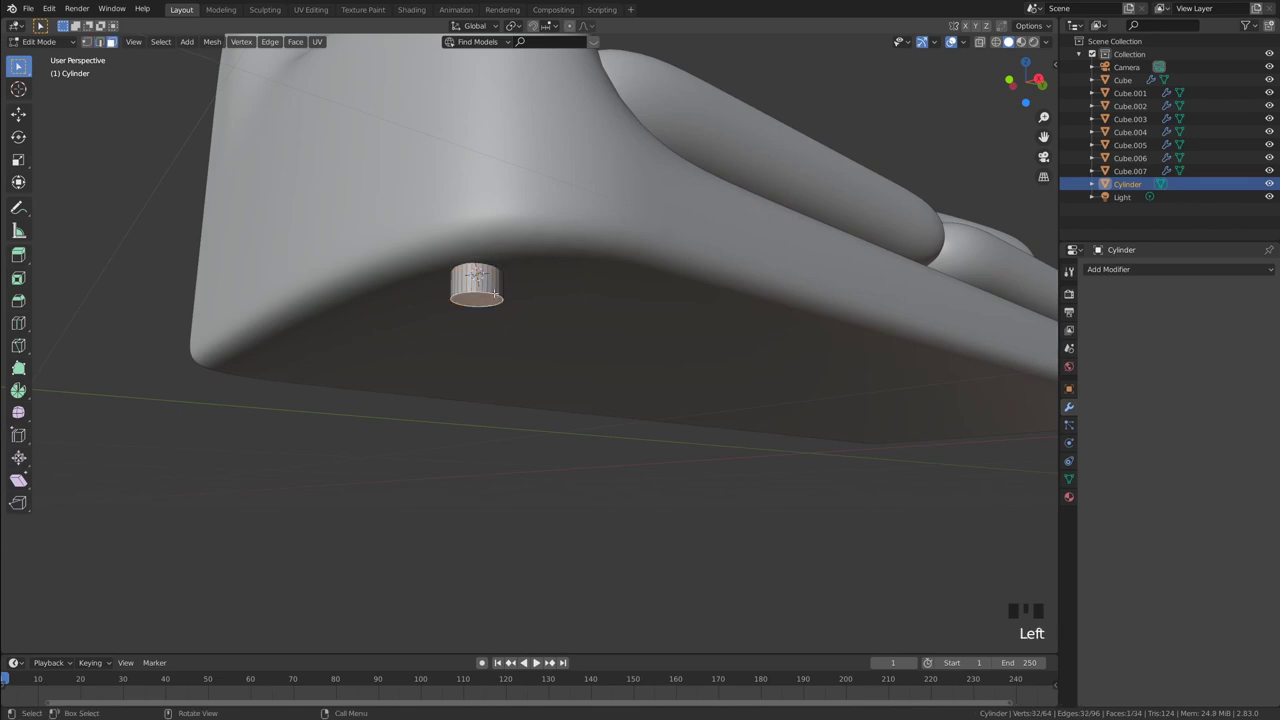
- Extrude the cylinder's bottom face down and taper its end into a leg, then leave Edit Mode
key("g")
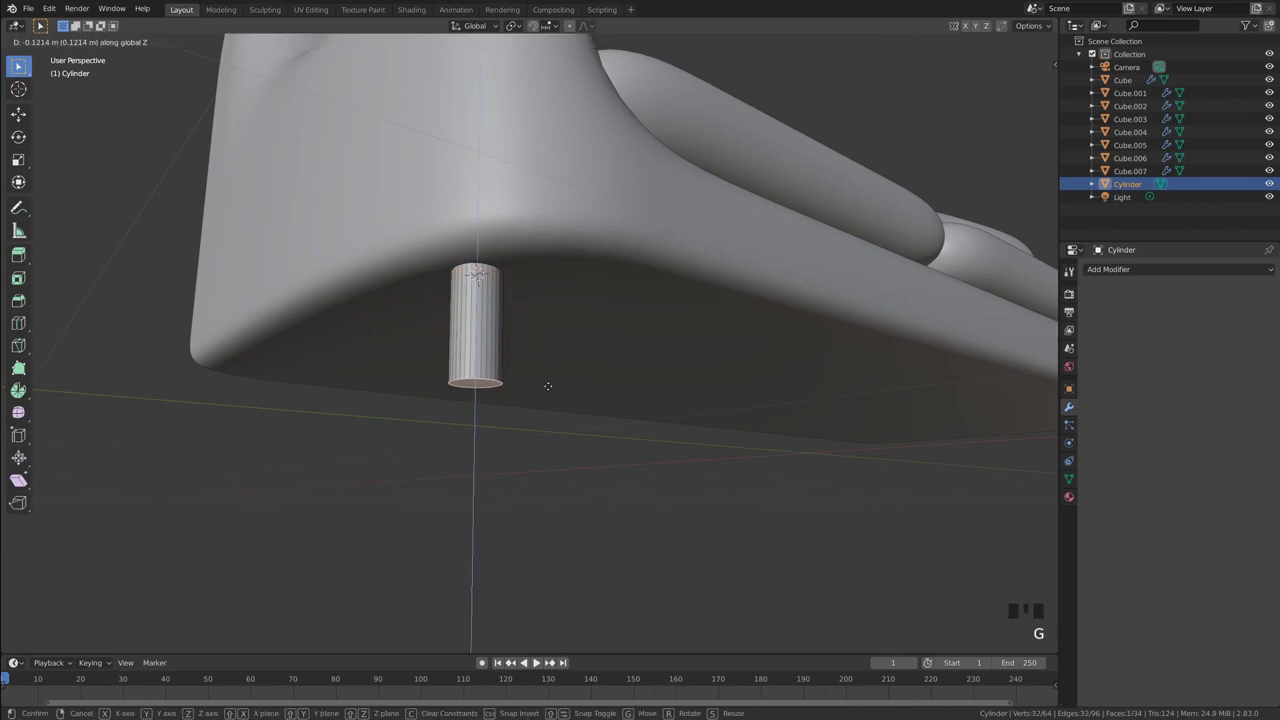
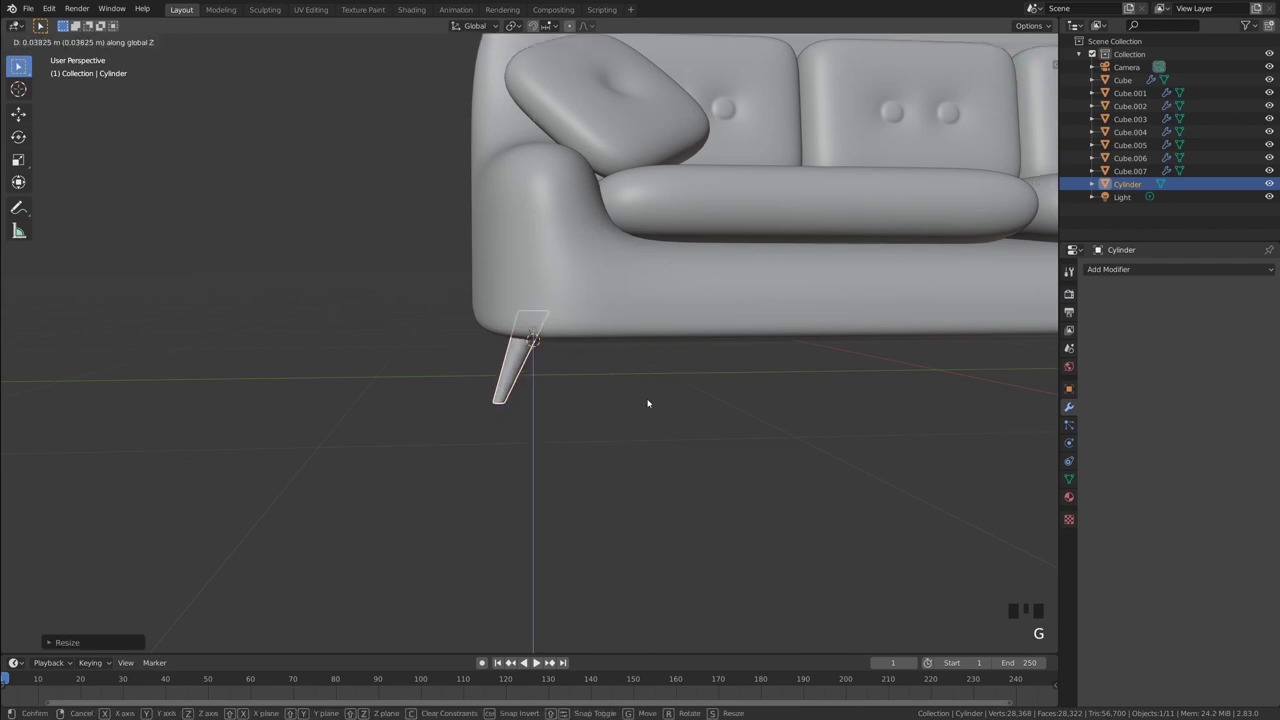
left_click(645, 415)
scroll("down", 3)
left_click_drag(640, 426, 616, 395)
scroll("up", 3)
left_click(467, 254)
middle_click(555, 339)
key("g")
- Orbit underneath the sofa to inspect the new tapered leg
left_click(636, 374)
left_click_drag(638, 376, 624, 389)
scroll("down", 3)
left_click_drag(606, 387, 540, 385)
scroll("up", 3)
left_click_drag(620, 323, 676, 341)
scroll("up", 3)
left_click_drag(677, 342, 709, 365)
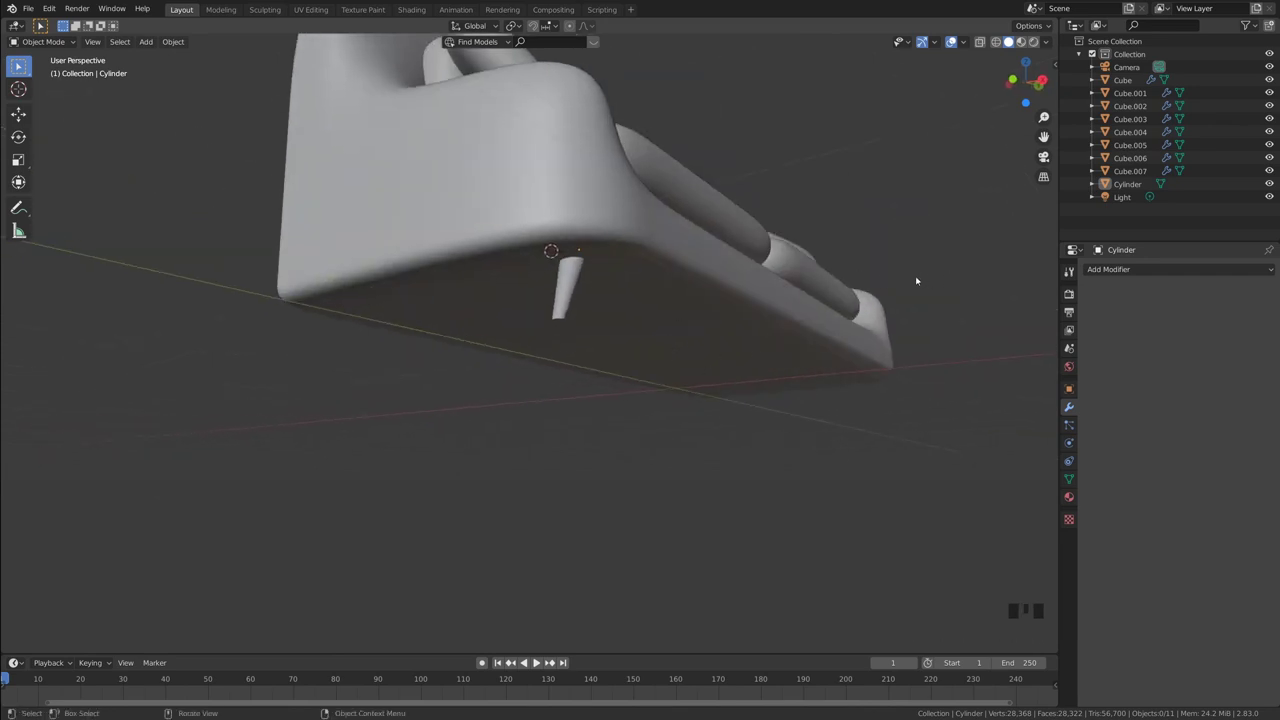
- Give the leg a Mirror modifier about the Cube on the X and Y axes for four legs
left_click(571, 269)
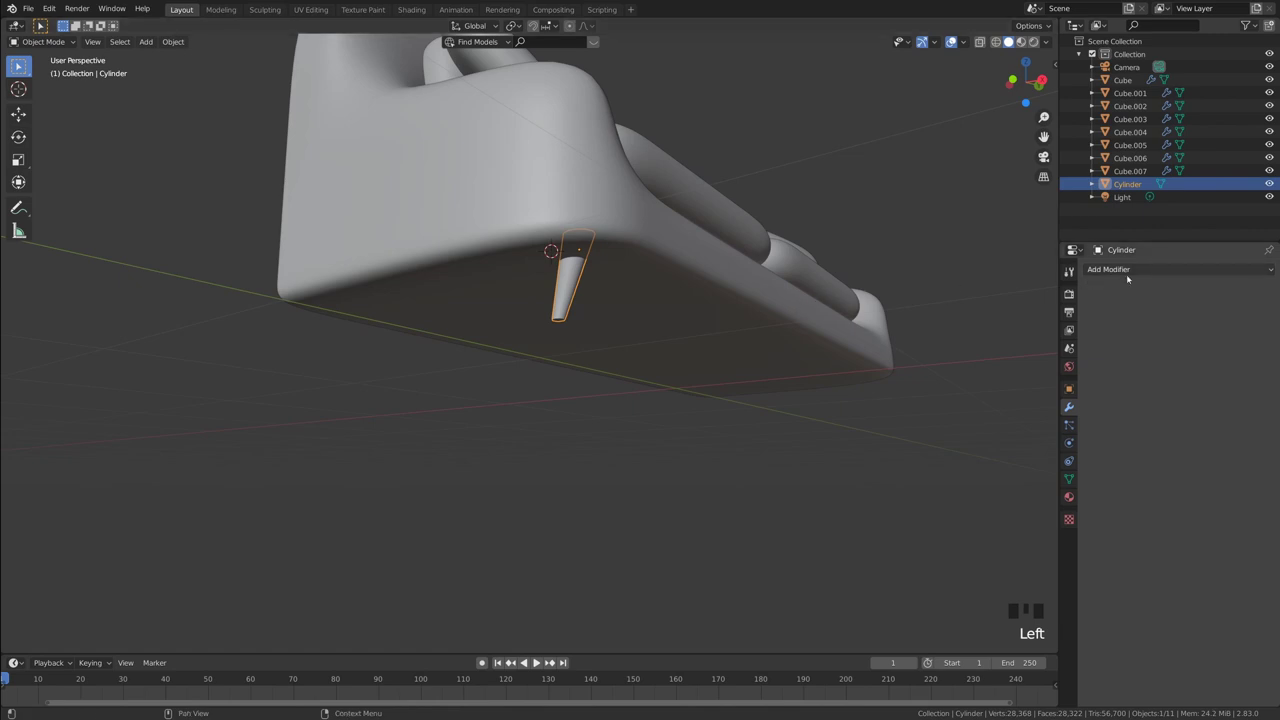
left_click_drag(1132, 267, 1272, 395)
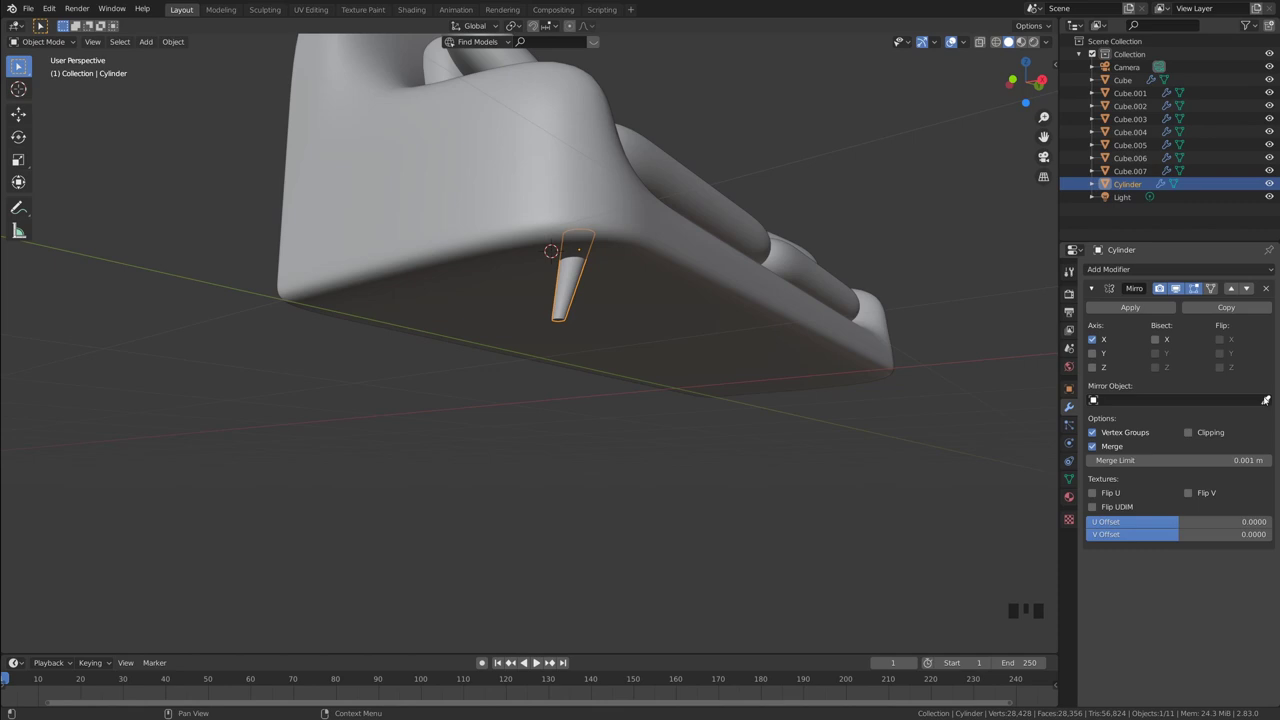
left_click(1271, 398)
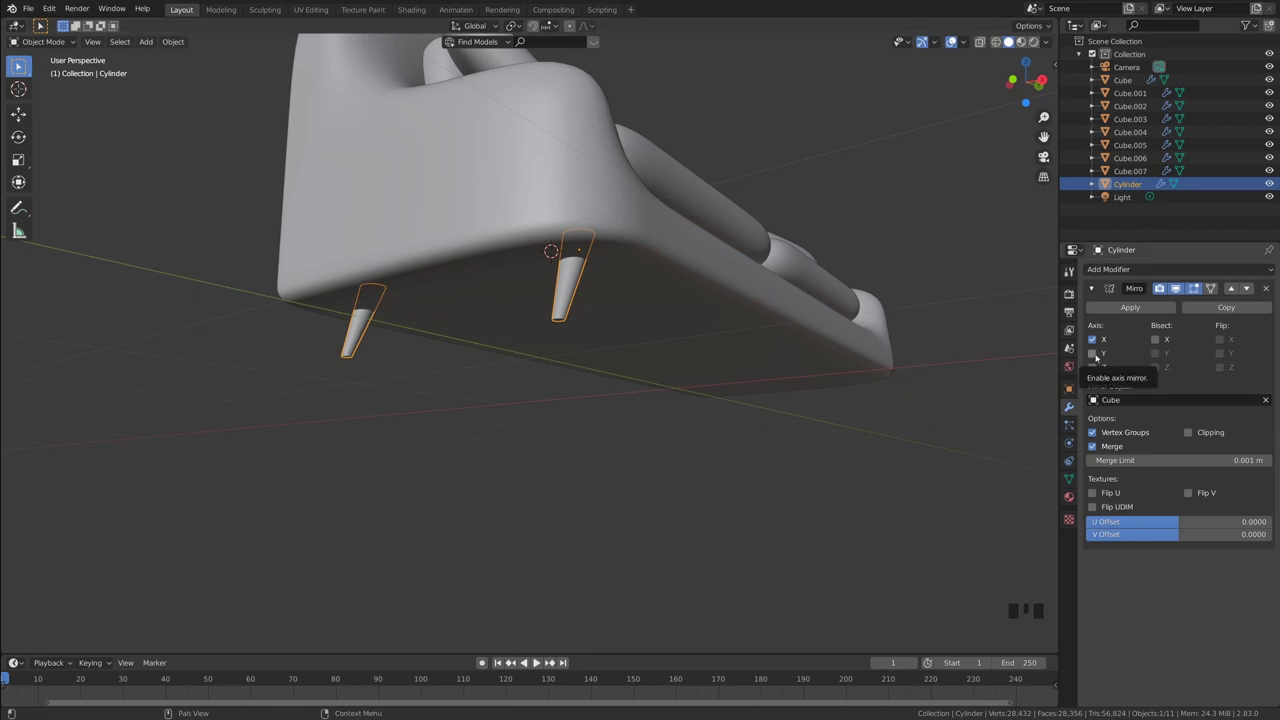
left_click(1099, 352)
- Orbit around the sofa to check all four mirrored legs, then bring up the Add menu
left_click(965, 428)
scroll("down", 3)
left_click_drag(886, 439, 830, 444)
scroll("down", 3)
left_click_drag(816, 435, 659, 414)
scroll("down", 3)
left_click_drag(657, 415, 636, 403)
scroll("up", 3)
middle_click(635, 400)
scroll("up", 3)
left_click_drag(632, 393, 630, 389)
key("shift+s")
left_click_drag(606, 433, 592, 452)
scroll("down", 3)
left_click_drag(580, 429, 621, 459)
key("shift+a")
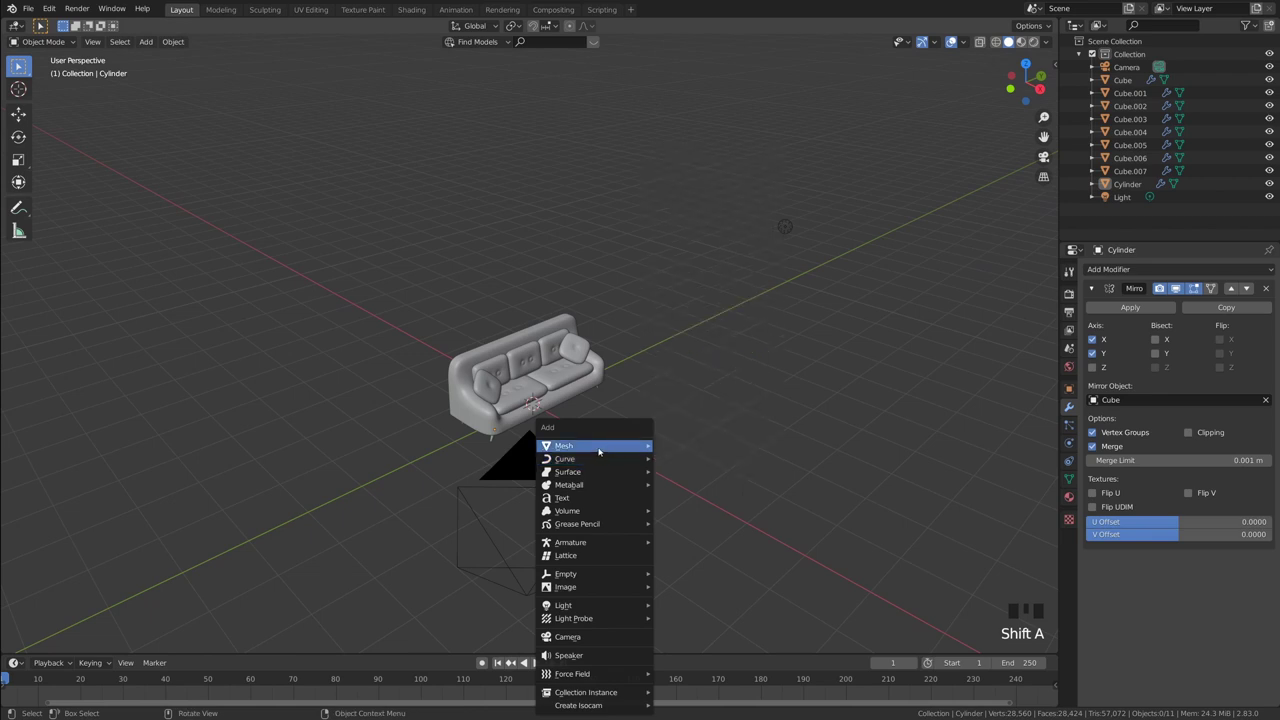
- Scale the new plane up into a large floor under the sofa
middle_click(674, 287)
scroll("down", 3)
middle_click(673, 315)
key("s")
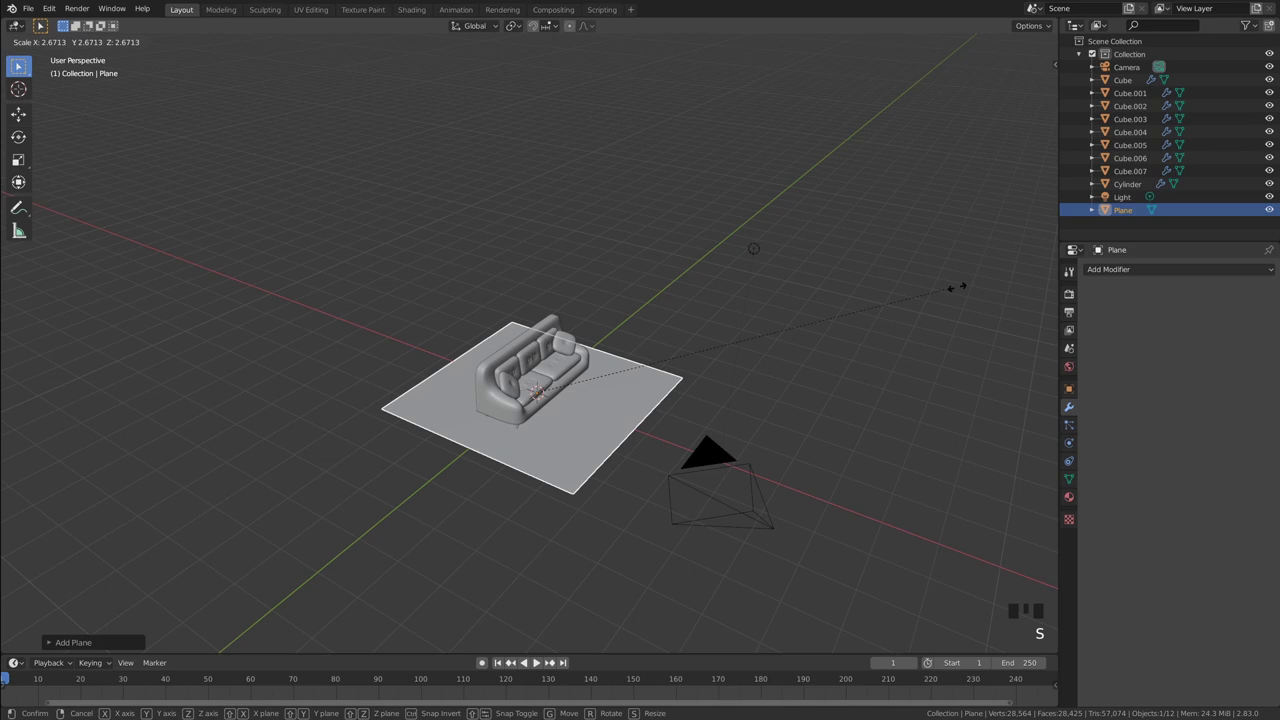
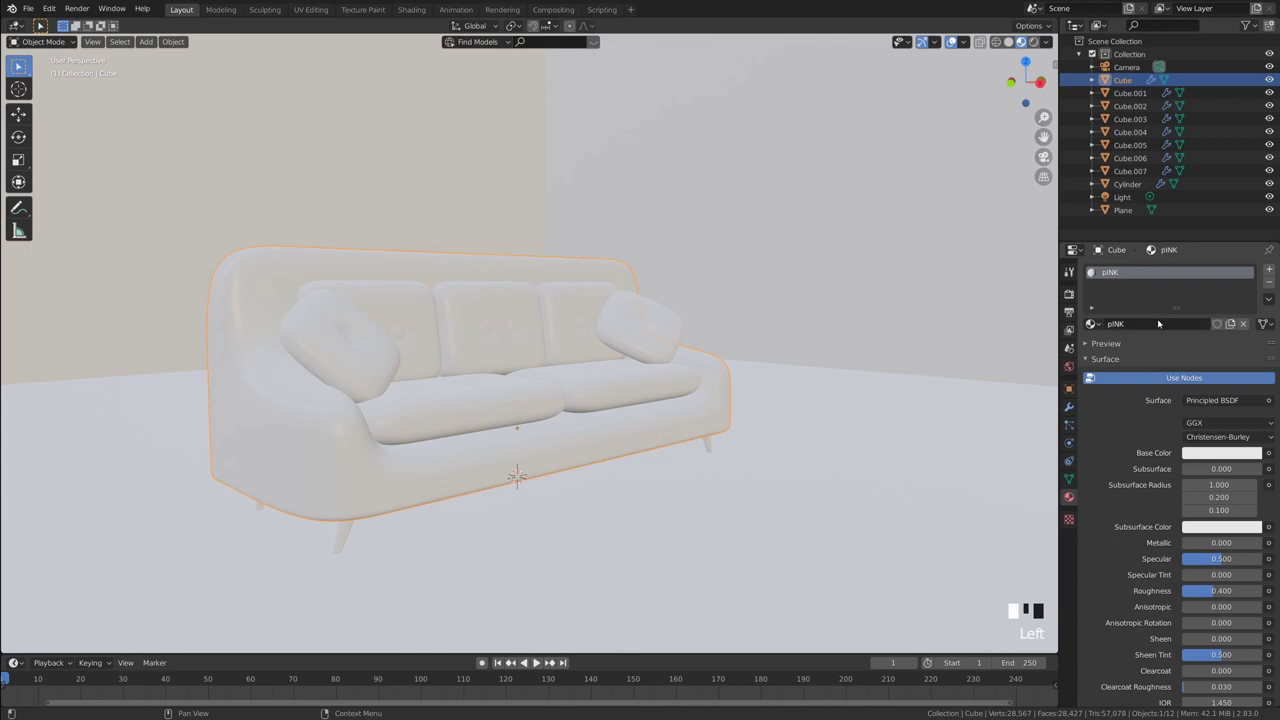
- Pick a pink Base Color for the sofa body's Pink material
left_click_drag(1092, 374, 1242, 451)
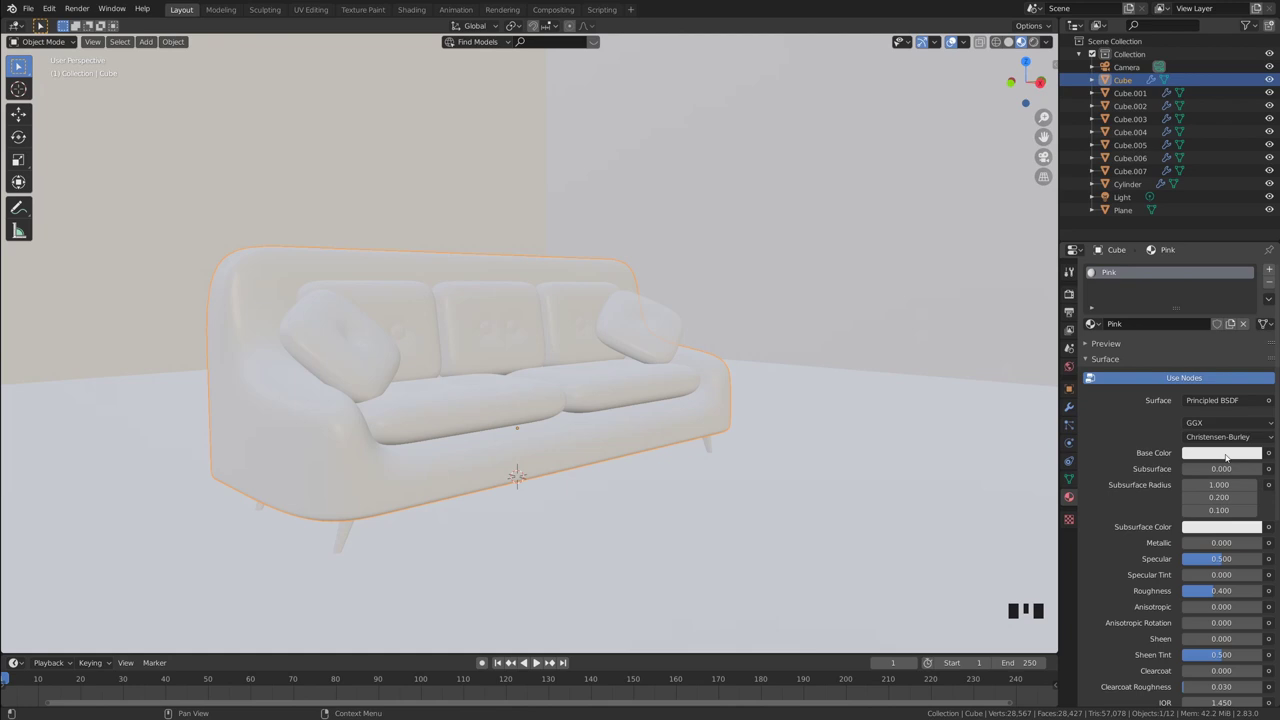
left_click(1227, 452)
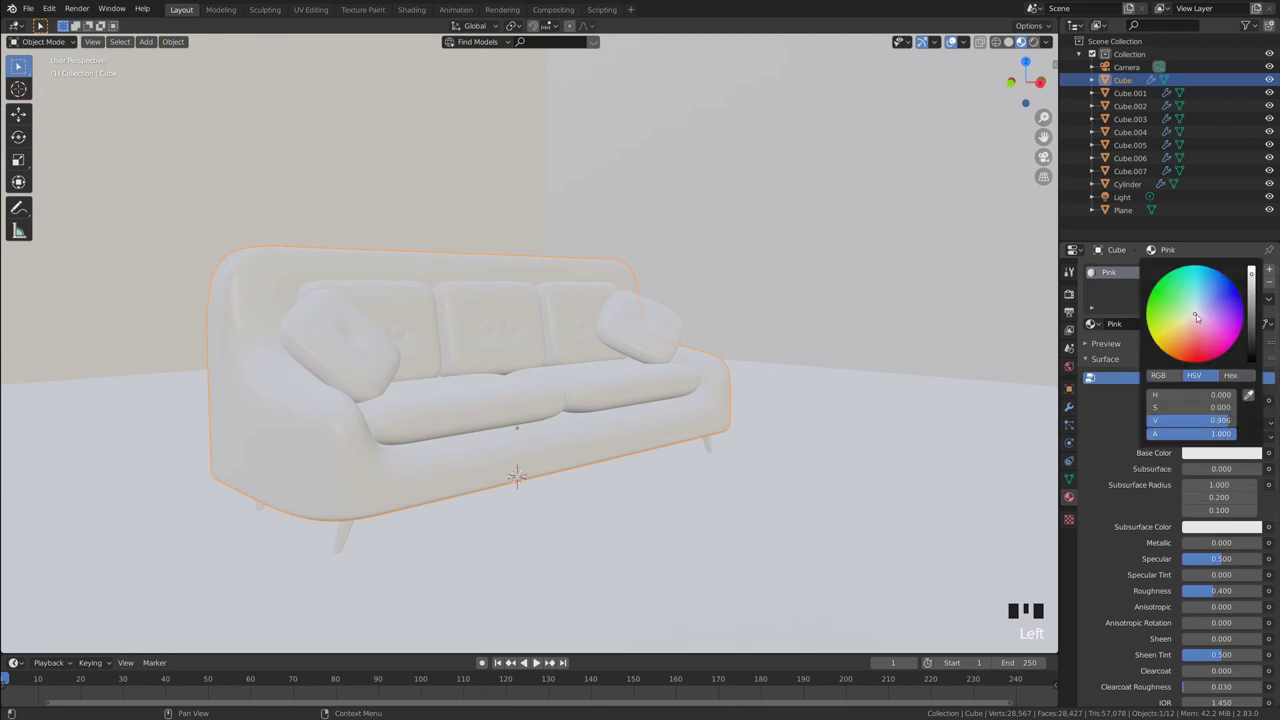
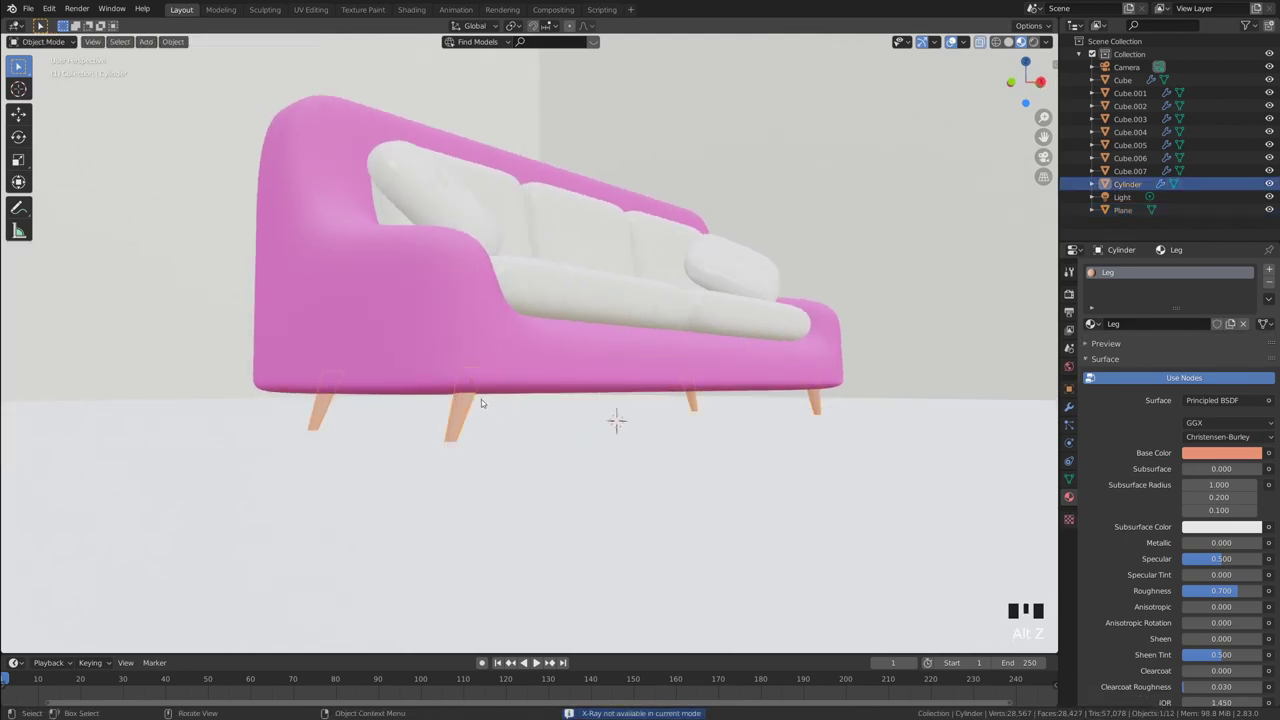
- Isolate the legs in local view and orbit around their salmon Leg material
key("/")
left_click_drag(503, 422, 524, 329)
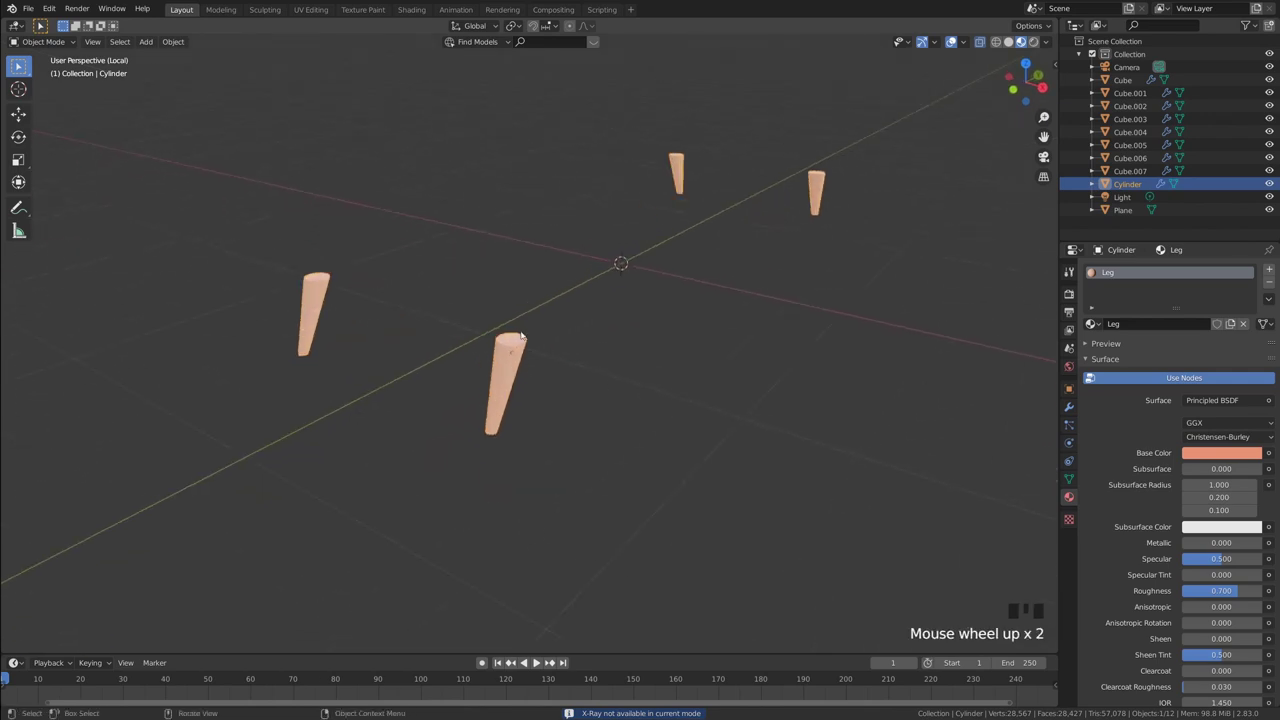
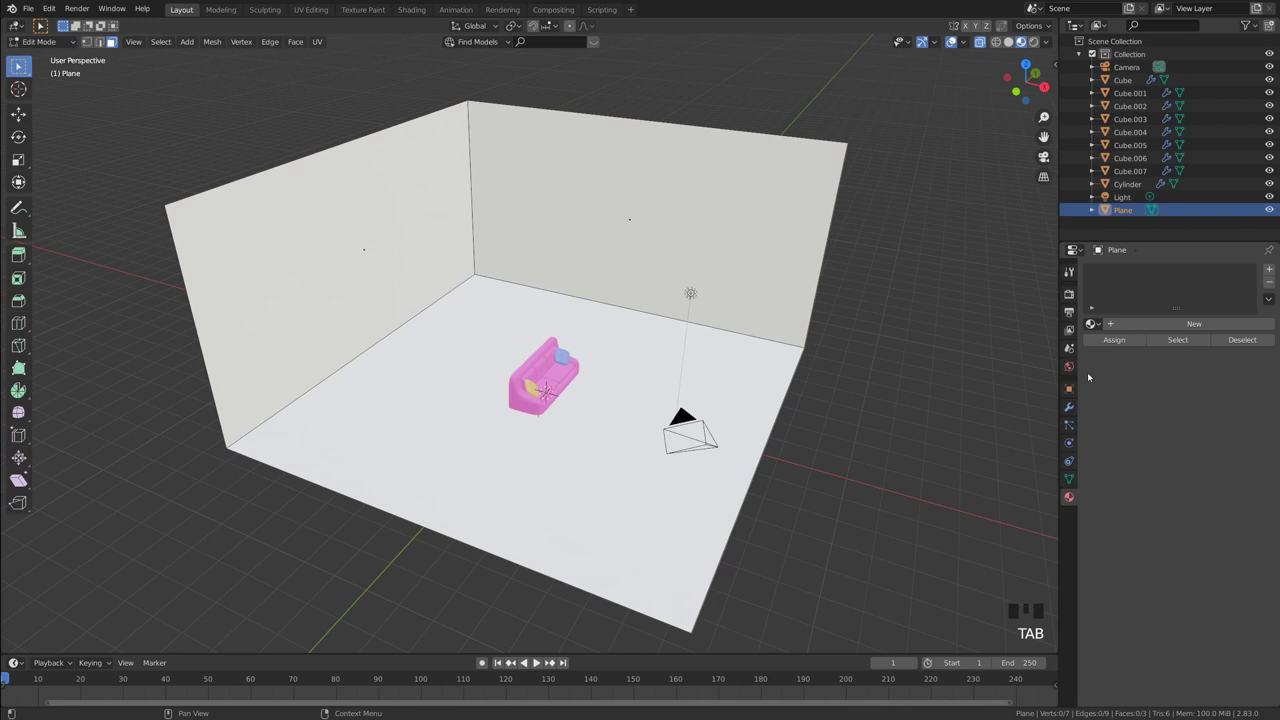
- Set the Plane's Blue material Base Color to blue for the walls
left_click_drag(1194, 323, 1228, 468)
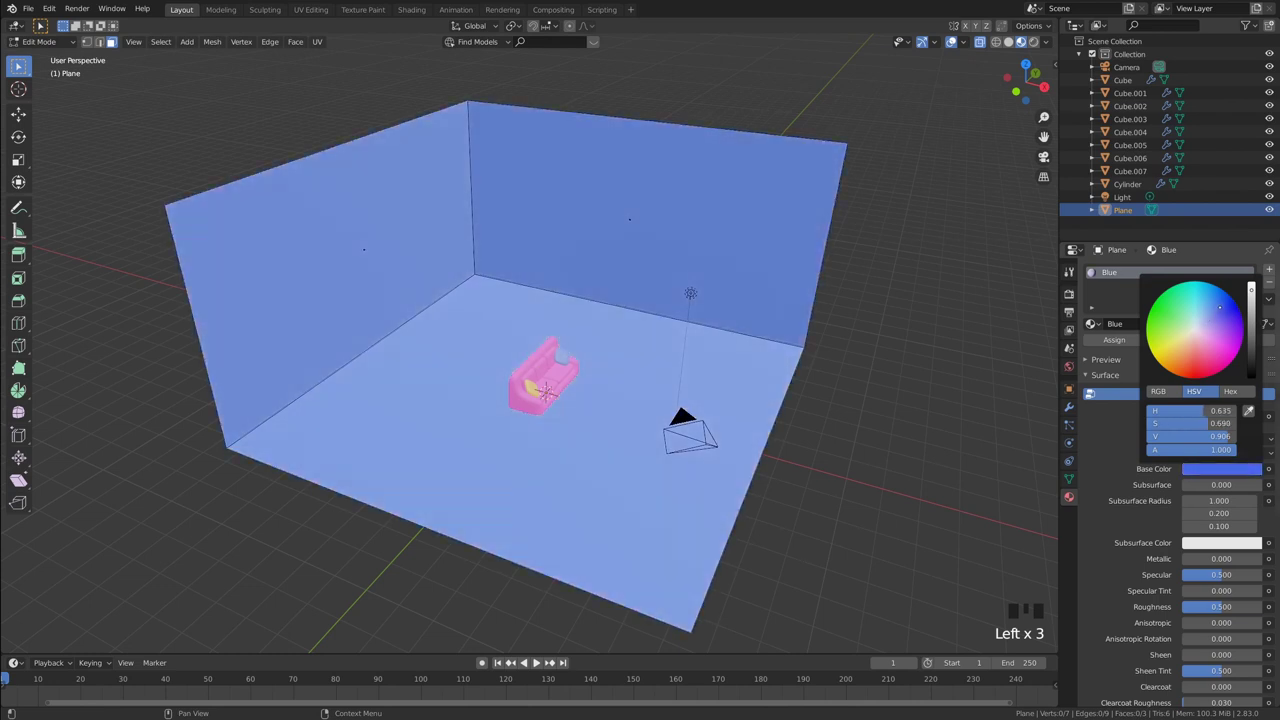
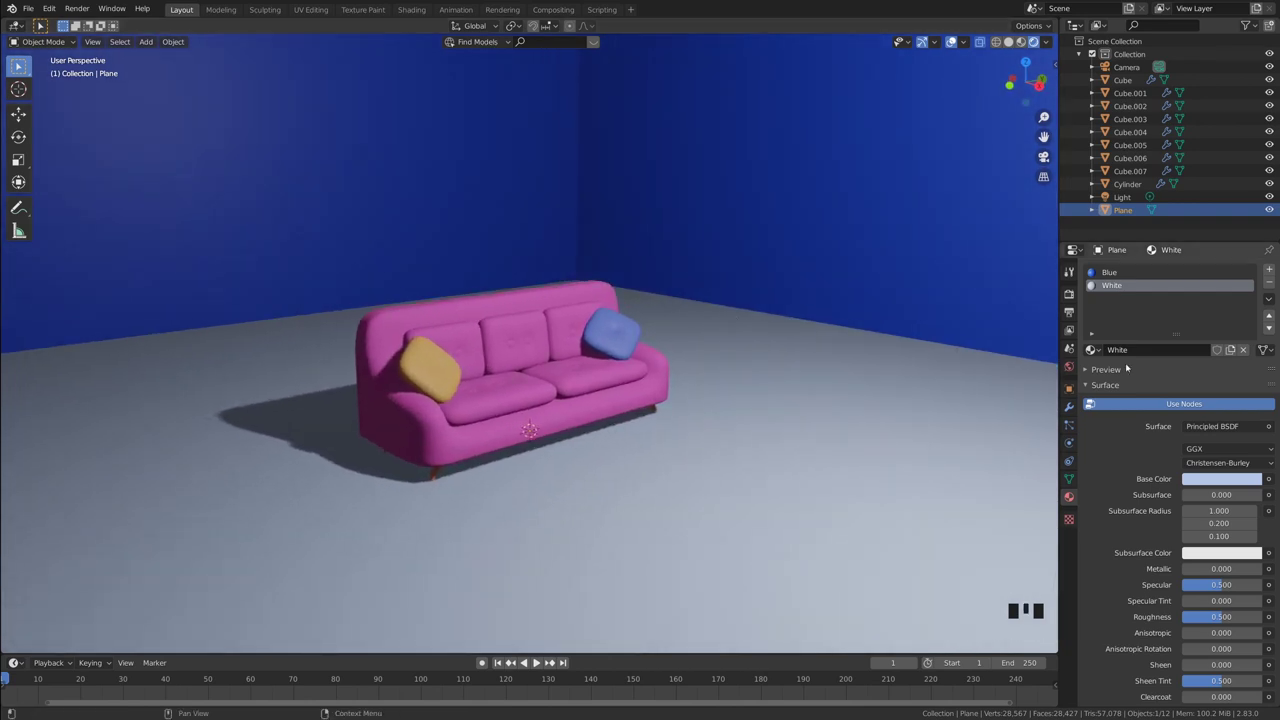
- In Eevee Render Properties enable Ambient Occlusion and raise its Distance to 0.69 m
left_click(1074, 270)
left_click(1074, 283)
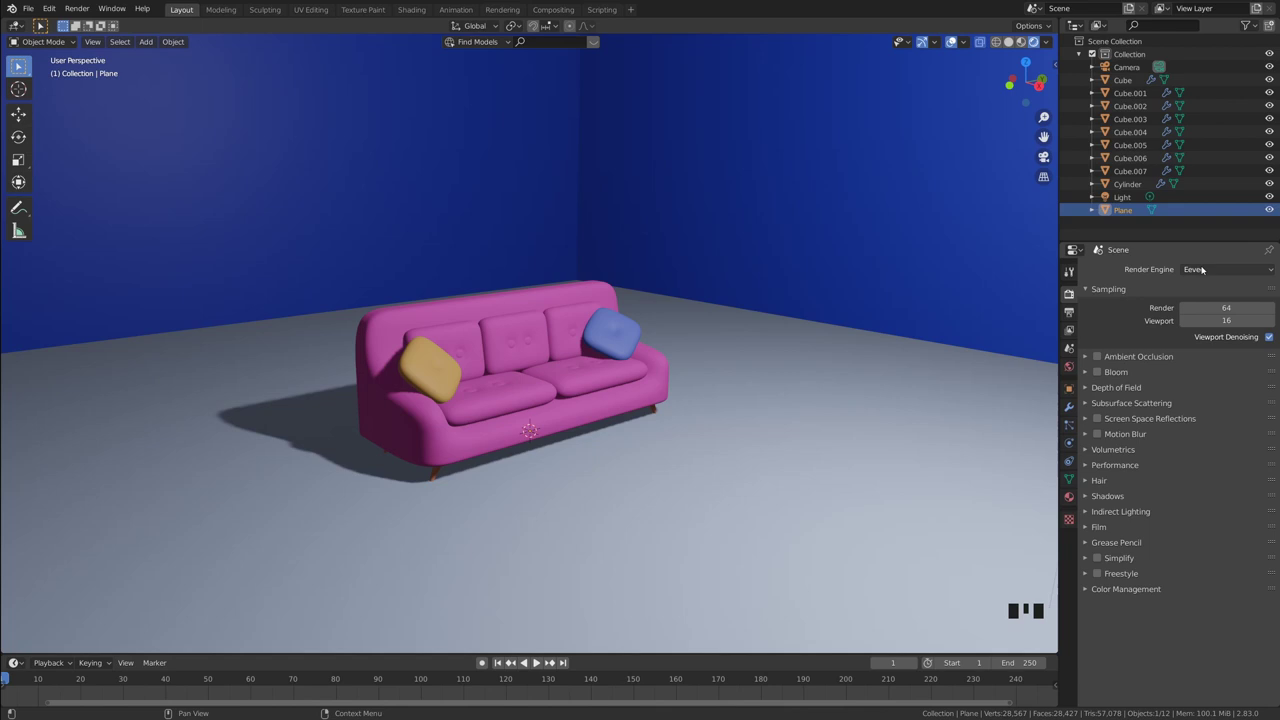
left_click_drag(1088, 355, 1147, 372)
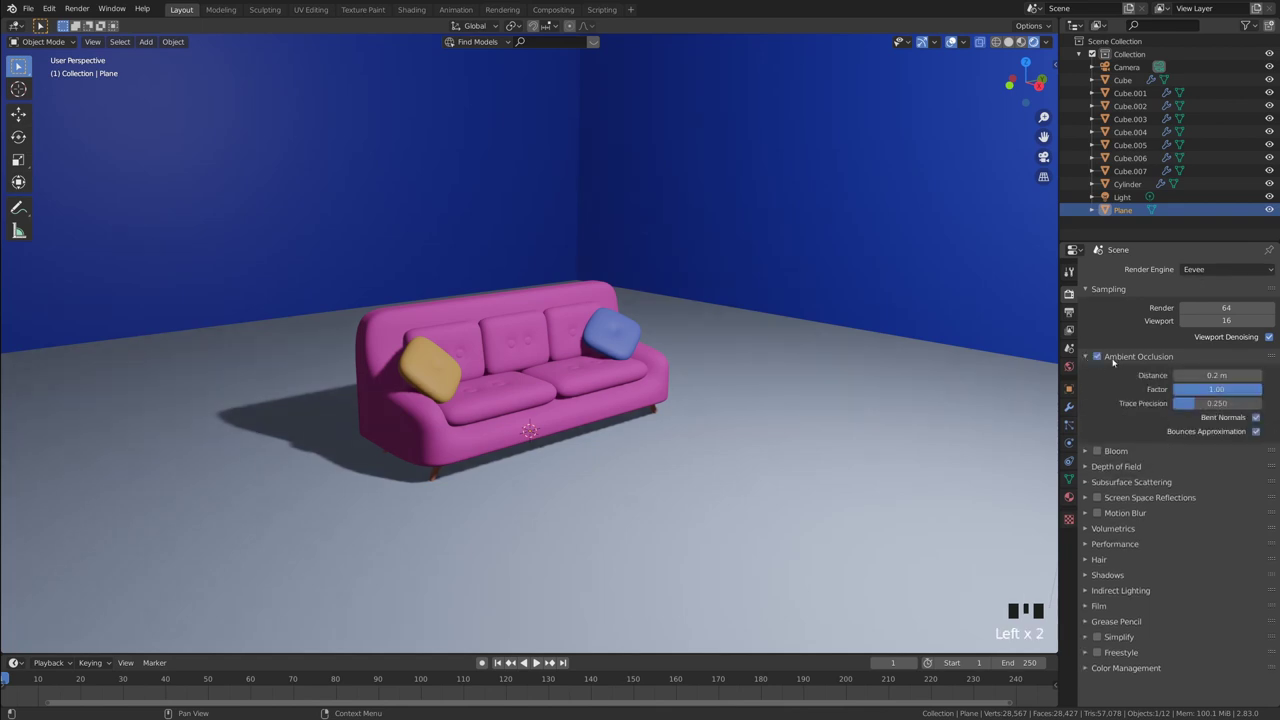
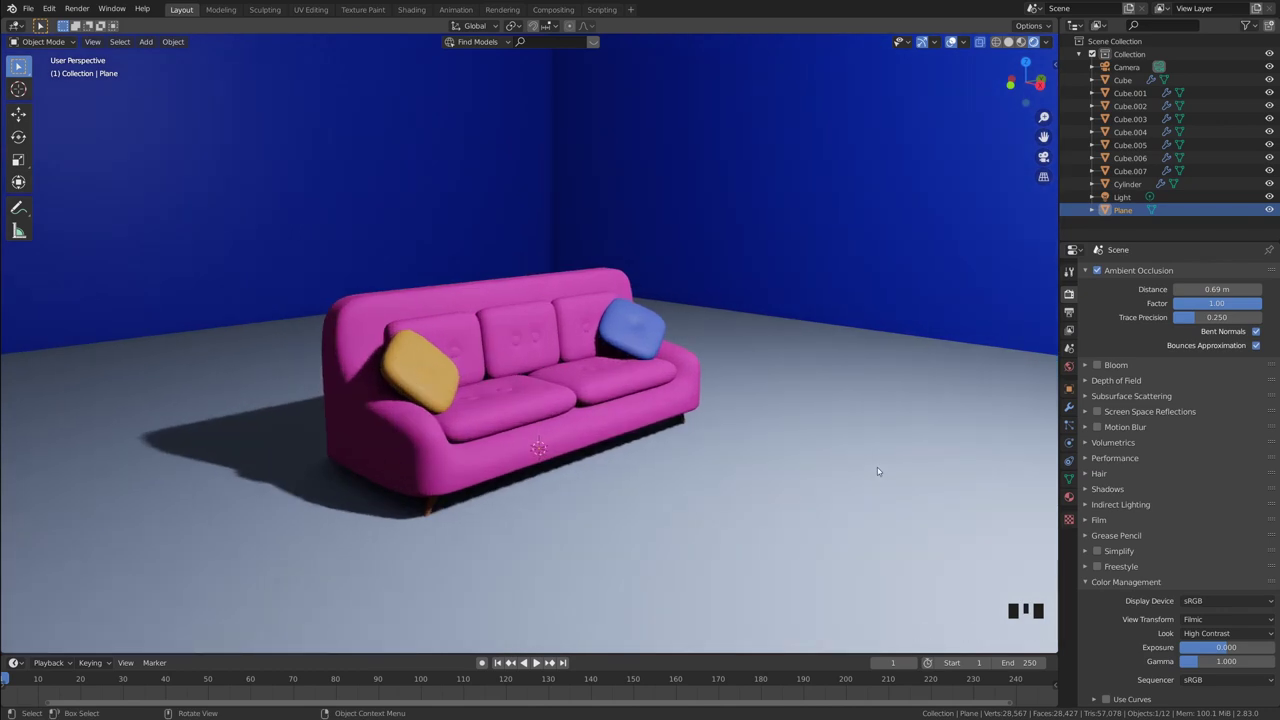
- Navigate to the room plane and bring up its Blue material settings
left_click_drag(818, 421, 790, 425)
scroll("down", 3)
left_click_drag(730, 433, 790, 427)
scroll("up", 3)
middle_click(792, 422)
scroll("down", 3)
left_click_drag(778, 413, 724, 276)
key("Tab")
key("Tab")
left_click_drag(844, 288, 828, 397)
left_click(828, 397)
- Raise the Blue material's Principled BSDF roughness from 0.5 to 0.8 and reframe the sofa
left_click_drag(793, 403, 829, 391)
scroll("up", 3)
left_click_drag(818, 385, 1073, 495)
left_click_drag(1073, 495, 1087, 471)
left_click(1130, 272)
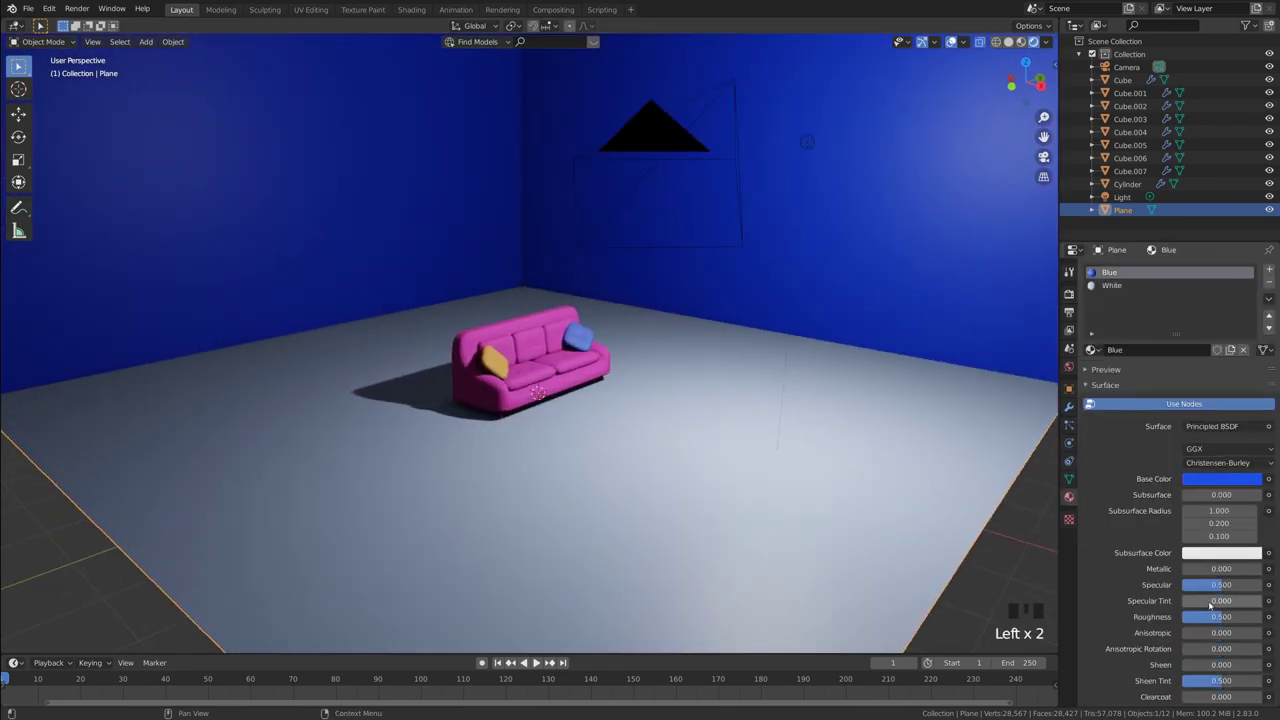
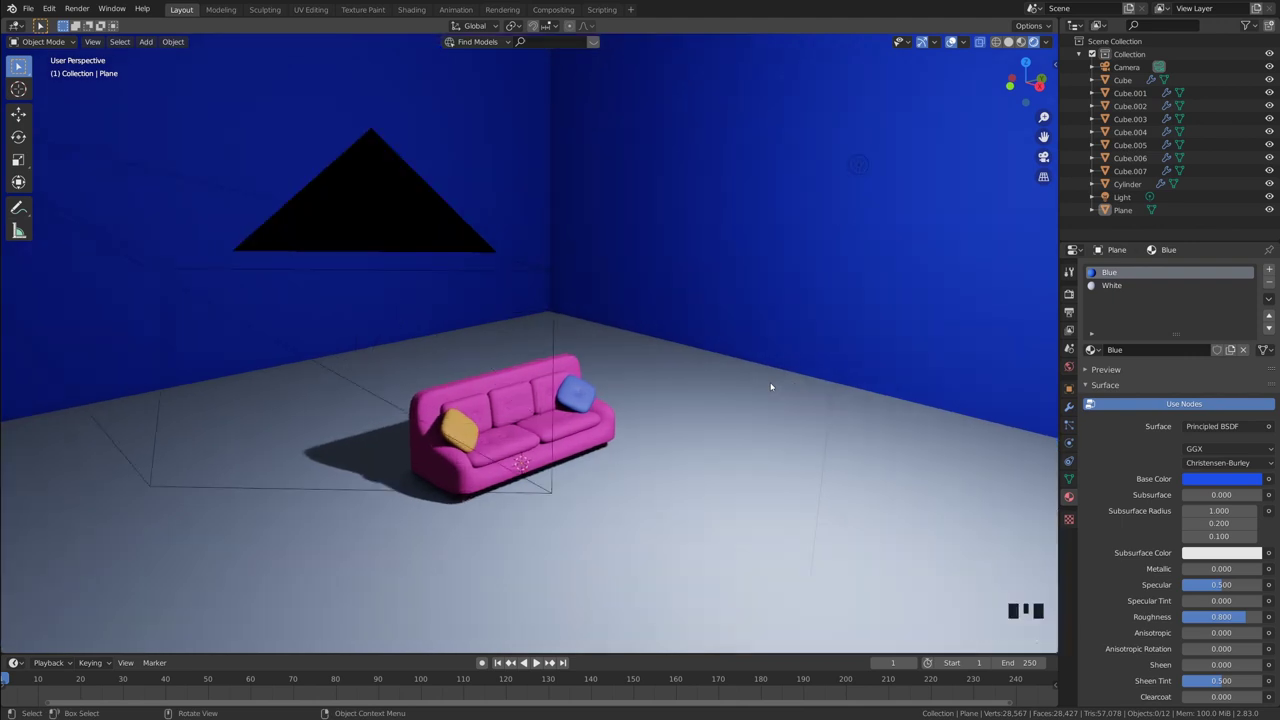
left_click(1050, 157)
left_click(966, 262)
left_click_drag(958, 262, 1044, 157)
left_click_drag(1044, 157, 814, 328)
- Enable Lock Camera to View in the sidebar's View panel
scroll("down", 3)
scroll("up", 3)
left_click(1078, 289)
left_click(1070, 310)
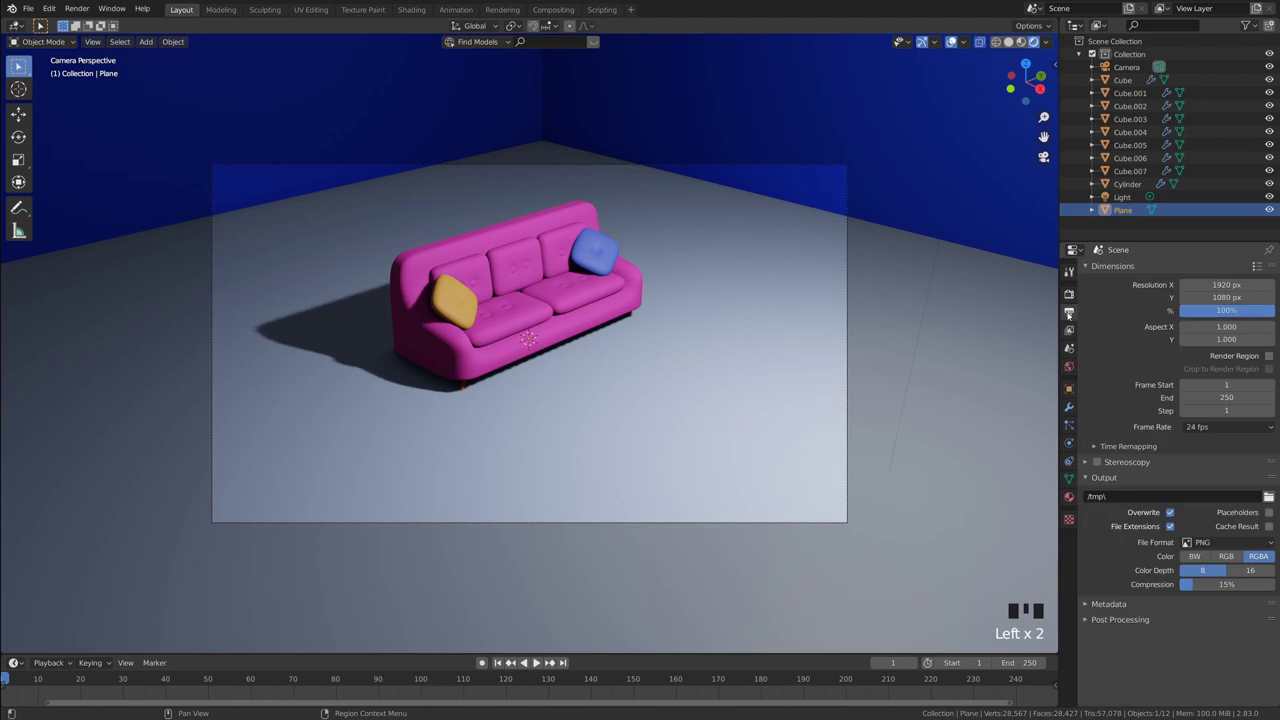
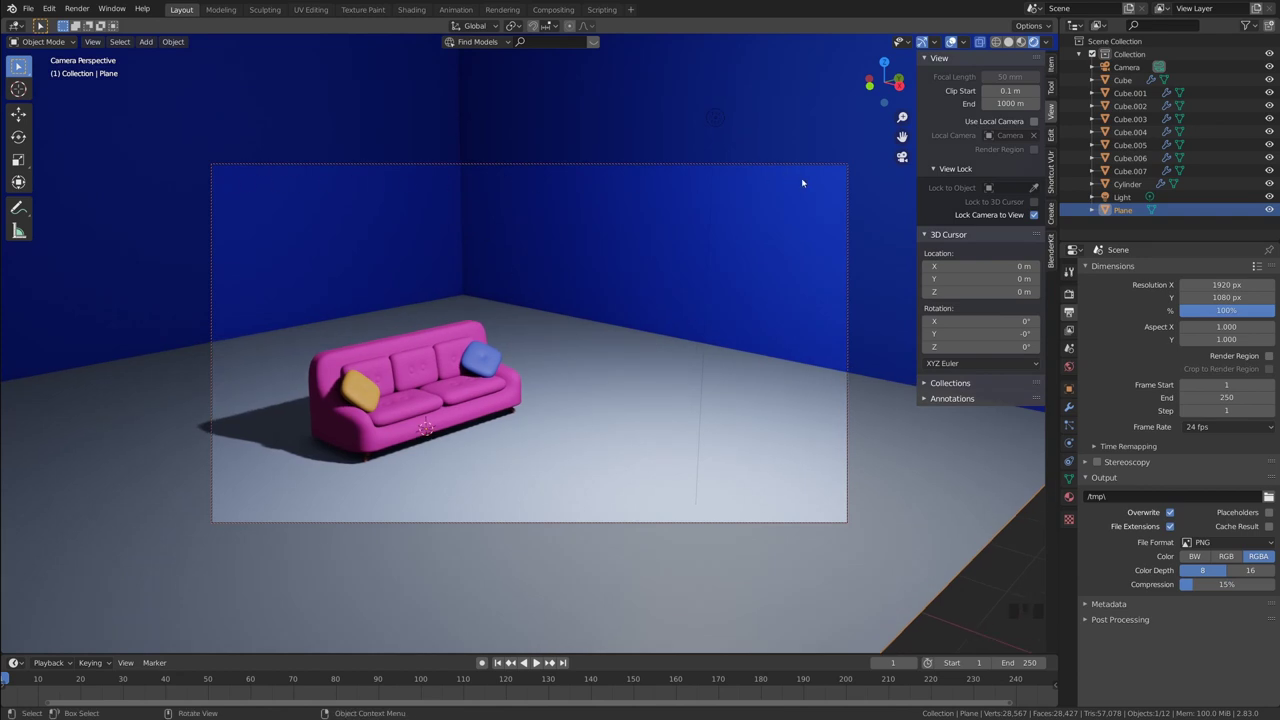
- Reframe the camera shot so the sofa sits smaller amid more blue wall
left_click_drag(471, 270, 930, 195)
left_click_drag(777, 285, 634, 283)
scroll("up", 3)
left_click_drag(626, 286, 732, 393)
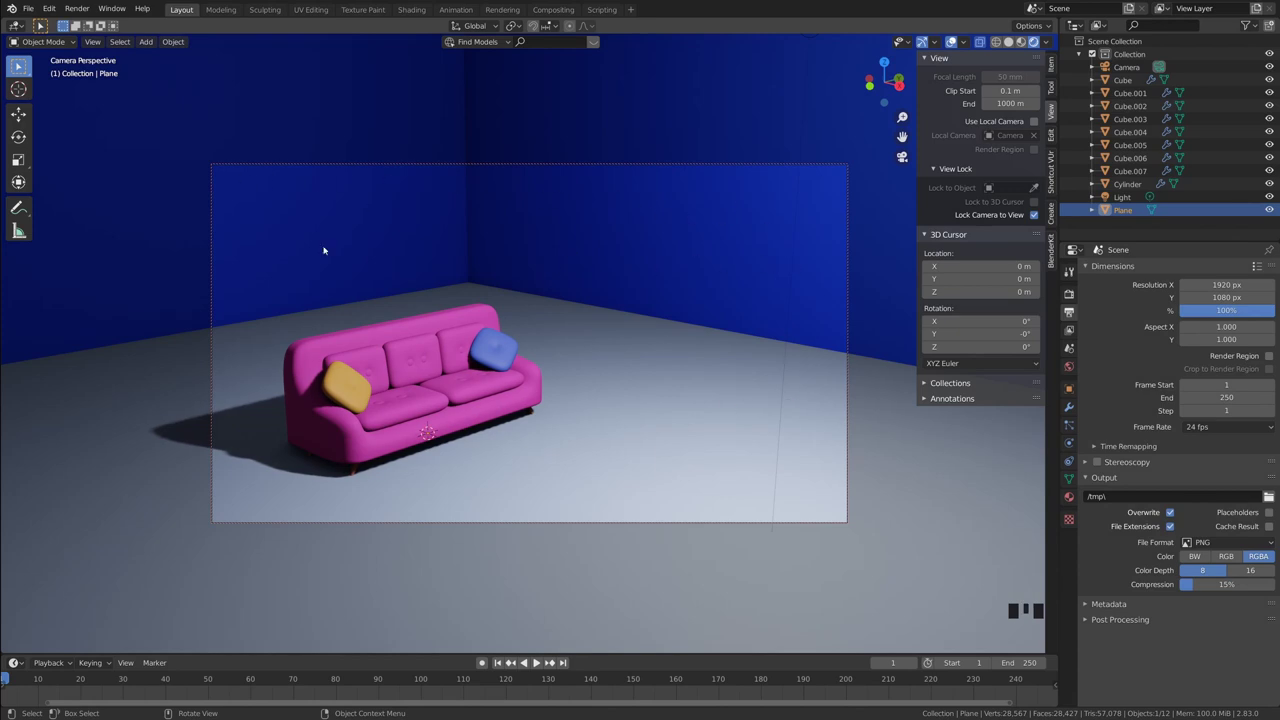
left_click_drag(556, 301, 586, 333)
scroll("down", 3)
left_click_drag(581, 332, 1036, 217)
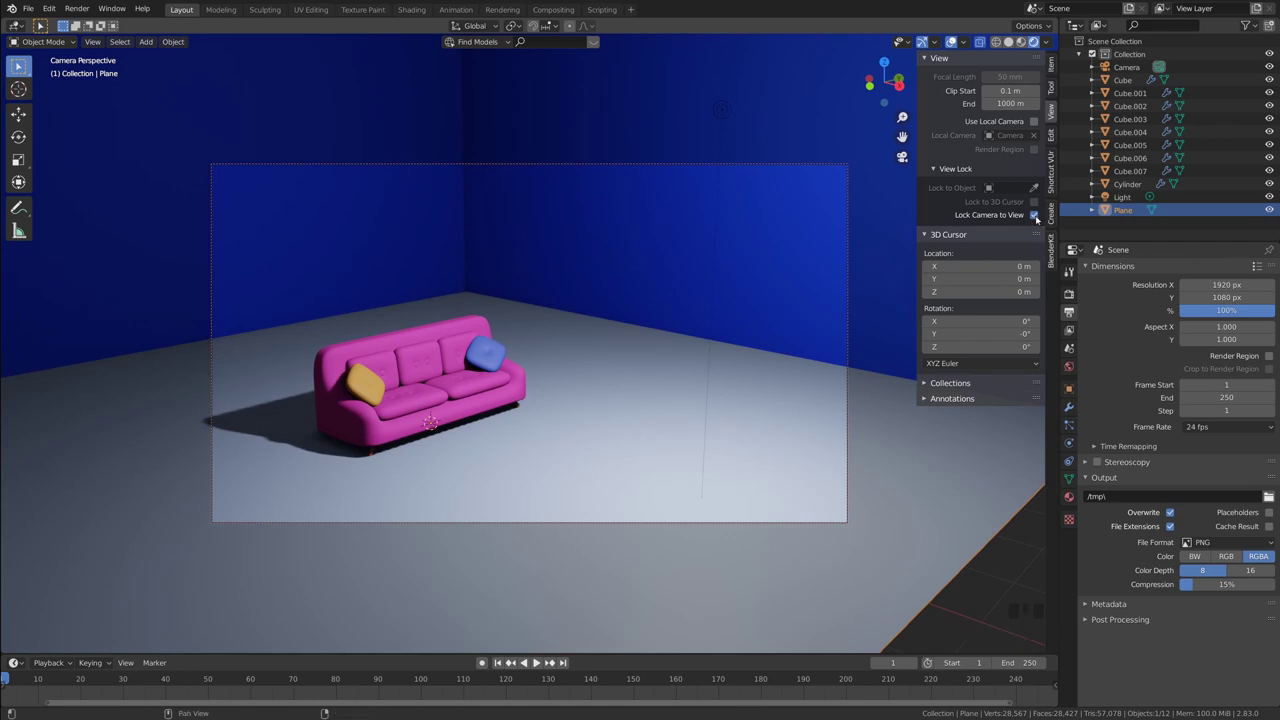
- Switch off Lock Camera to View and orbit freely around the room
left_click(1039, 214)
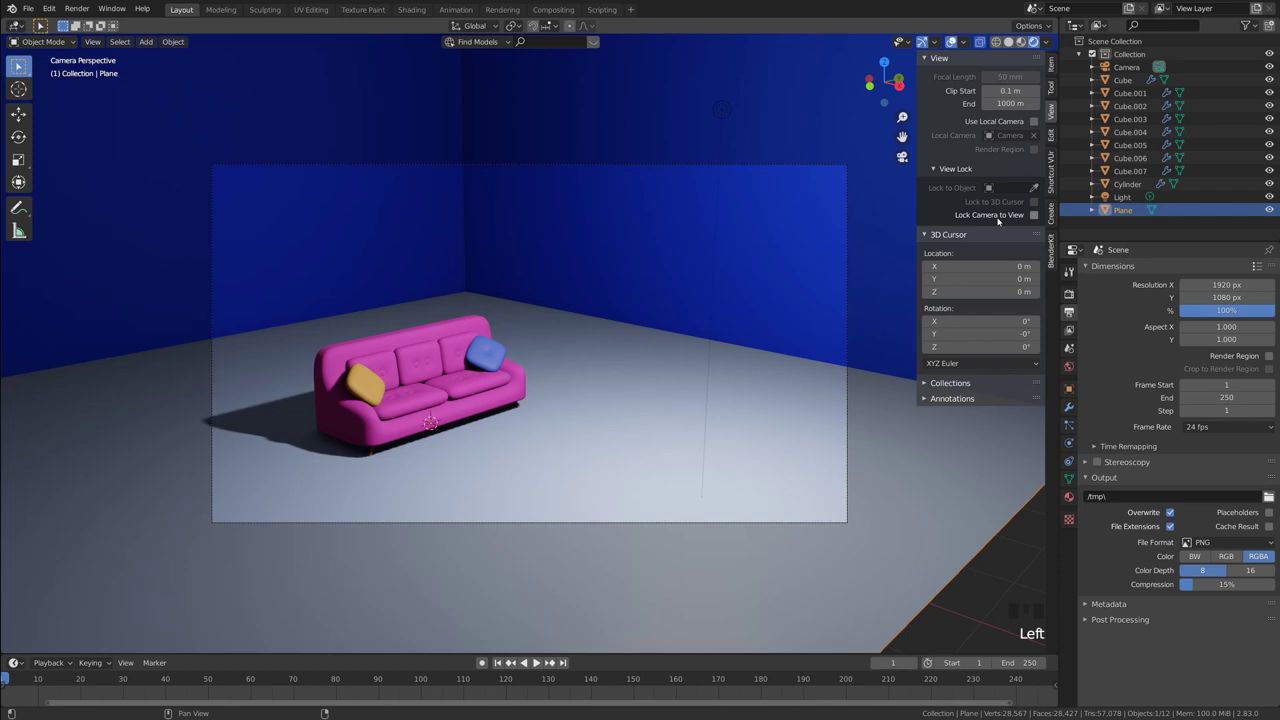
key("n")
left_click_drag(751, 285, 639, 297)
scroll("down", 3)
left_click_drag(628, 309, 716, 315)
scroll("up", 3)
left_click_drag(775, 349, 718, 339)
scroll("up", 3)
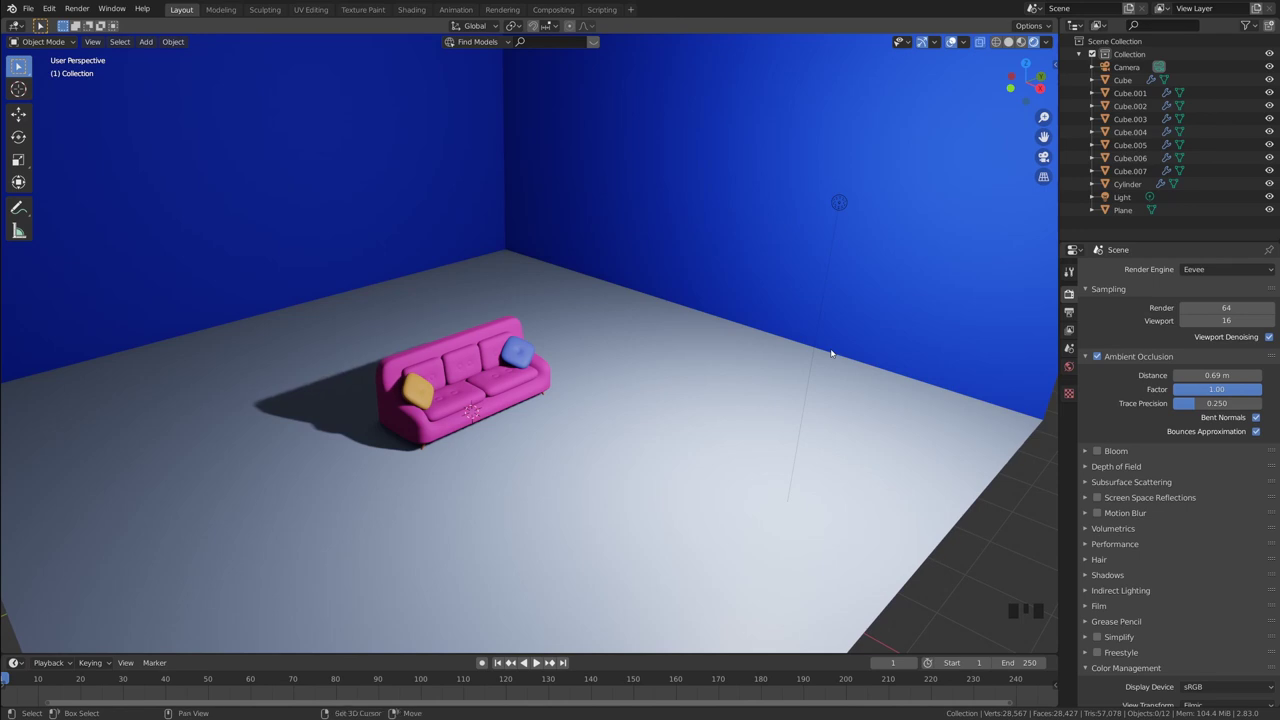
- Frame the whole room and bring up the Shift+A add menu for an Area light
left_click_drag(669, 339, 713, 369)
scroll("down", 3)
left_click_drag(606, 382, 563, 365)
scroll("up", 3)
middle_click(560, 422)
scroll("down", 3)
scroll("up", 3)
key("shift+a")
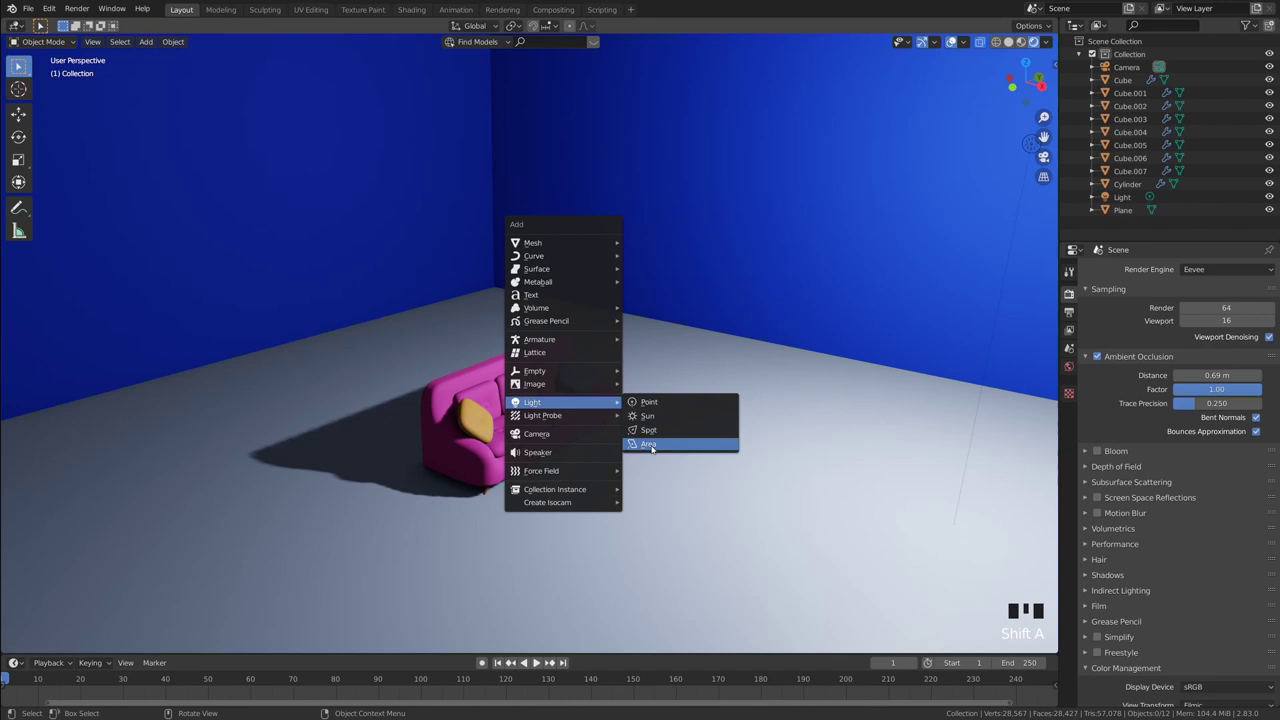
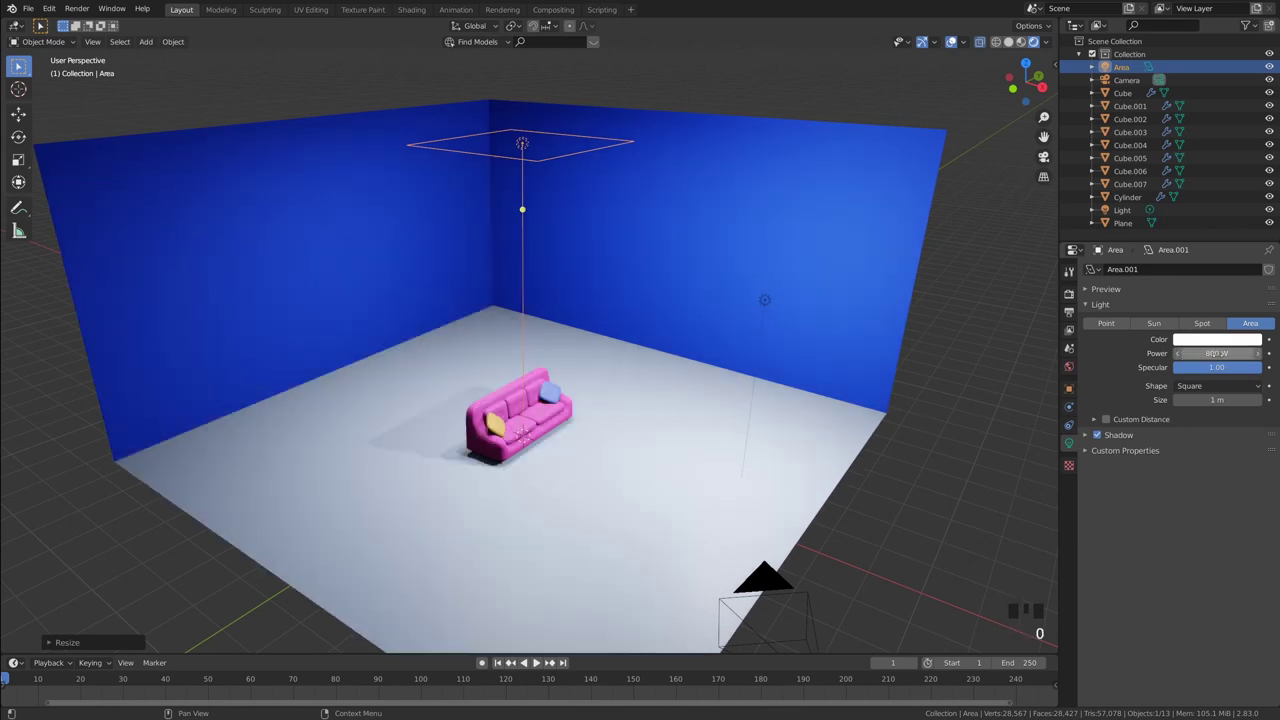
- Orbit back toward the camera's shot of the sofa under the area light
left_click(965, 433)
middle_click(962, 429)
scroll("up", 3)
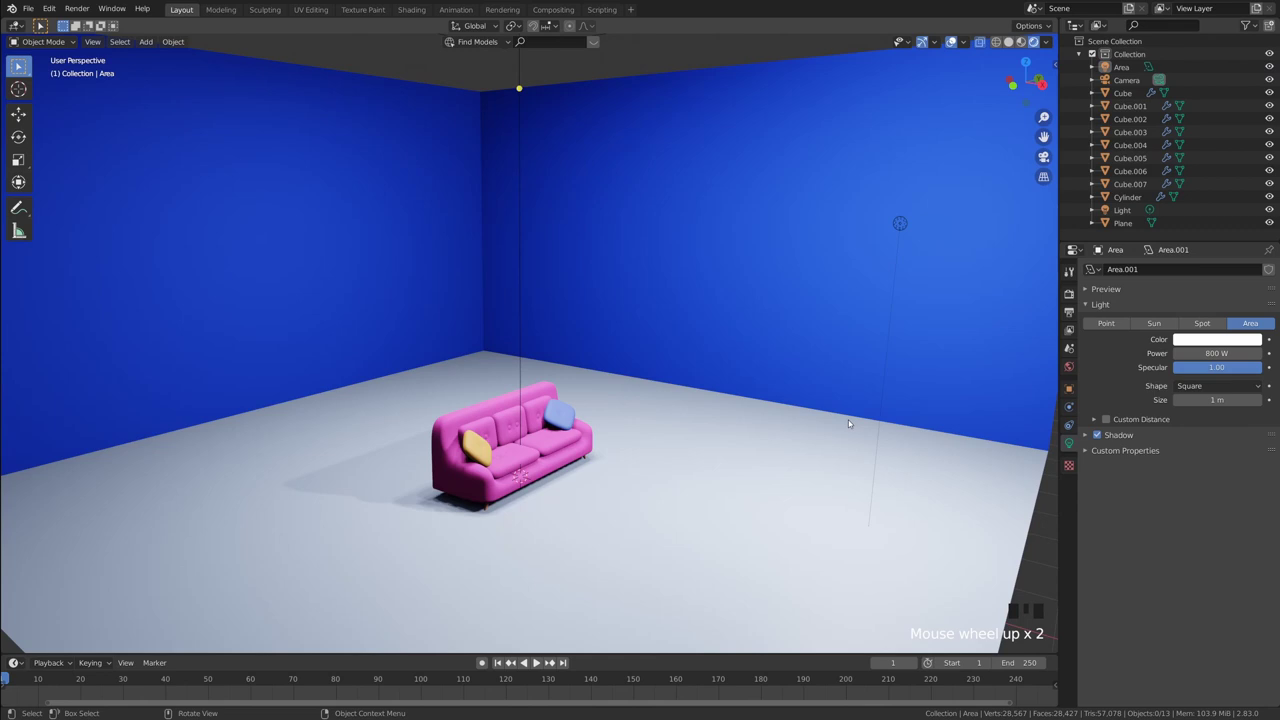
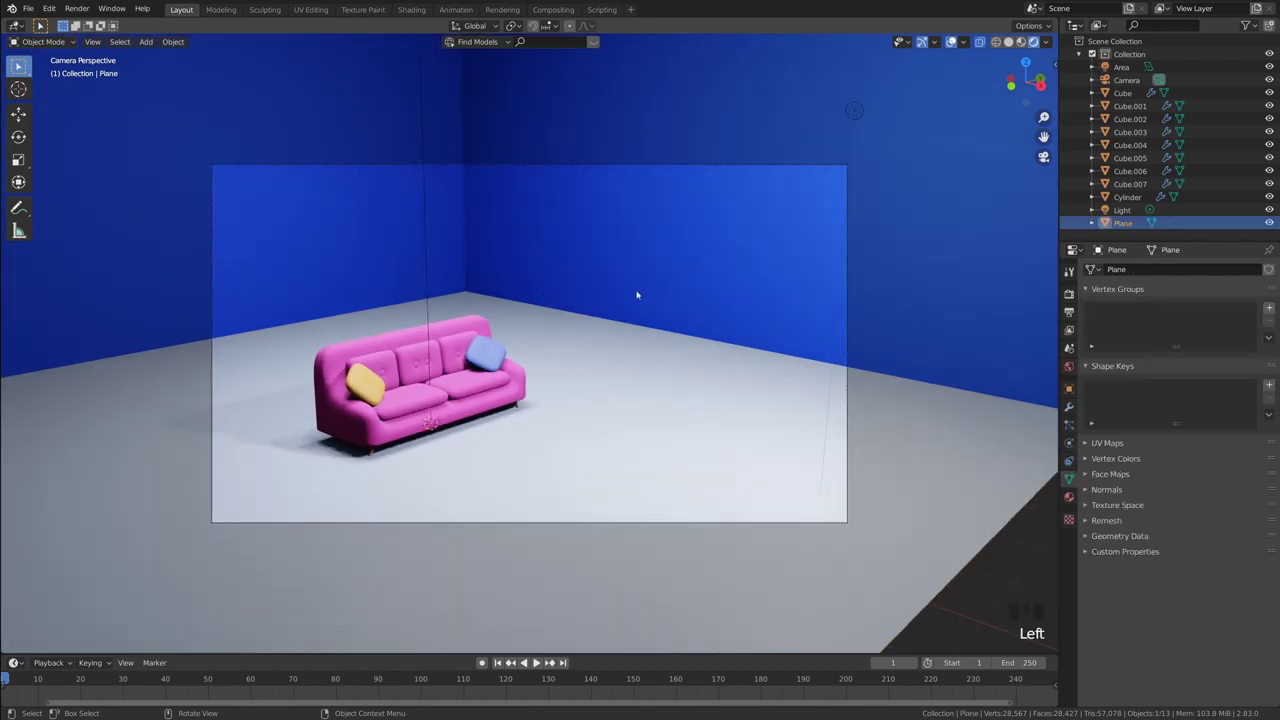
- Move the floor plane down about 0.2 m along Z with G then Z
key("g")
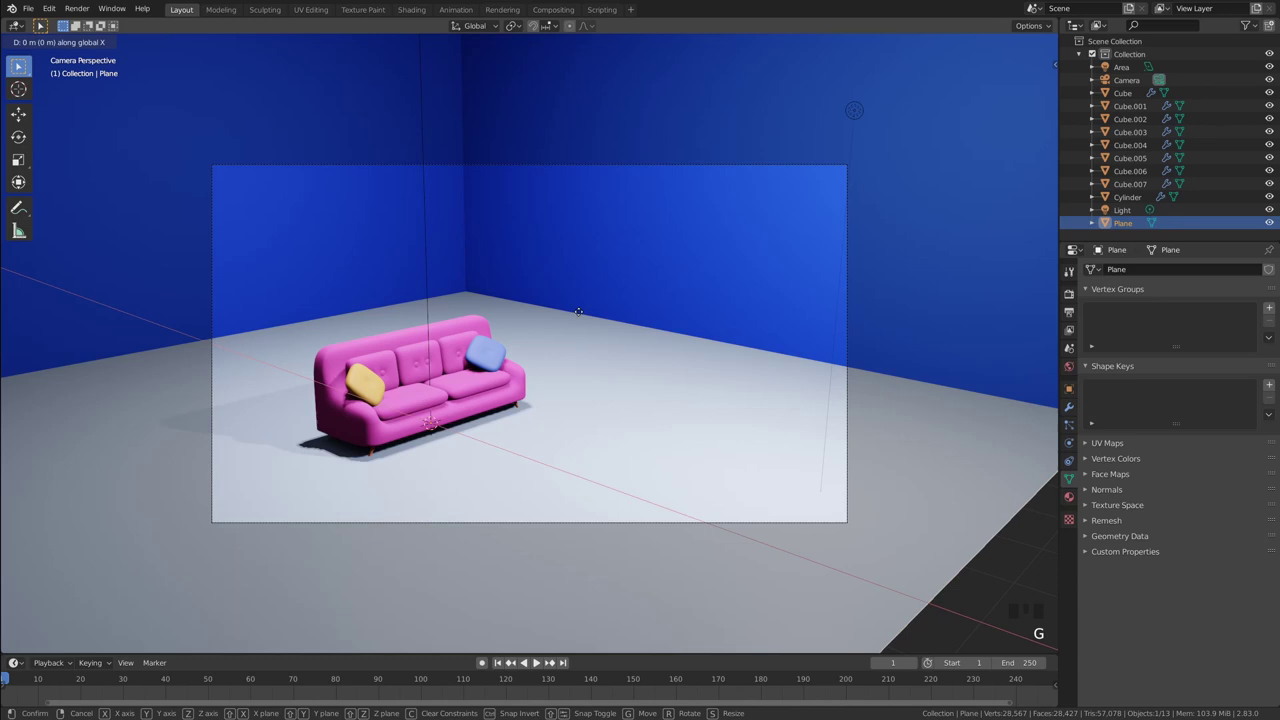
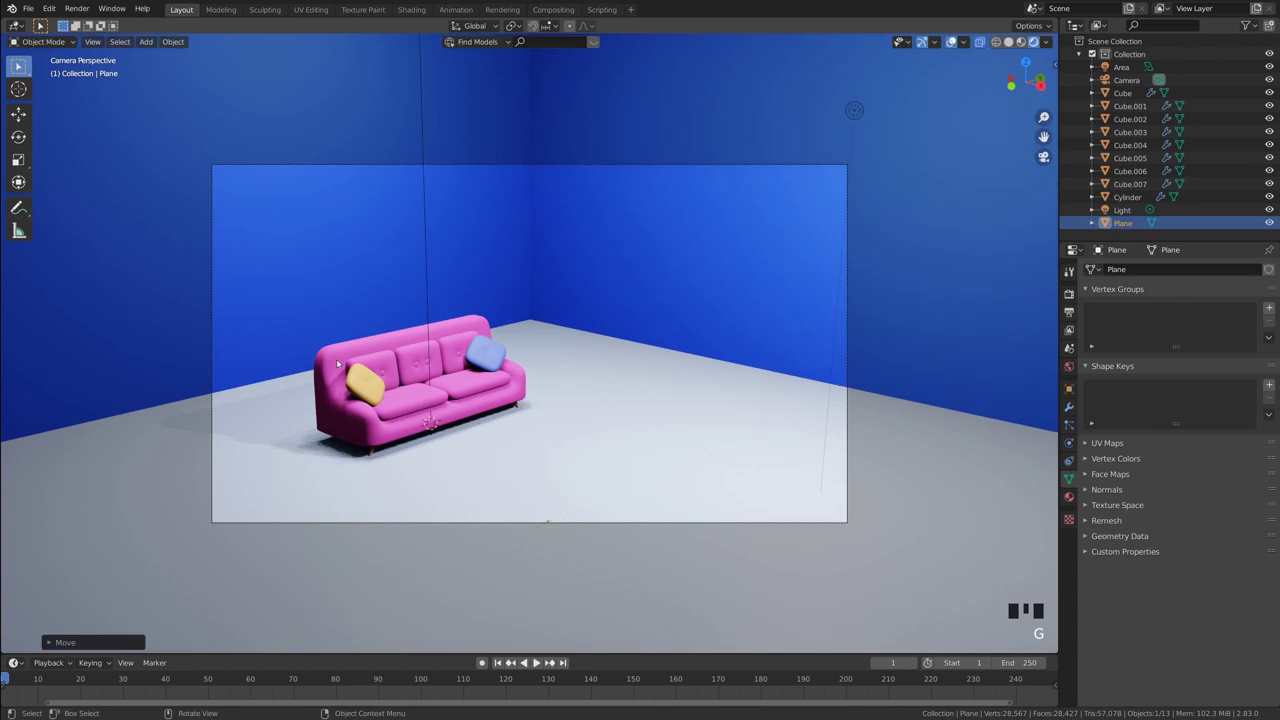
left_click(623, 324)
key("g")
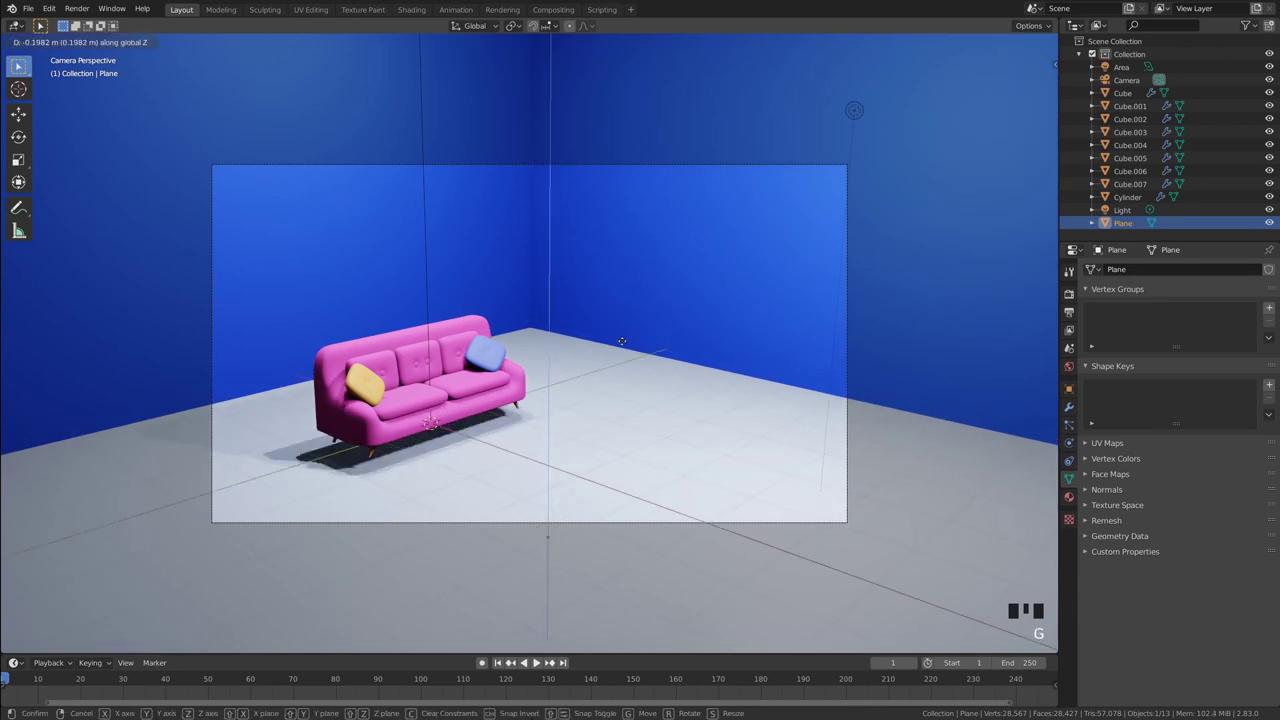
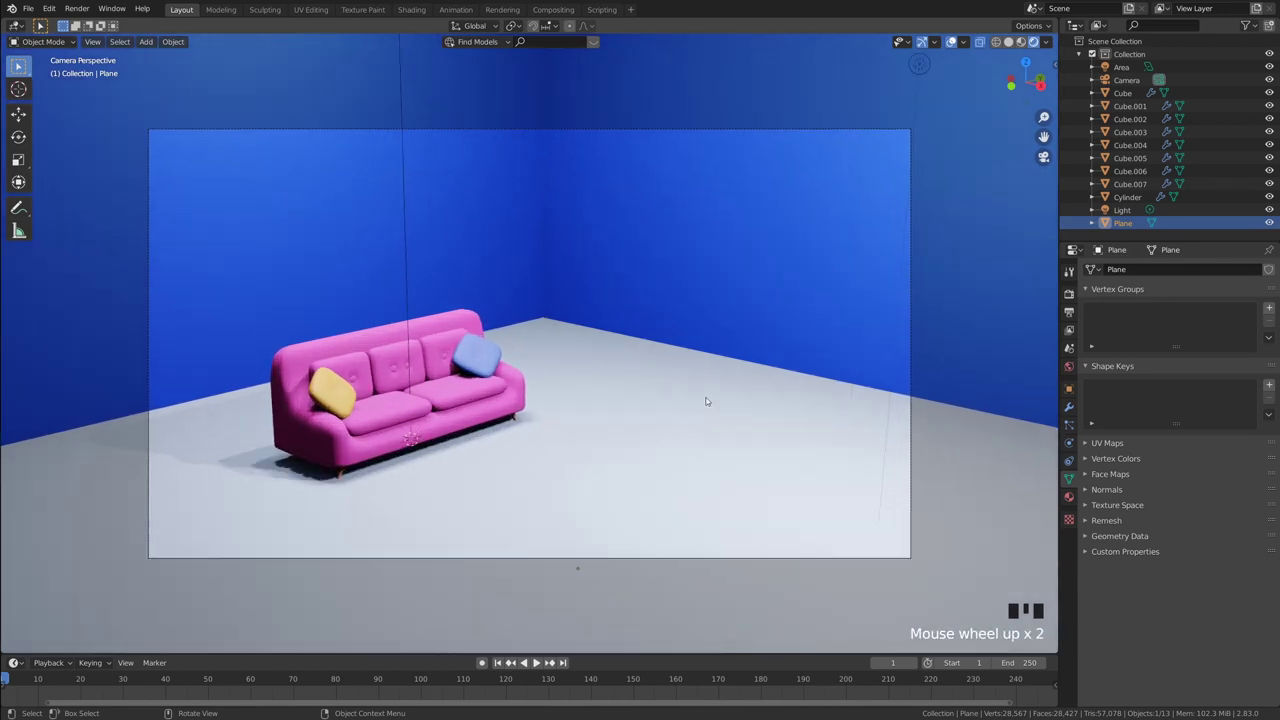
scroll("up", 3)
scroll("down", 3)
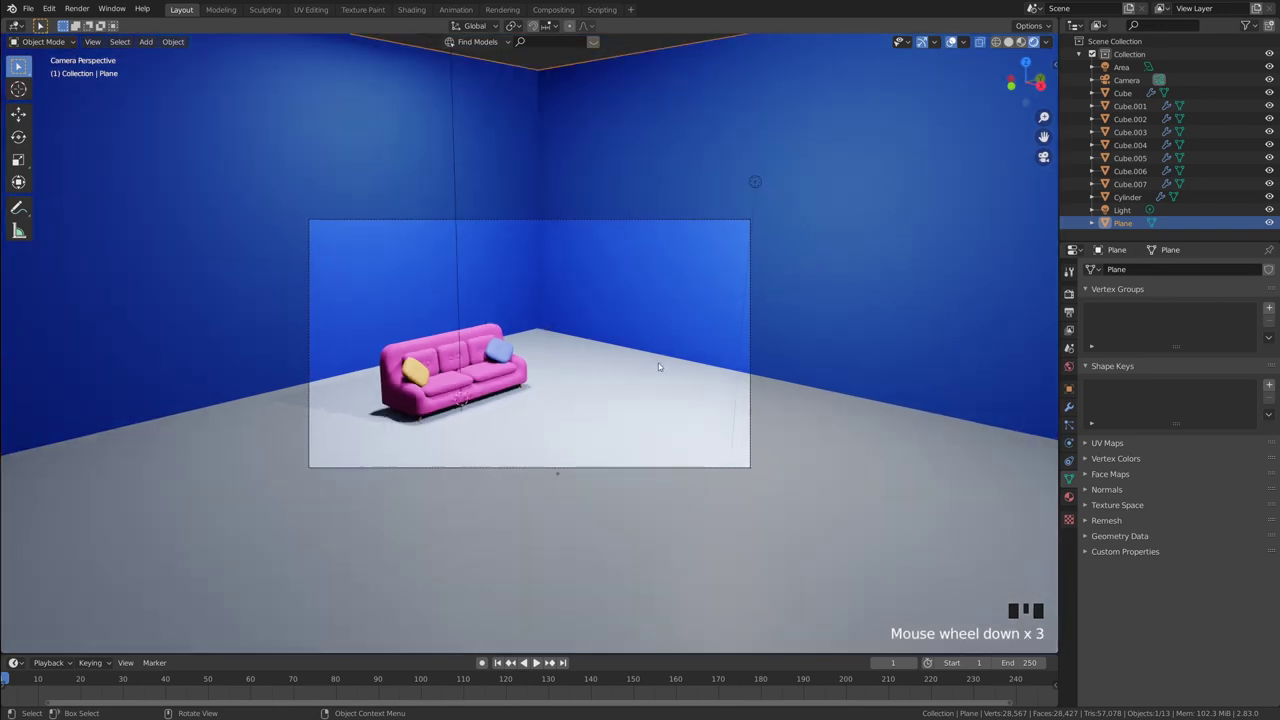
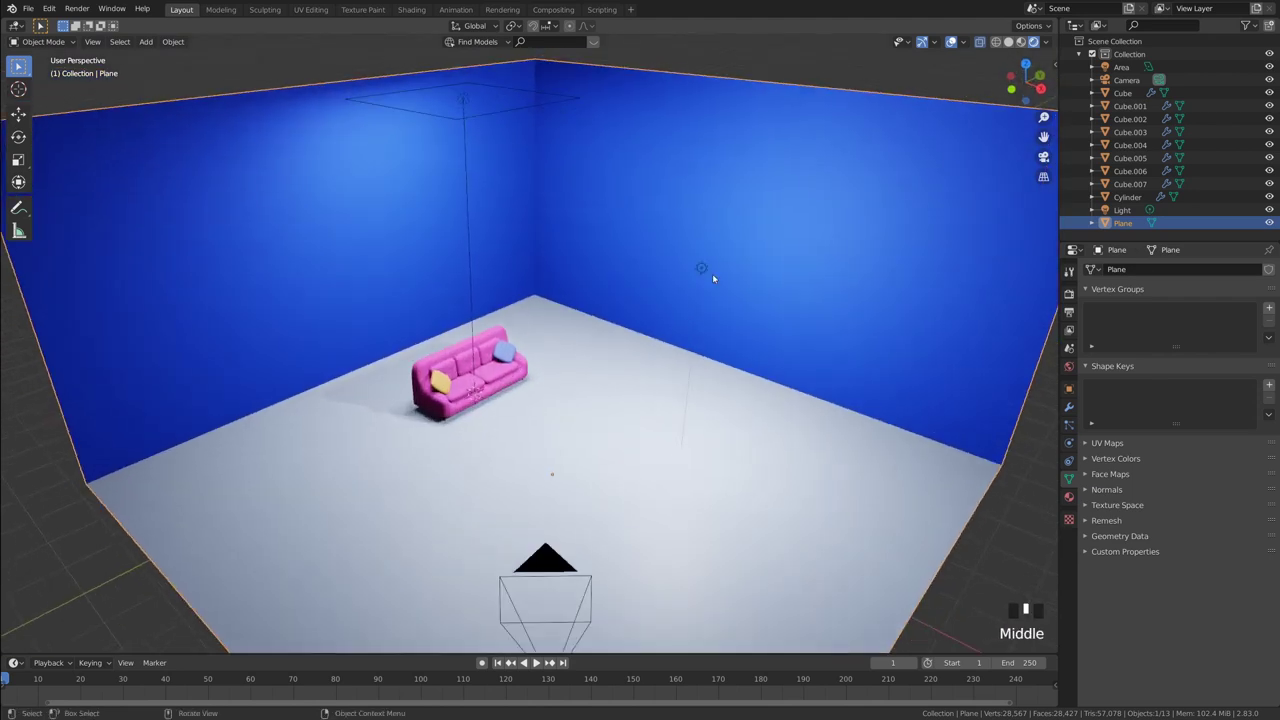
- Duplicate the 1500 W point light with Shift+D to place a copy at the left wall
left_click(702, 267)
left_click_drag(776, 279, 792, 281)
key("shift+d")
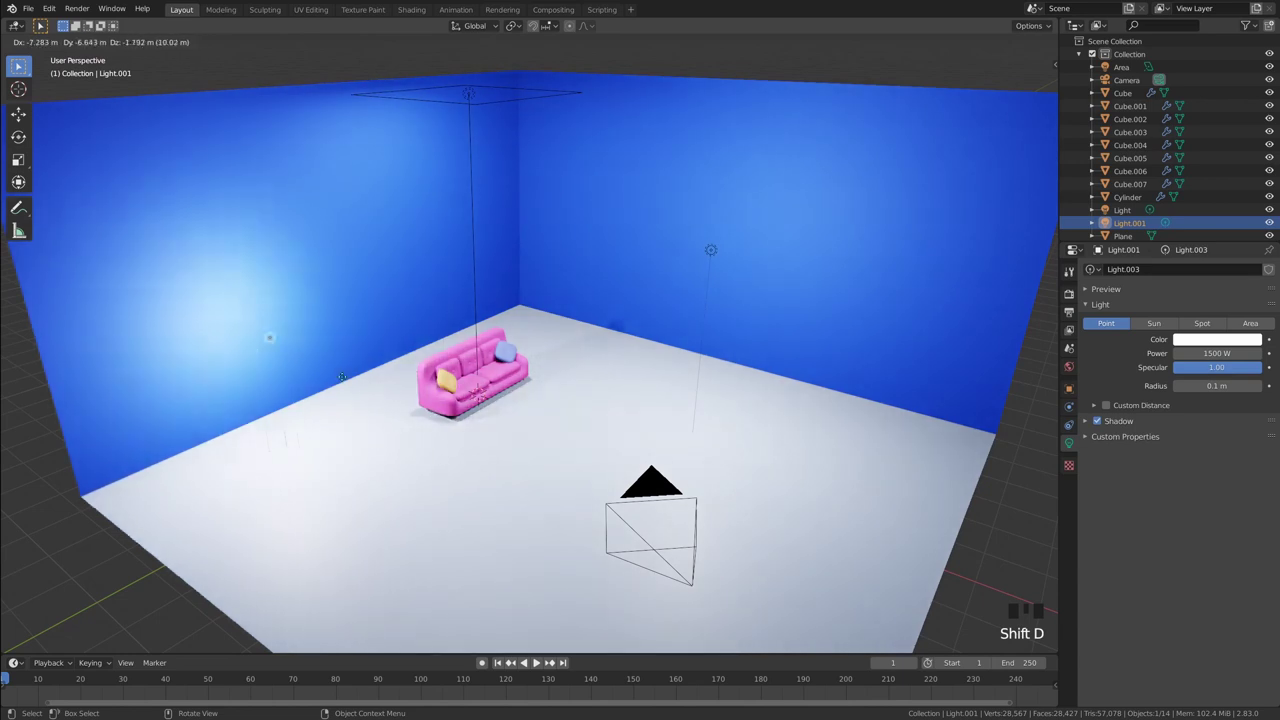
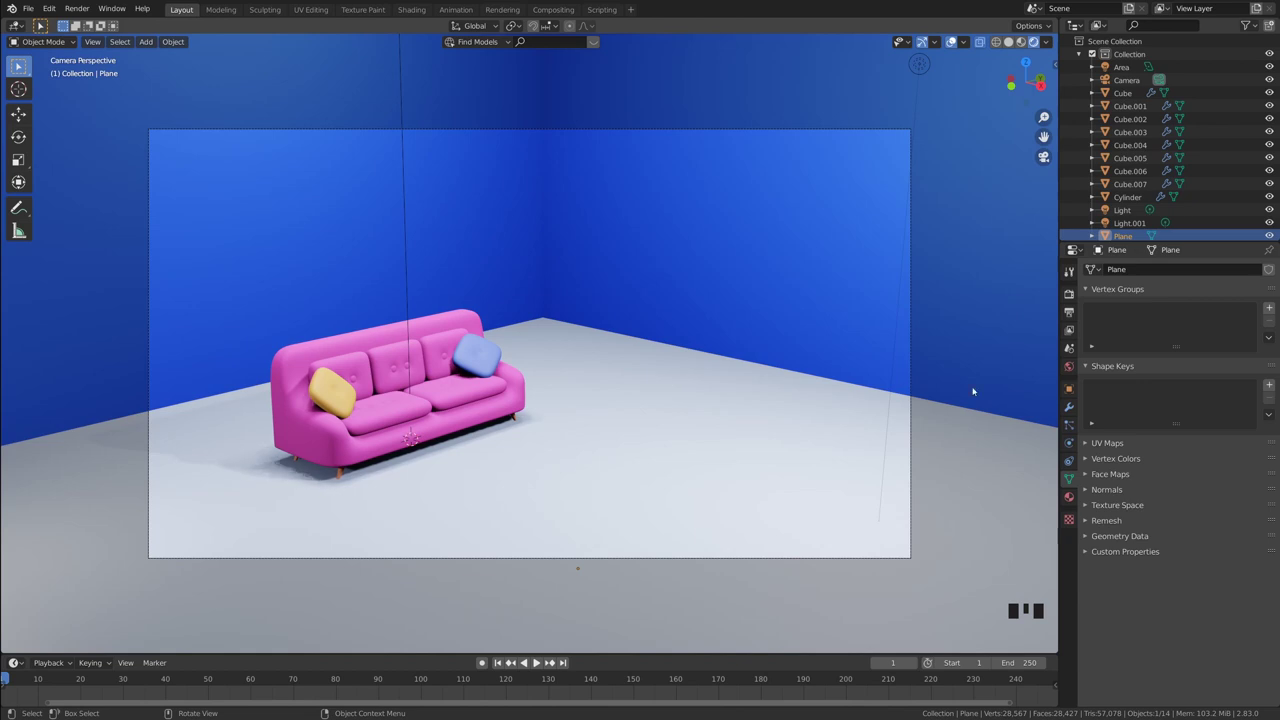
- Set the render engine to Cycles with Device GPU Compute in Render Properties
left_click(1075, 287)
scroll("up", 3)
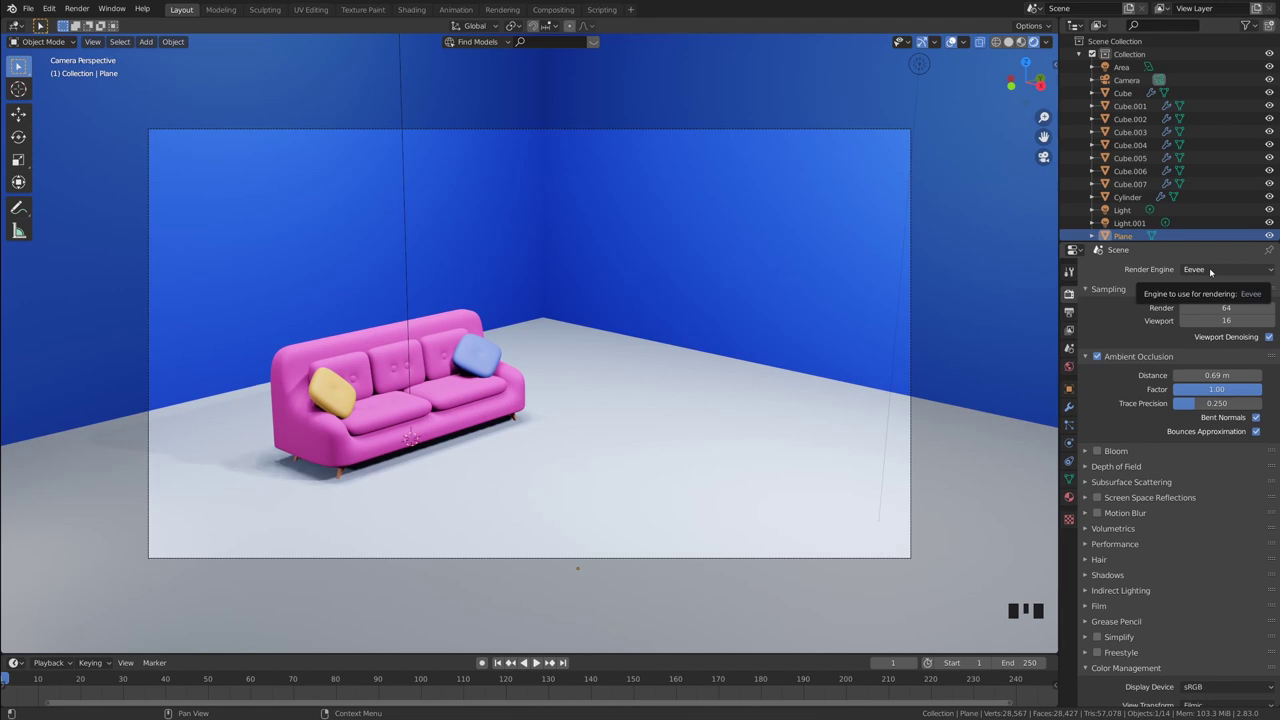
left_click_drag(1218, 265, 1224, 333)
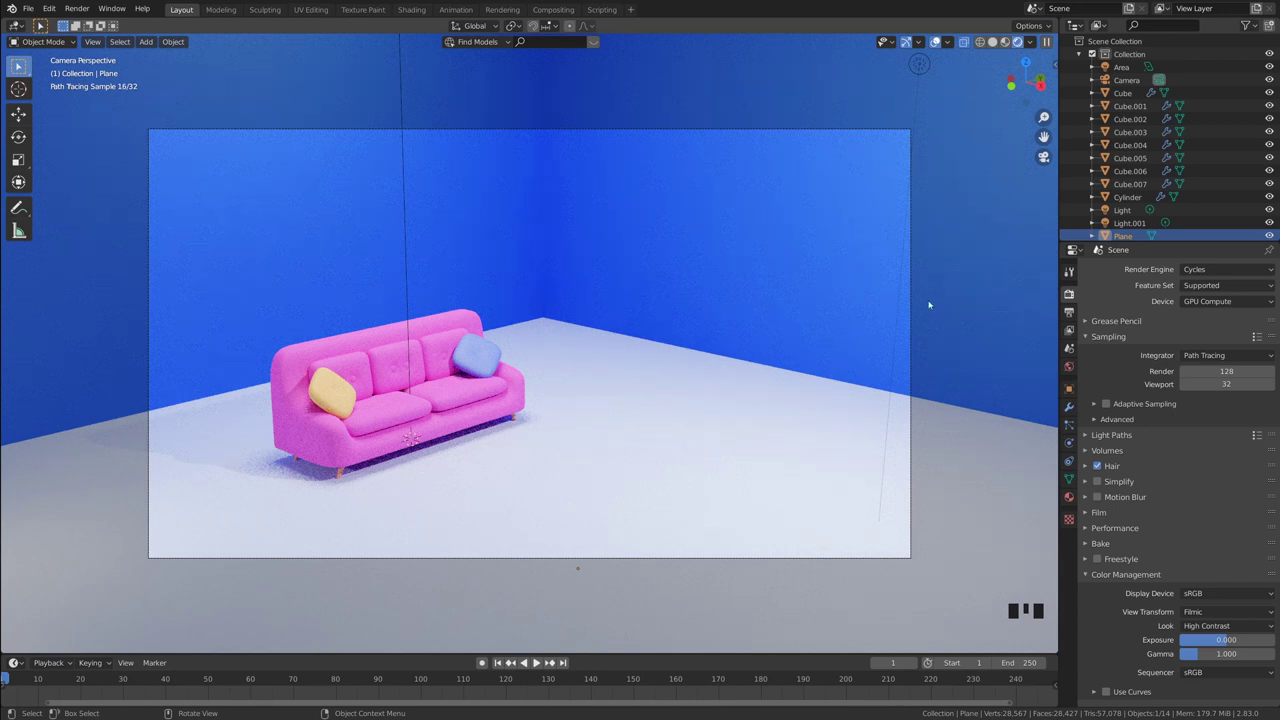
left_click_drag(1211, 301, 1216, 325)
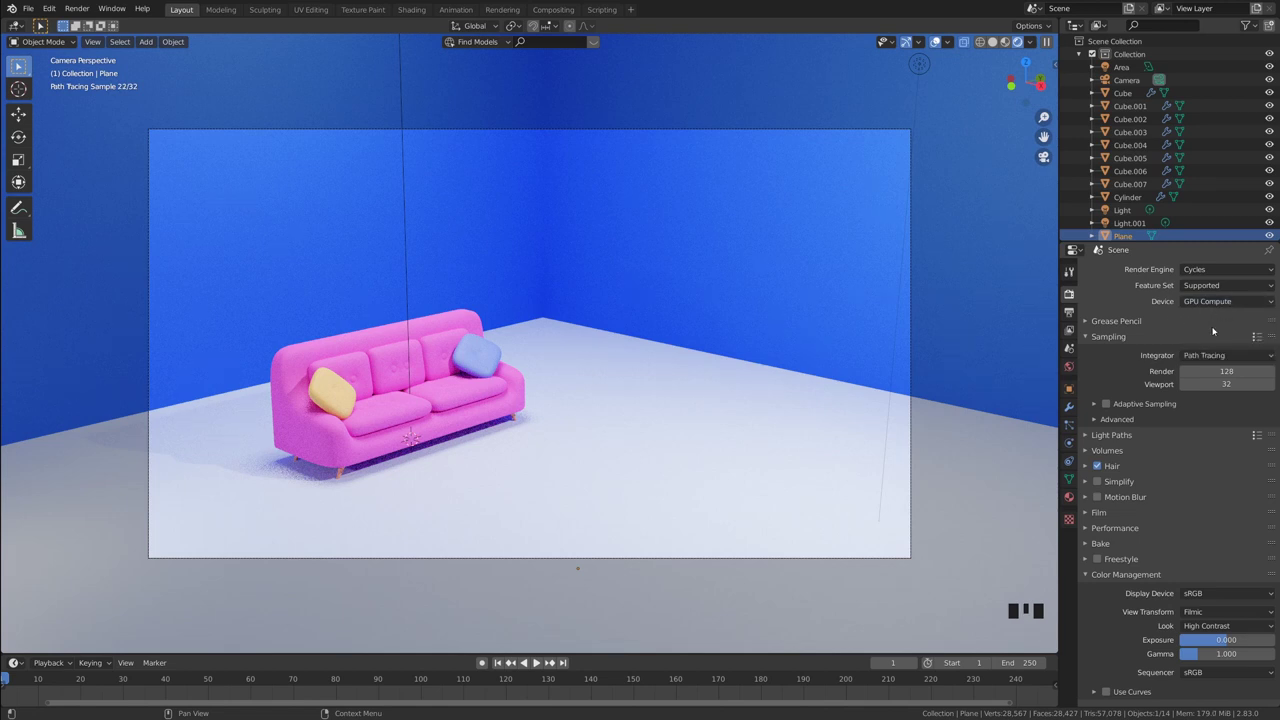